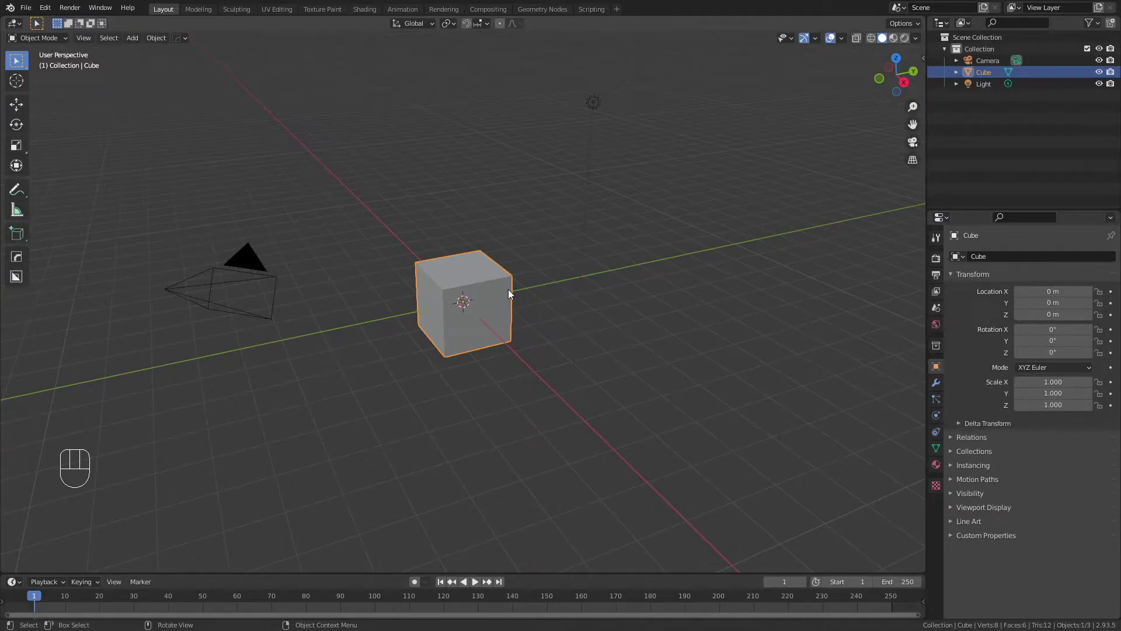
- Delete the default cube and add a plane renamed CNT
{"action": "left_click", "coordinate": [481, 291]}
{"action": "key", "text": "x"}
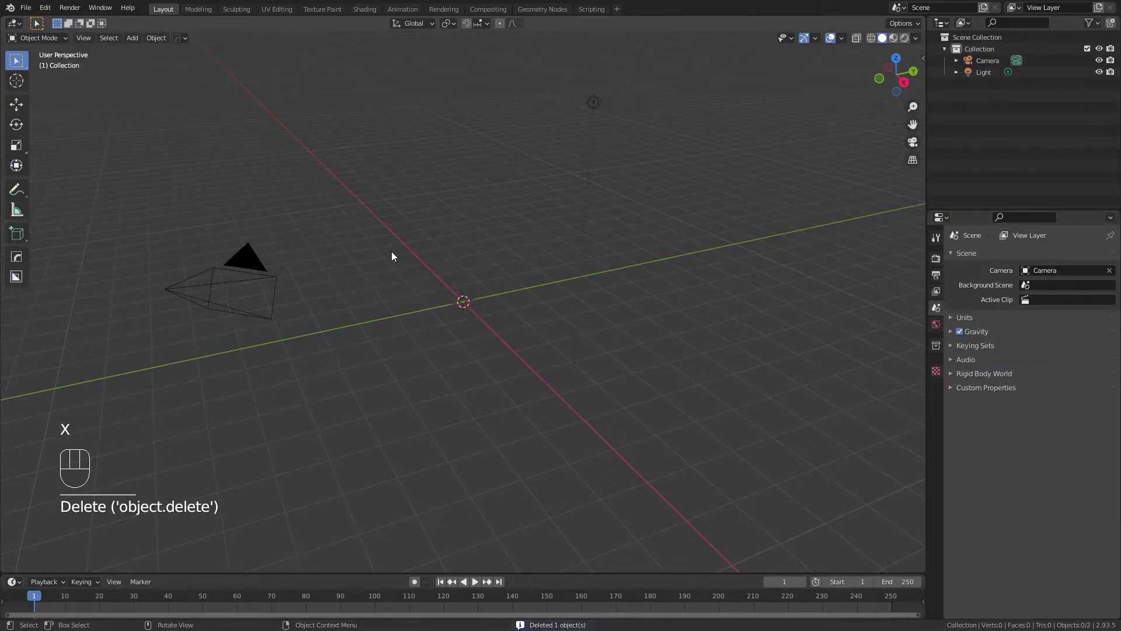
{"action": "key", "text": "shift+a"}
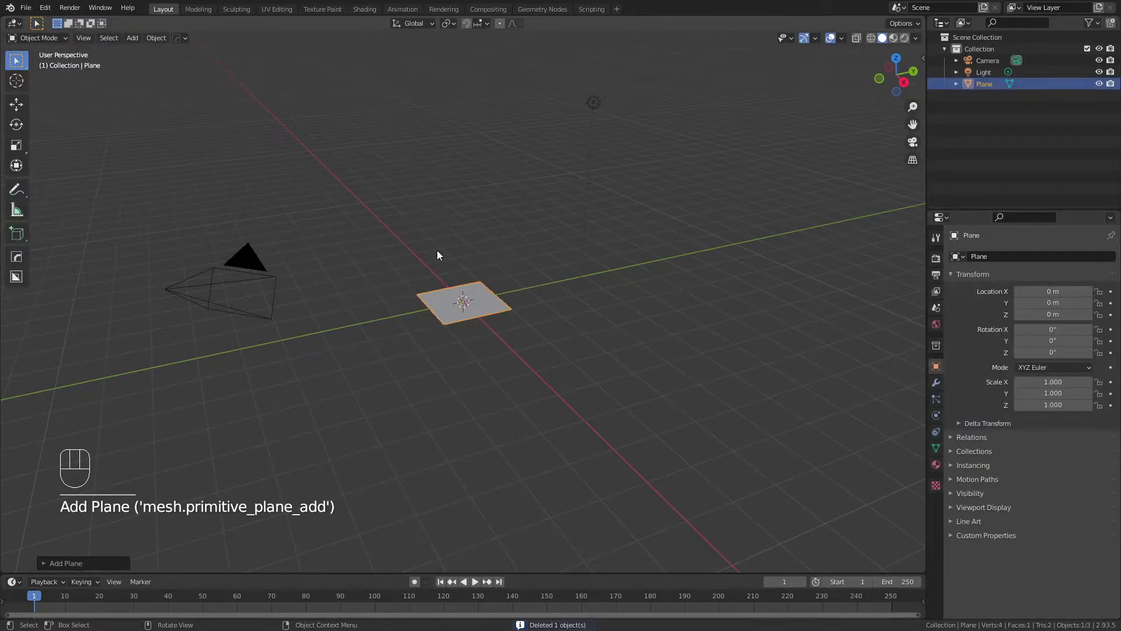
{"action": "key", "text": "F2"}
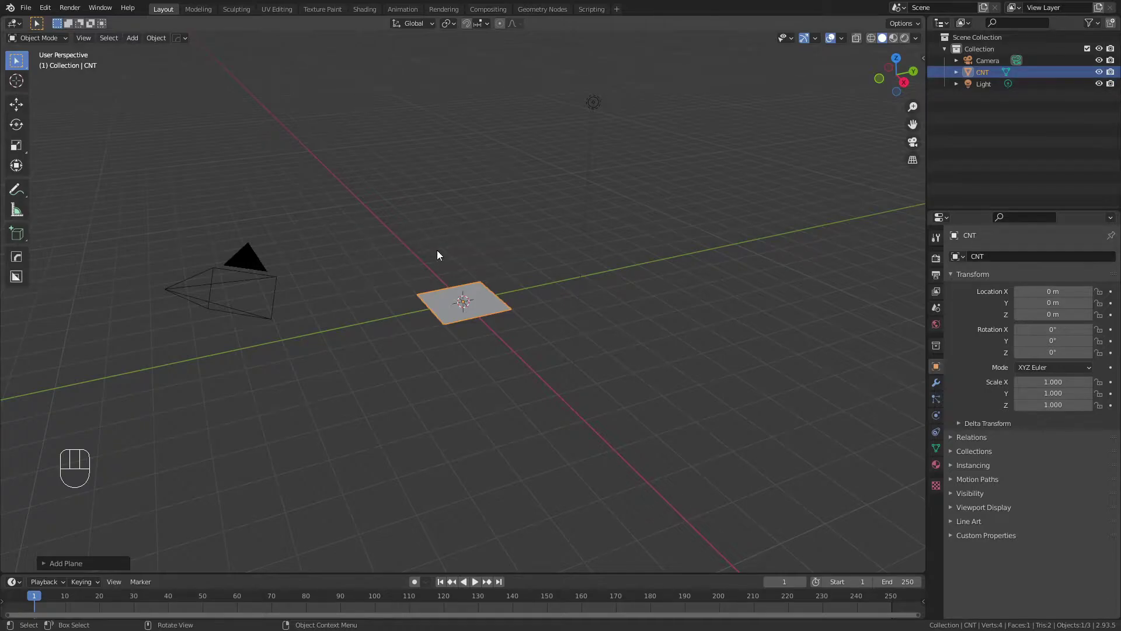
- Subdivide the CNT plane repeatedly in Edit Mode into a 256-face grid of squares
{"action": "key", "text": "Tab"}
{"action": "left_click_drag", "start_coordinate": [449, 305], "coordinate": [434, 323]}
{"action": "left_click", "coordinate": [434, 323]}
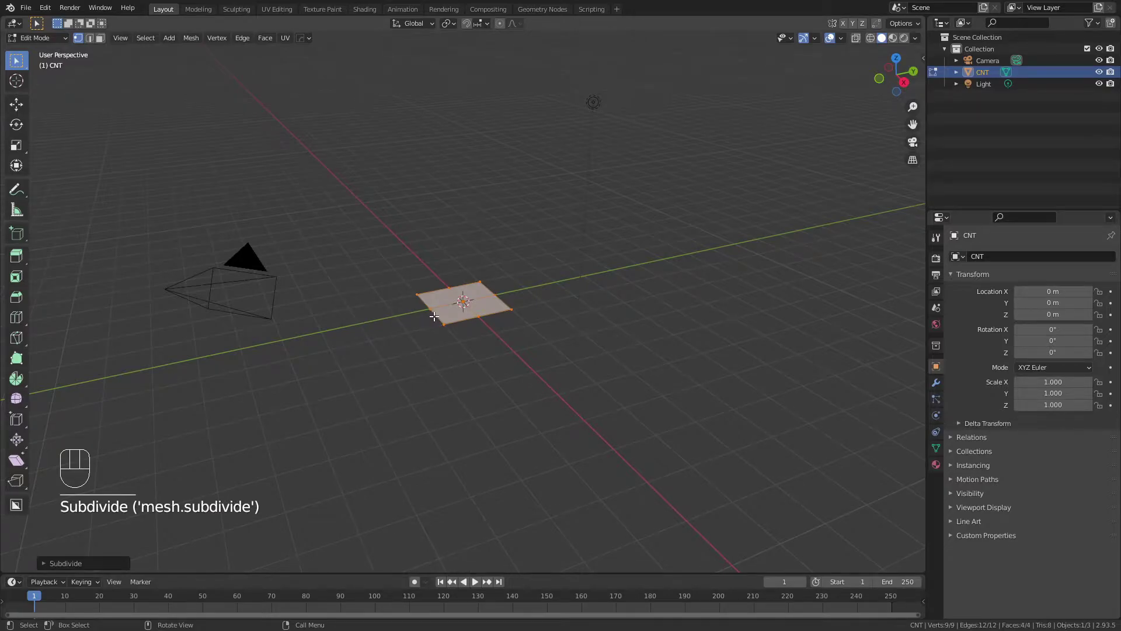
{"action": "key", "text": "shift+r"}
{"action": "key", "text": "shift+r"}
{"action": "key", "text": "shift+r"}
- Add Triangulate and Subdivision Surface modifiers to CNT and apply both, giving 1,536 triangles
{"action": "key", "text": "Tab"}
{"action": "scroll", "scroll_direction": "up", "scroll_amount": 3}
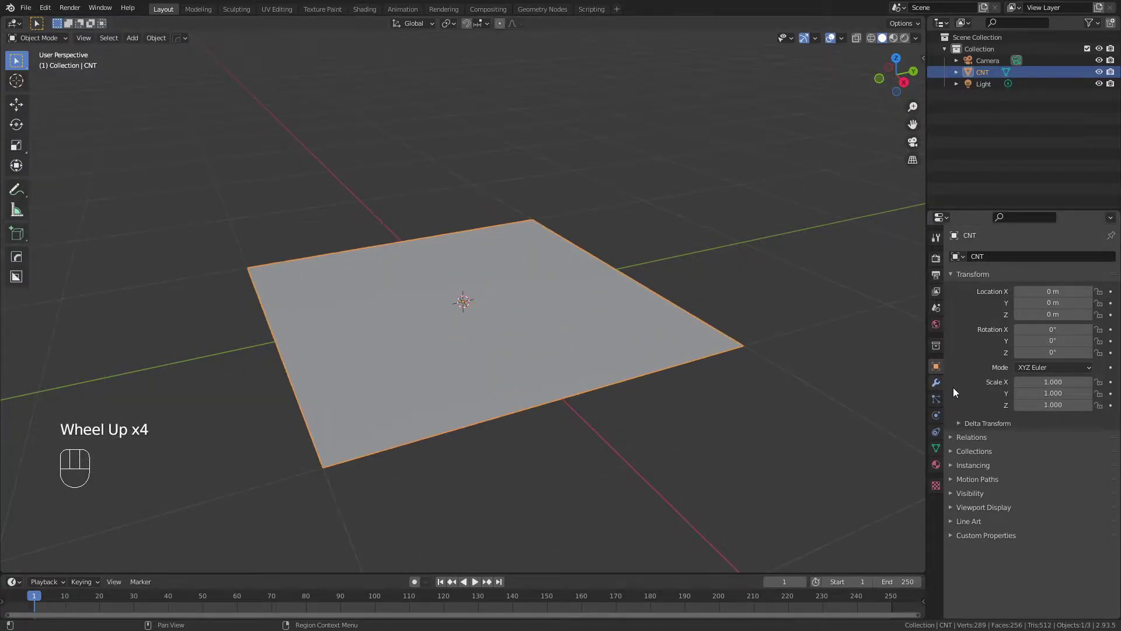
{"action": "left_click", "coordinate": [936, 390]}
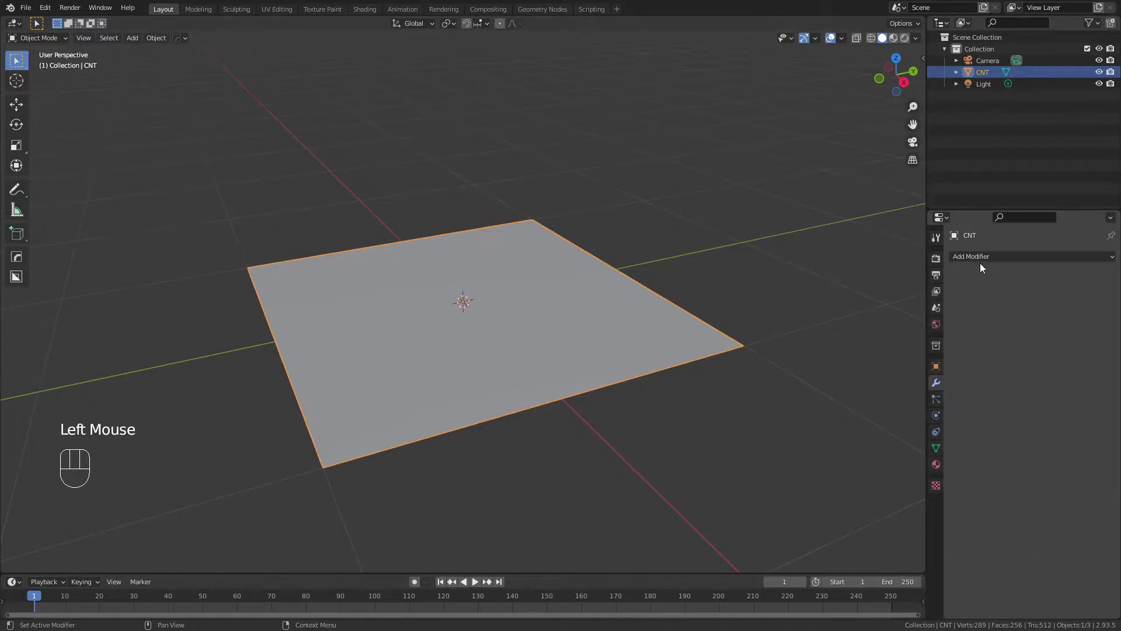
{"action": "left_click_drag", "start_coordinate": [983, 261], "coordinate": [901, 486]}
{"action": "left_click_drag", "start_coordinate": [983, 289], "coordinate": [903, 504]}
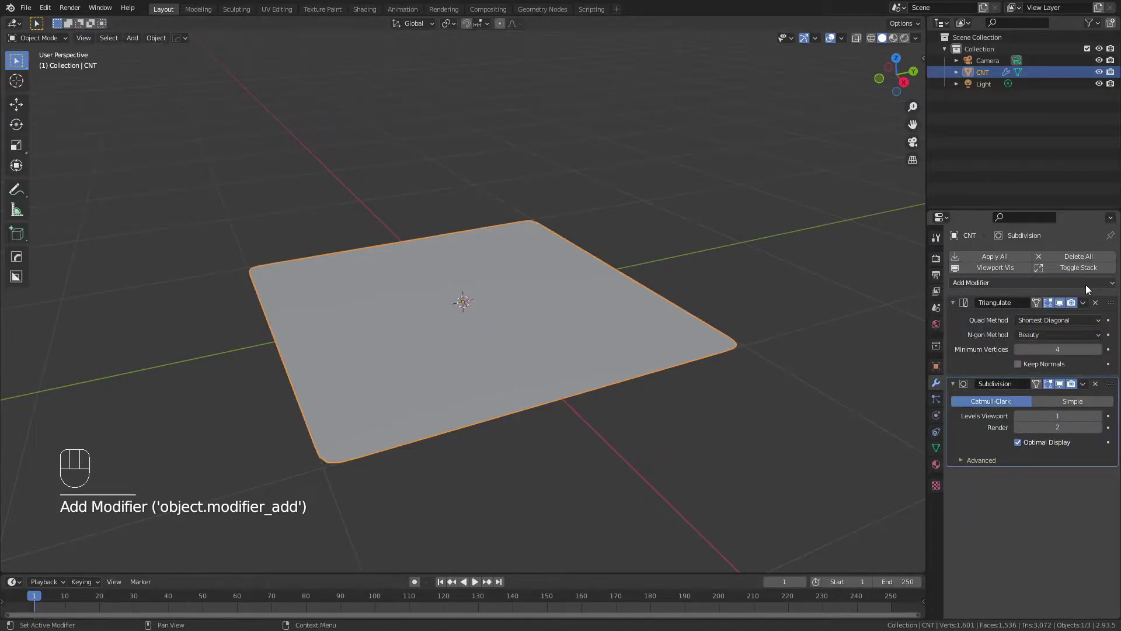
{"action": "left_click_drag", "start_coordinate": [1089, 306], "coordinate": [1062, 320]}
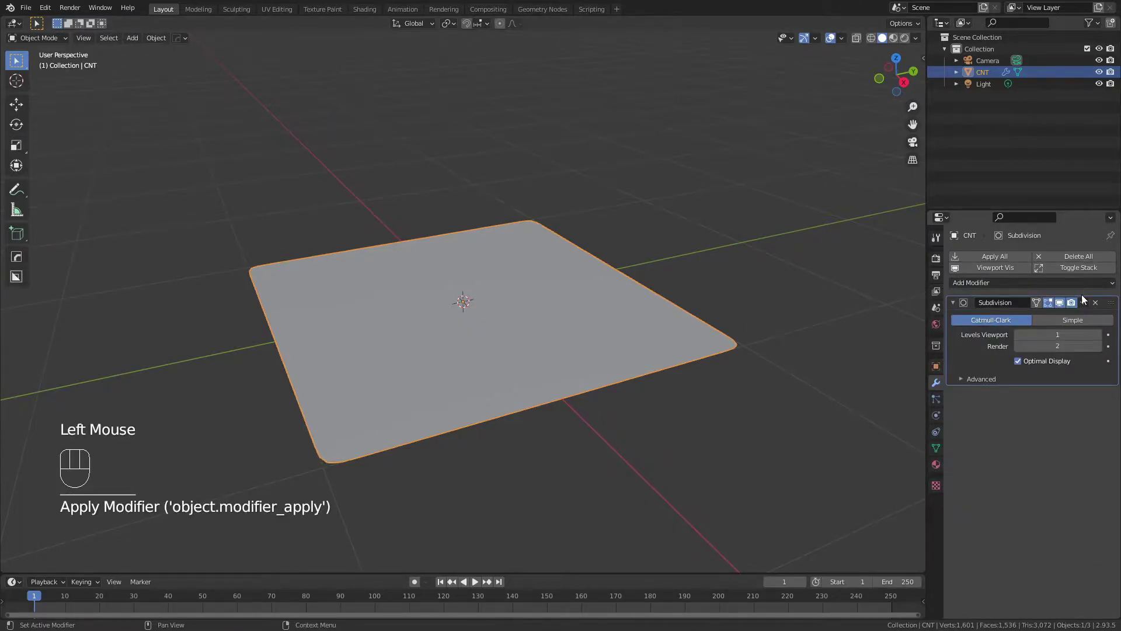
{"action": "left_click_drag", "start_coordinate": [1085, 307], "coordinate": [1050, 325]}
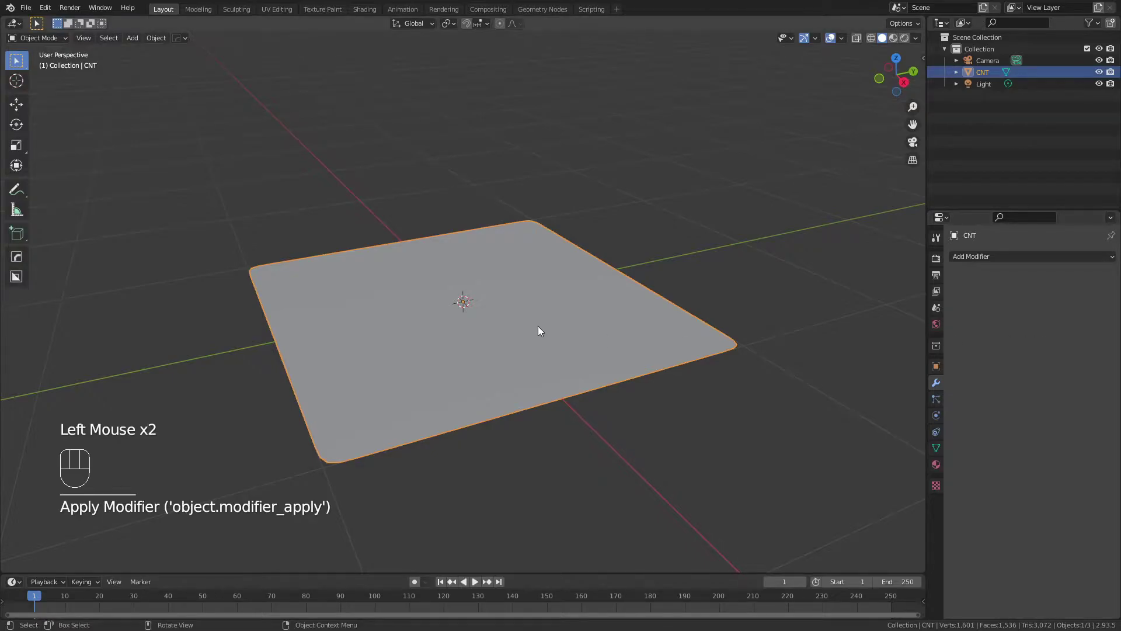
- From top view, select similar alternating vertices and dissolve them into a honeycomb pattern
{"action": "key", "text": "Tab"}
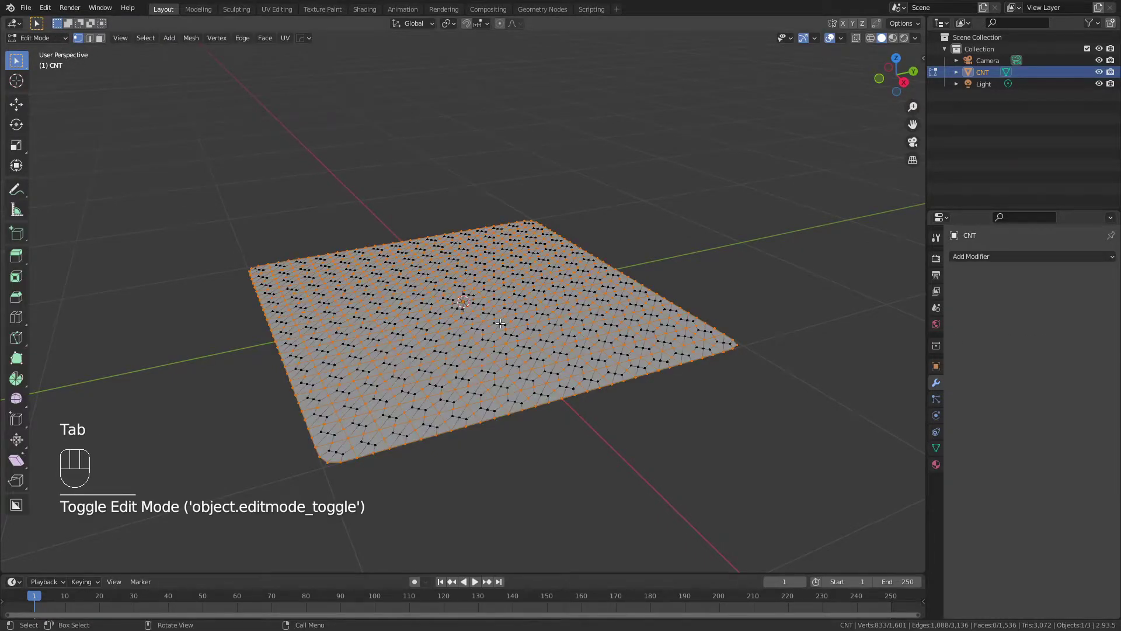
{"action": "key", "text": "KP_7"}
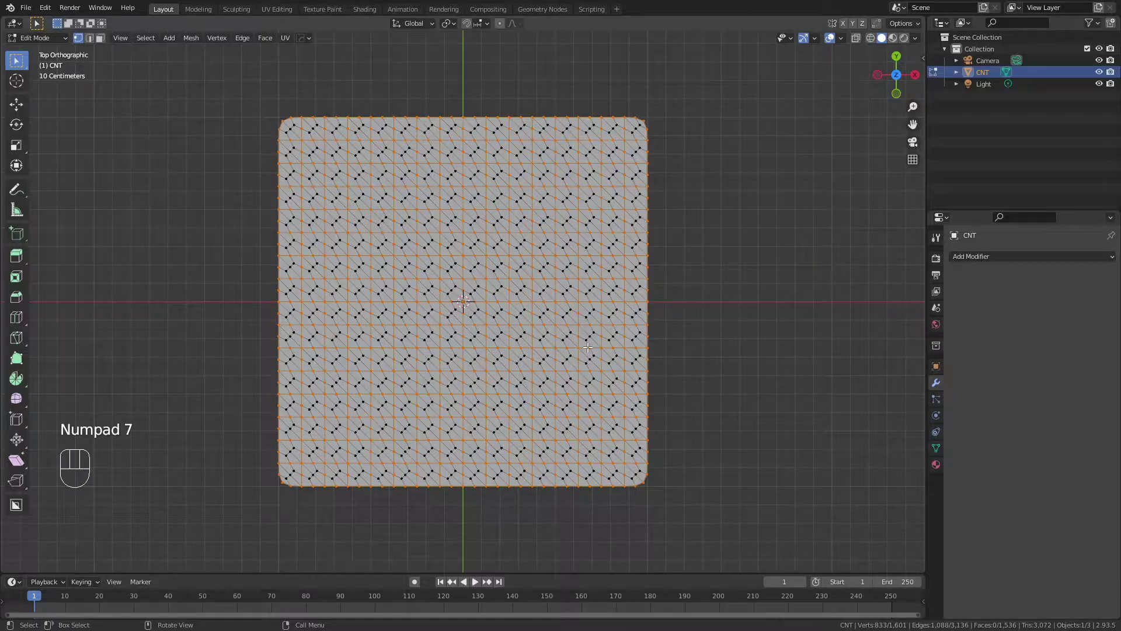
{"action": "scroll", "scroll_direction": "up", "scroll_amount": 3}
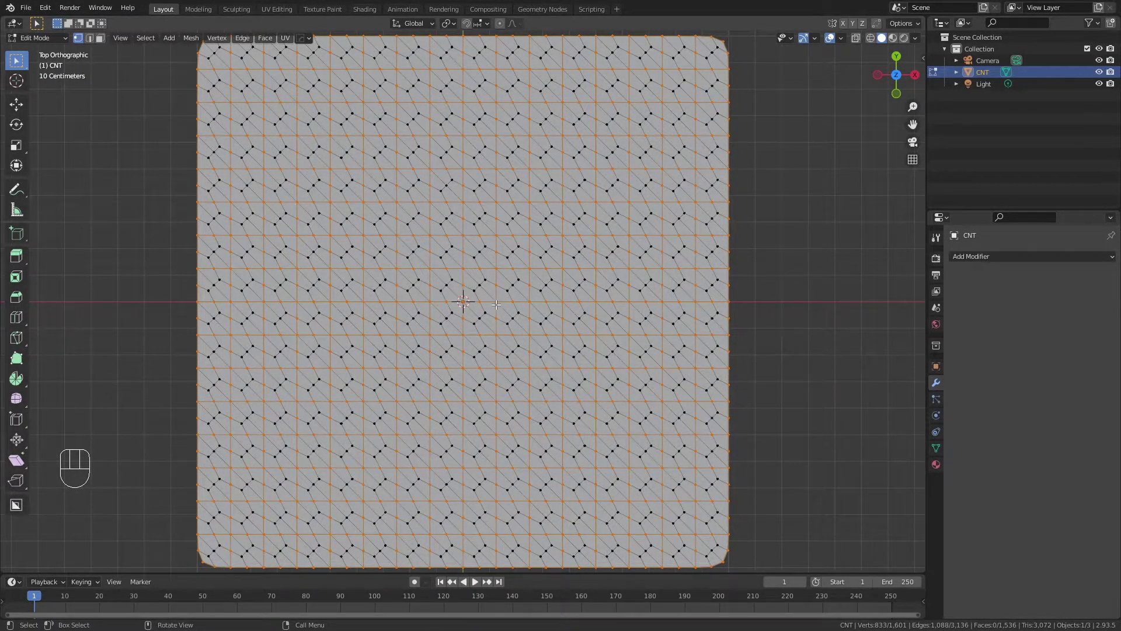
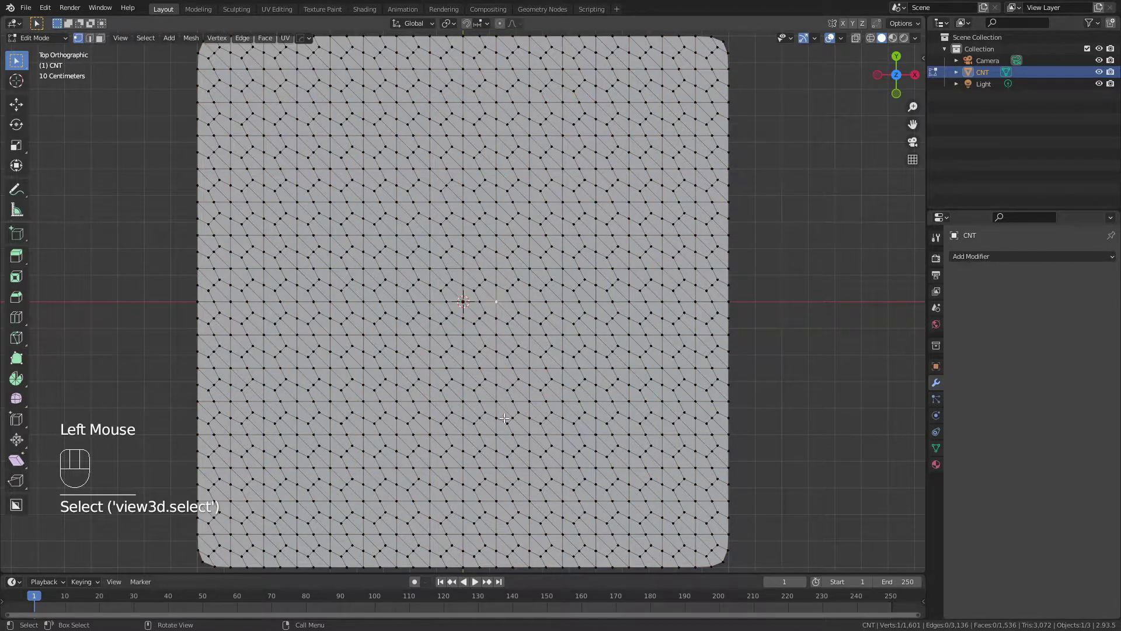
{"action": "key", "text": "shift+g"}
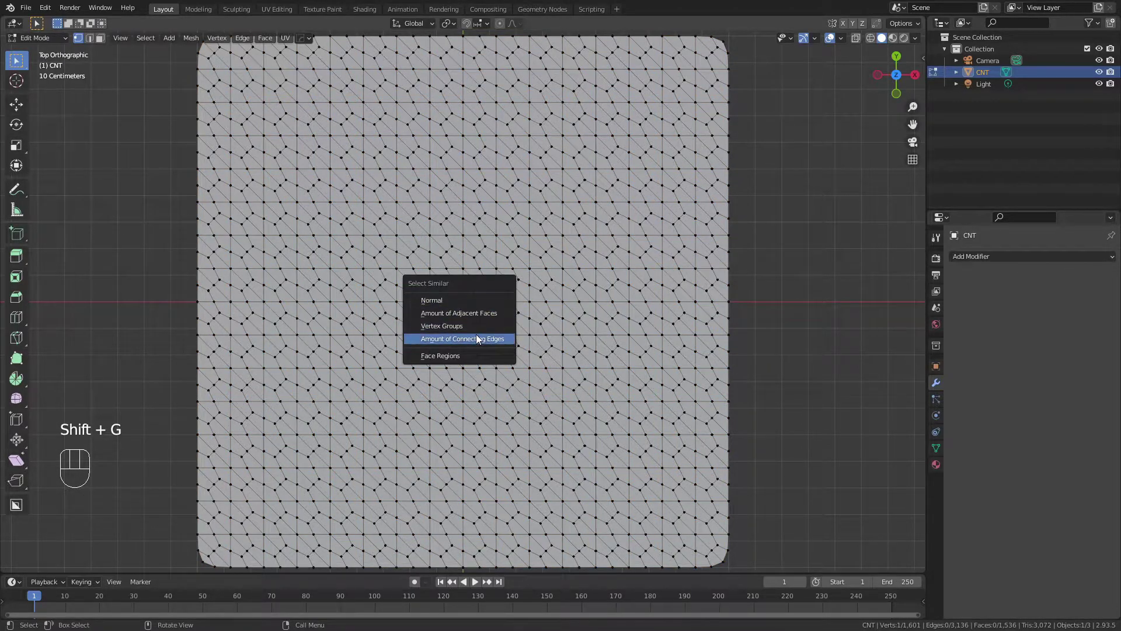
{"action": "key", "text": "x"}
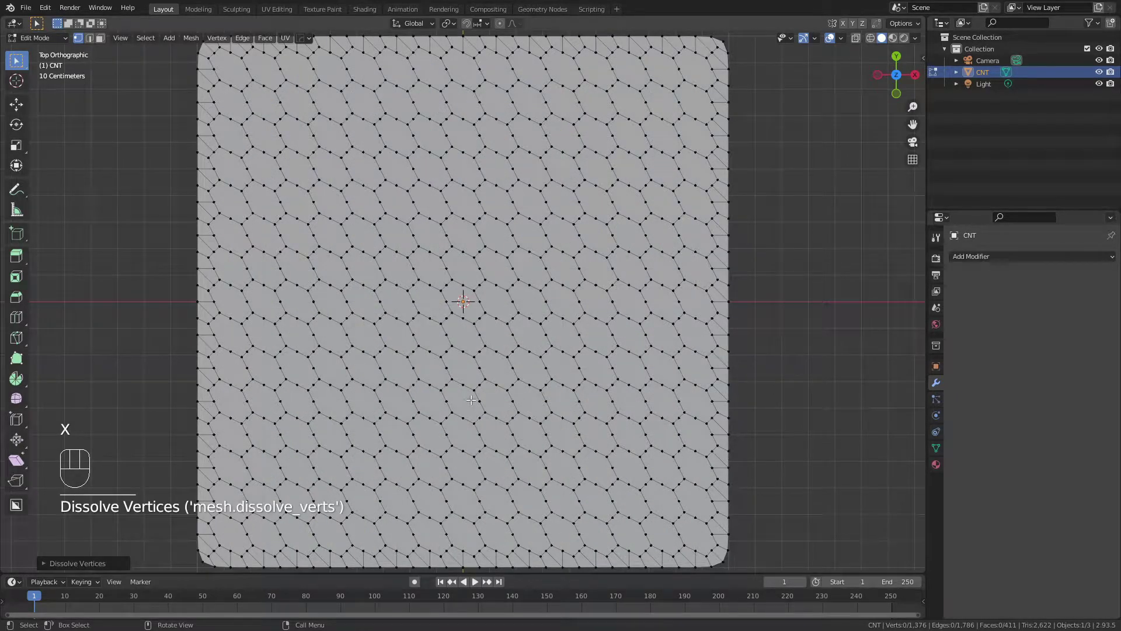
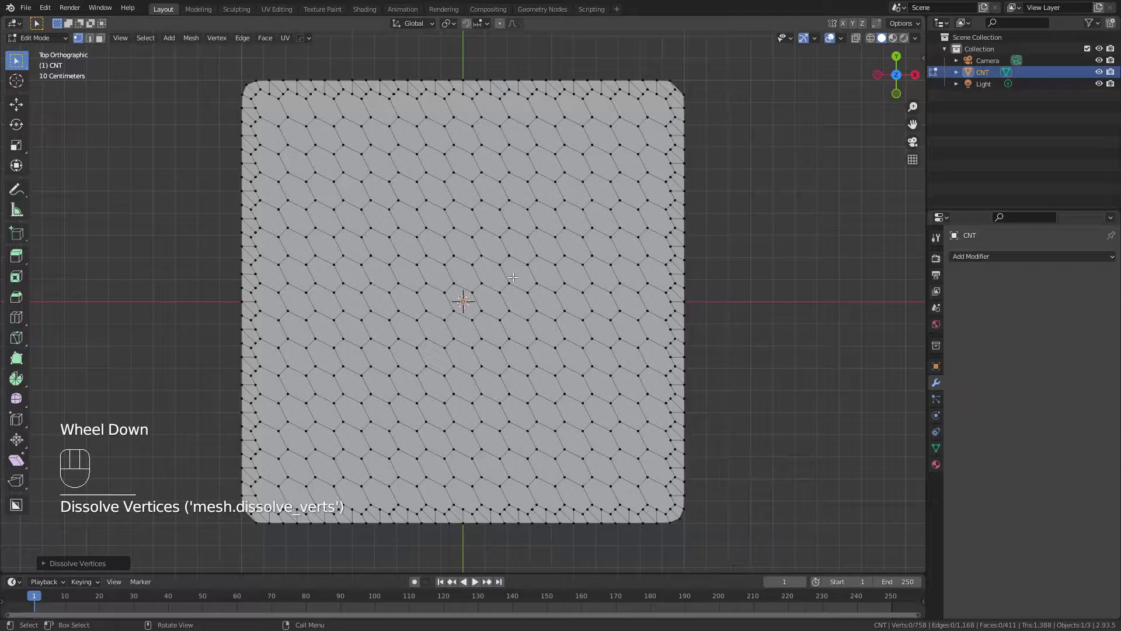
- Select the whole sheet, rotate it 45 degrees into a diamond and rescale the hexagons regular
{"action": "key", "text": "a"}
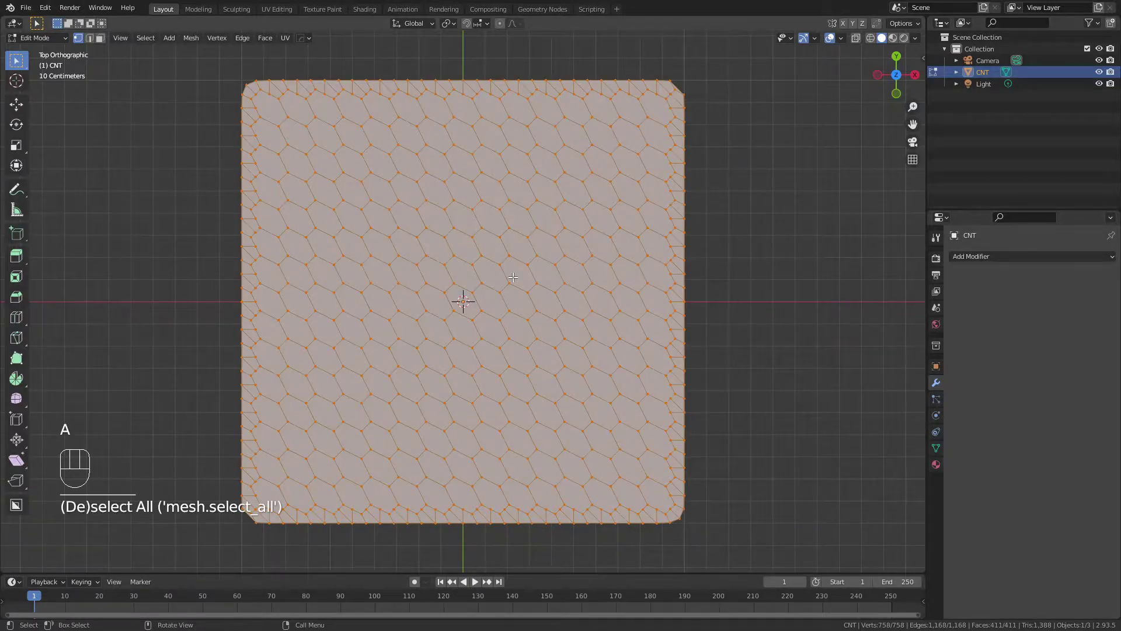
{"action": "key", "text": "r"}
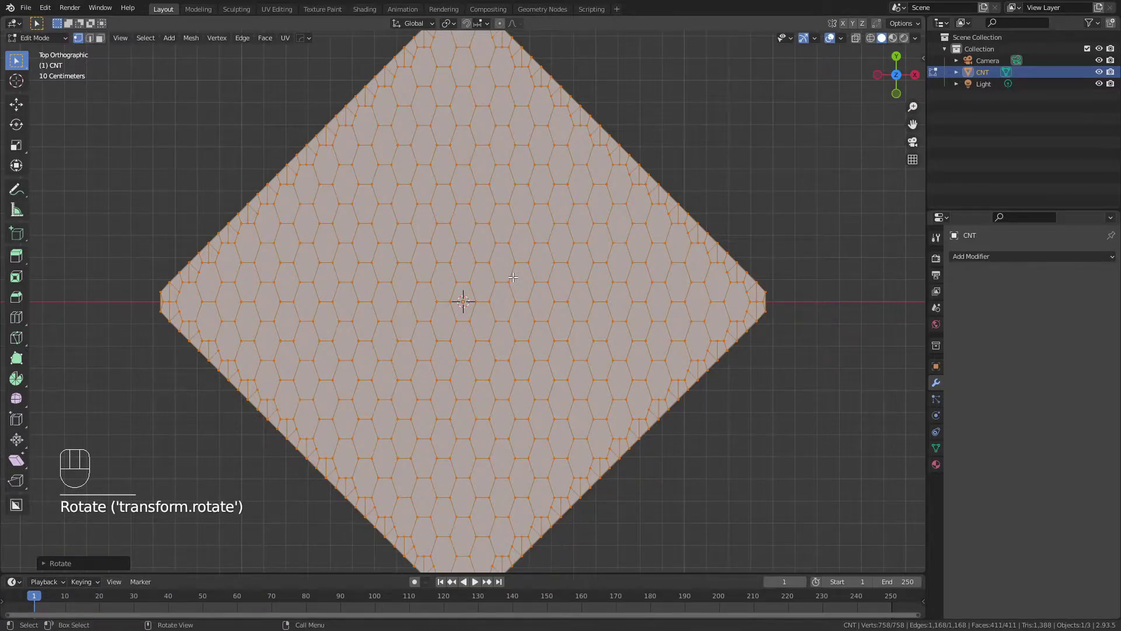
{"action": "key", "text": "s"}
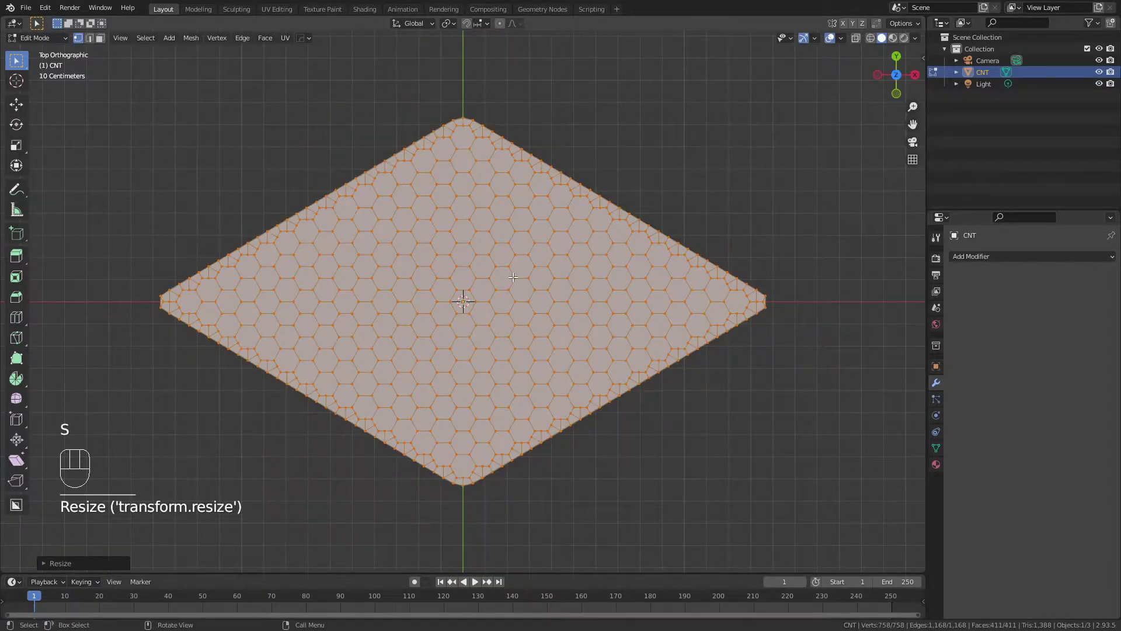
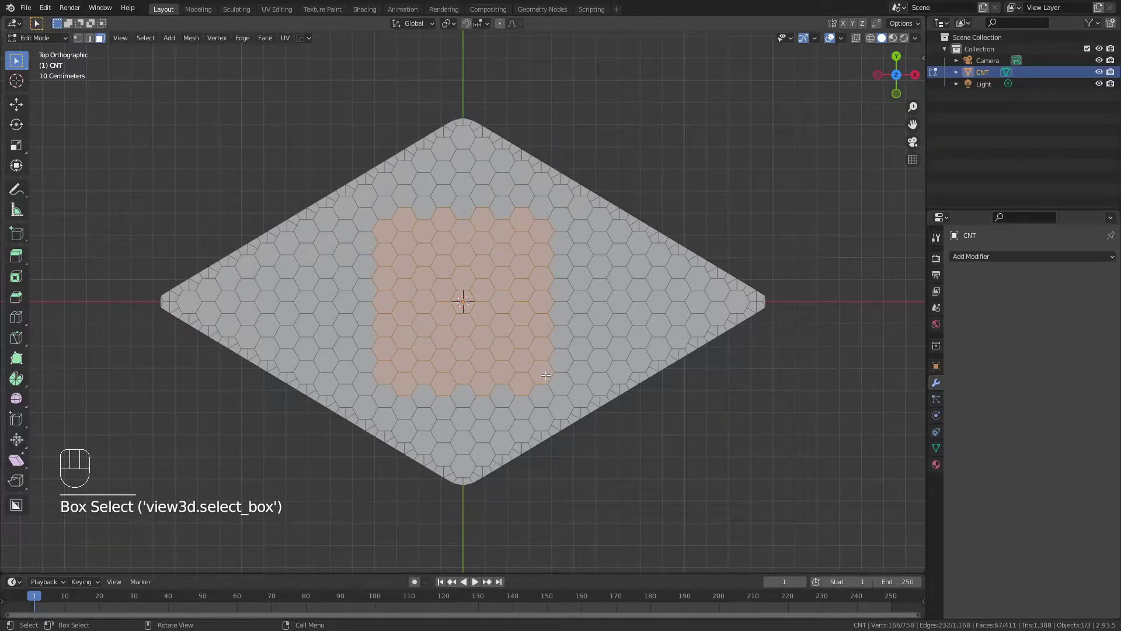
- Invert the face selection and delete everything outside a 67-face hexagon strip
{"action": "key", "text": "ctrl+i"}
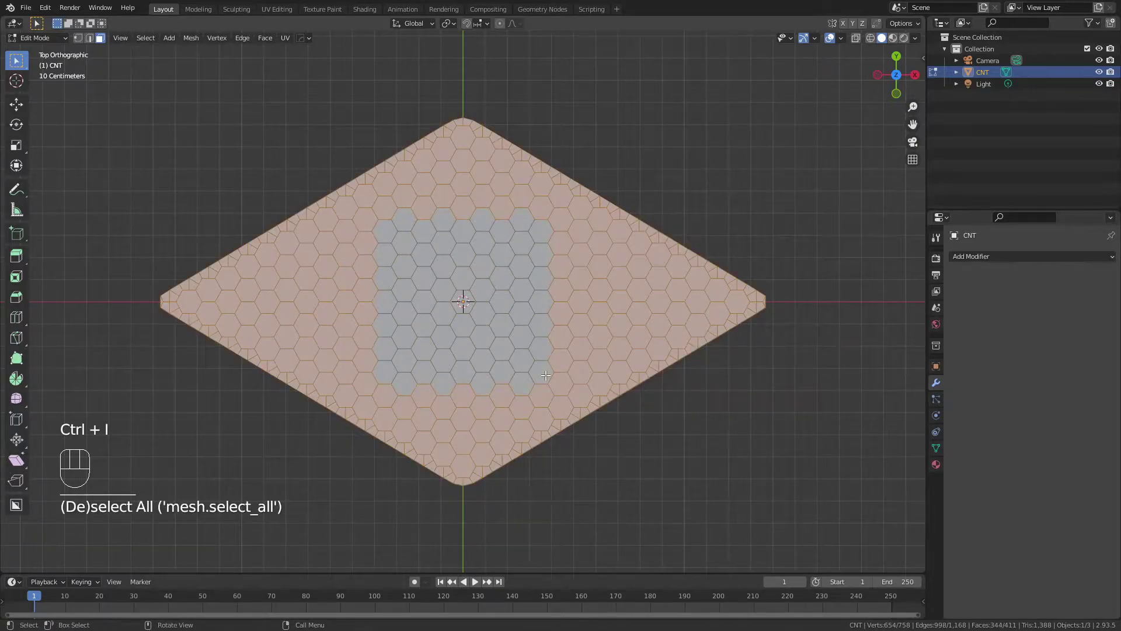
{"action": "key", "text": "x"}
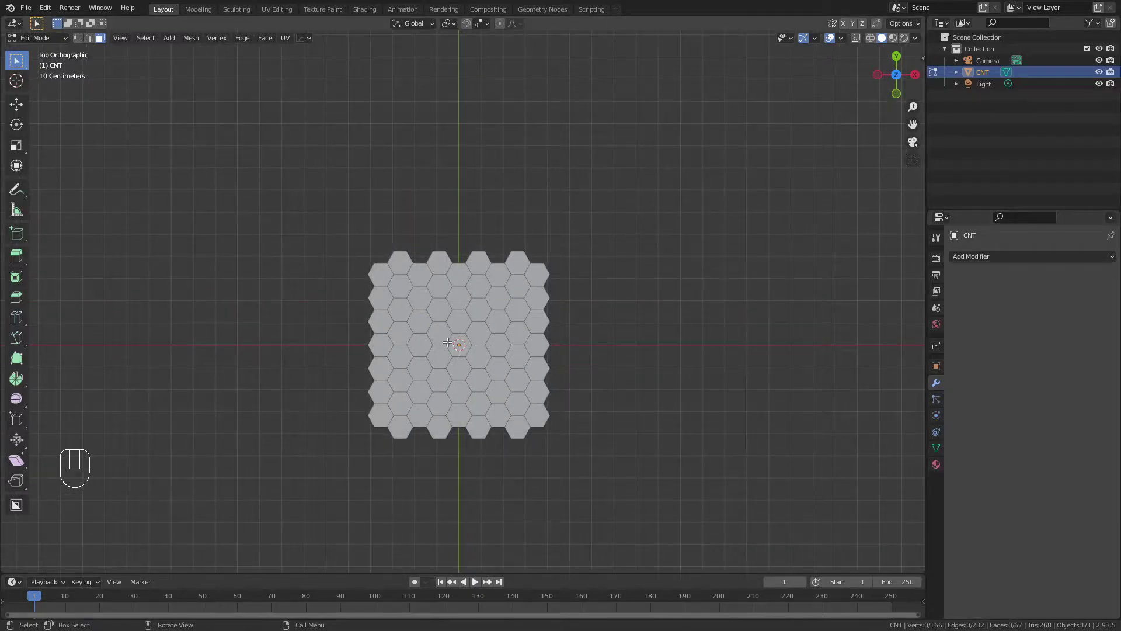
- In Object Mode with wireframe display, add an Array modifier with count 2 on X
{"action": "key", "text": "Tab"}
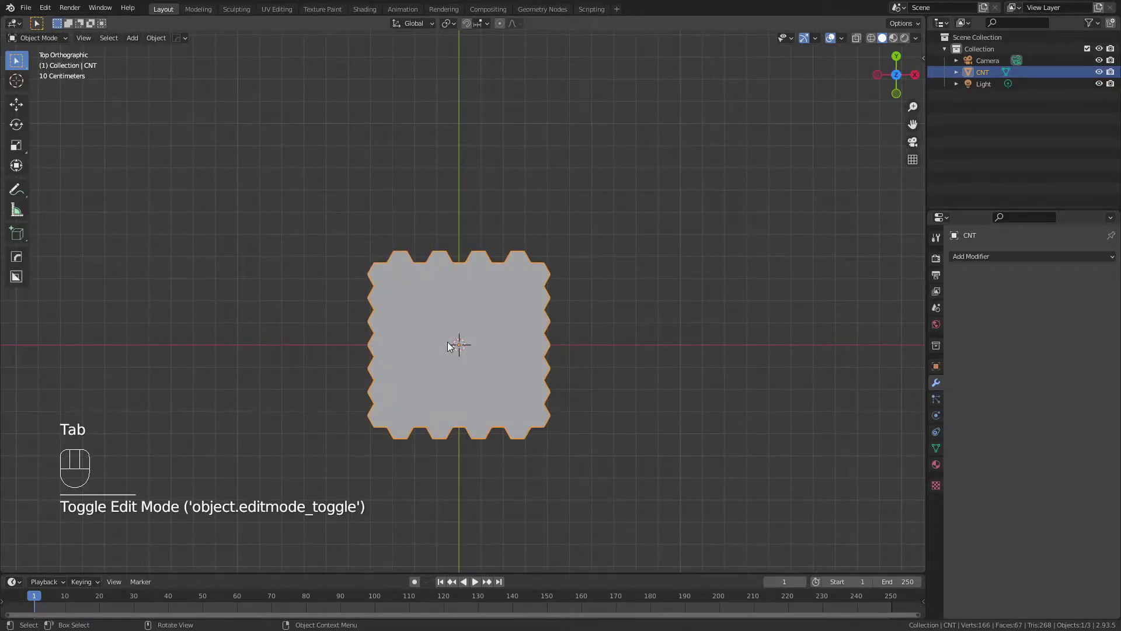
{"action": "key", "text": "z"}
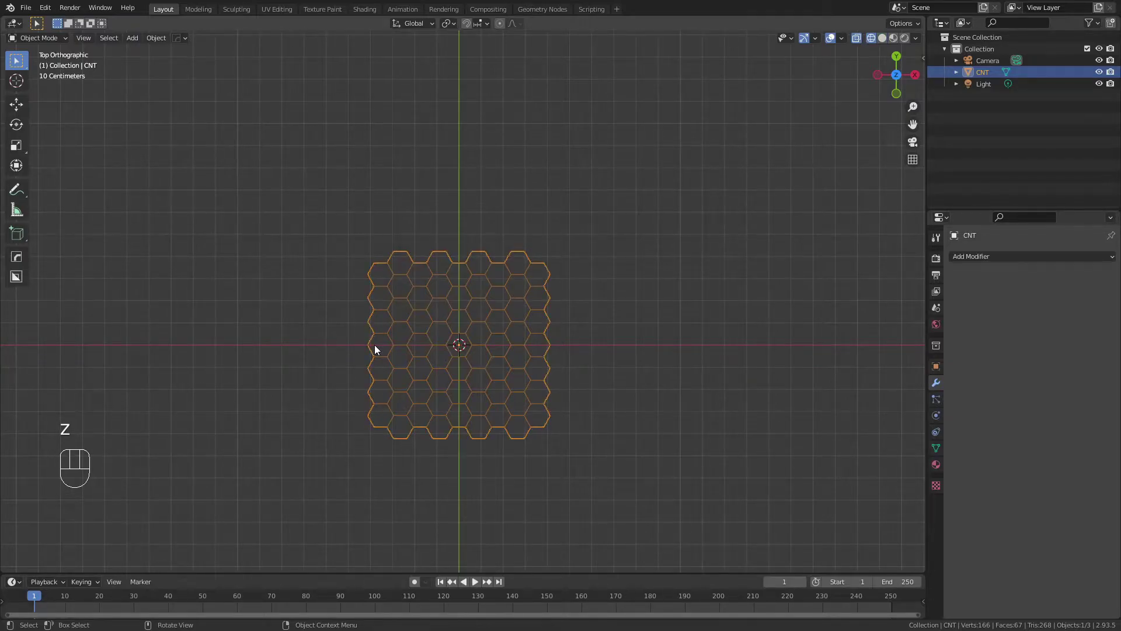
{"action": "left_click", "coordinate": [974, 258]}
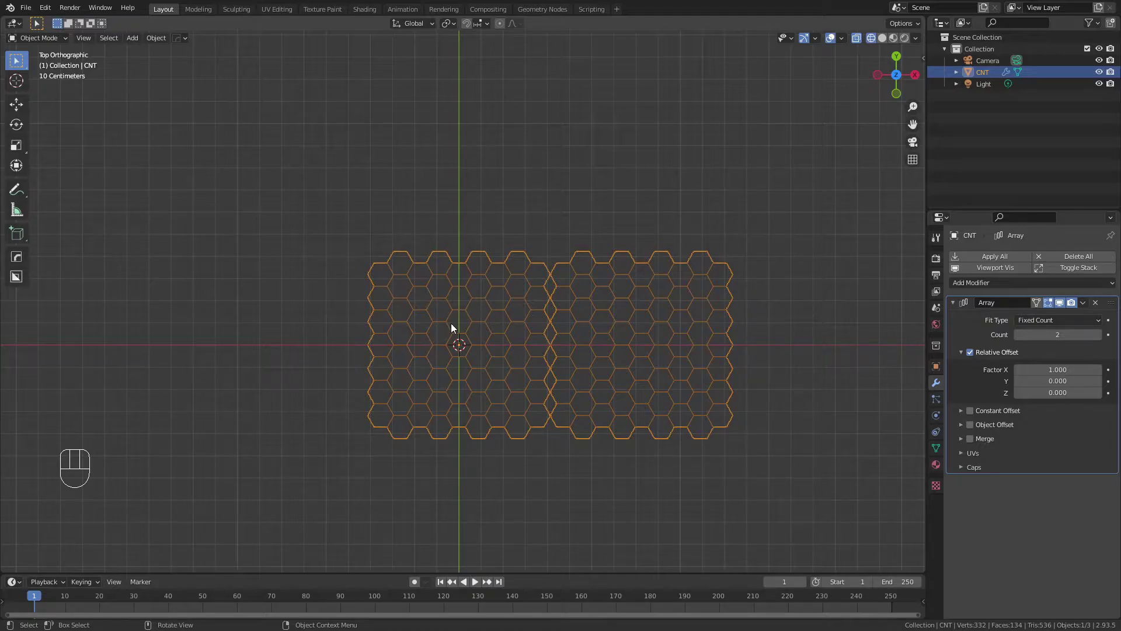
- Delete a row of extra hexagon faces so the array copies can sit closer at X offset 0.960
{"action": "key", "text": "Tab"}
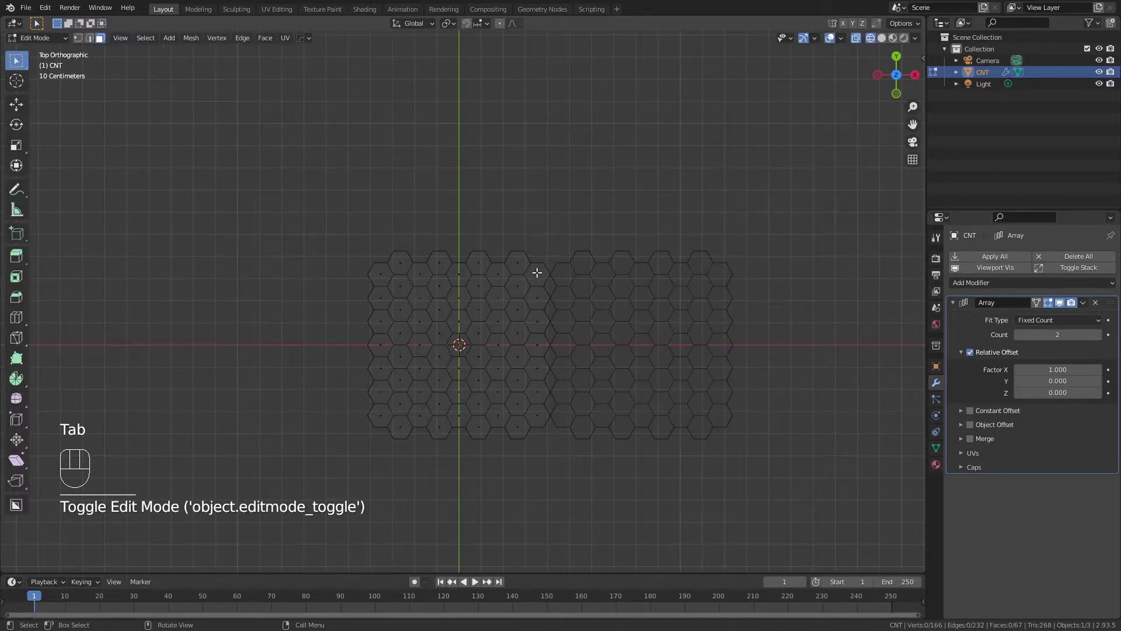
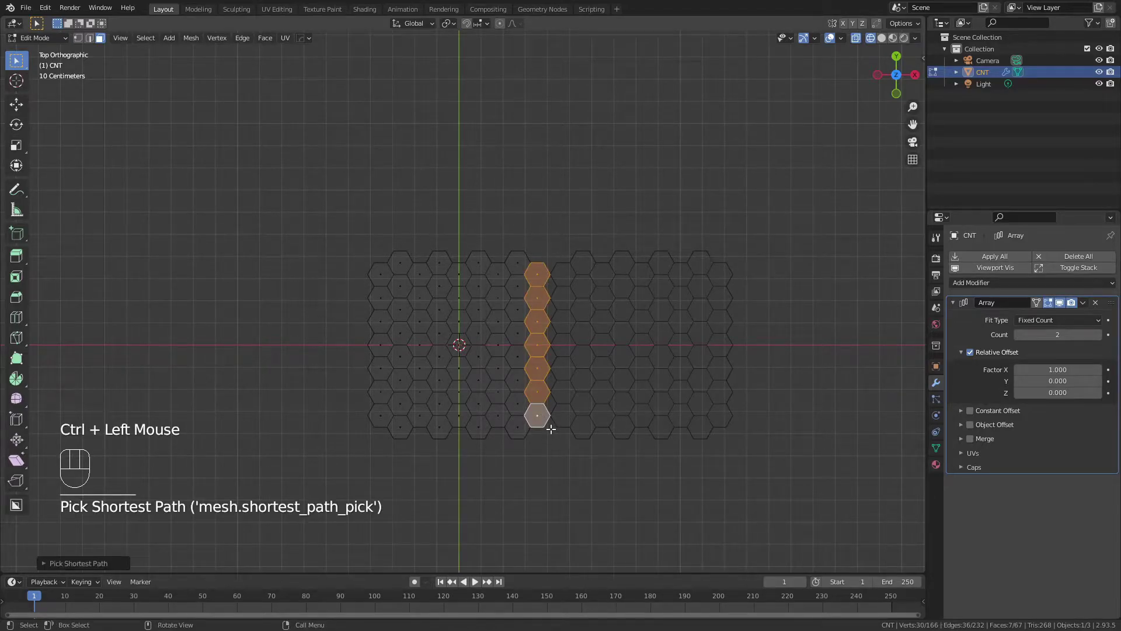
{"action": "key", "text": "x"}
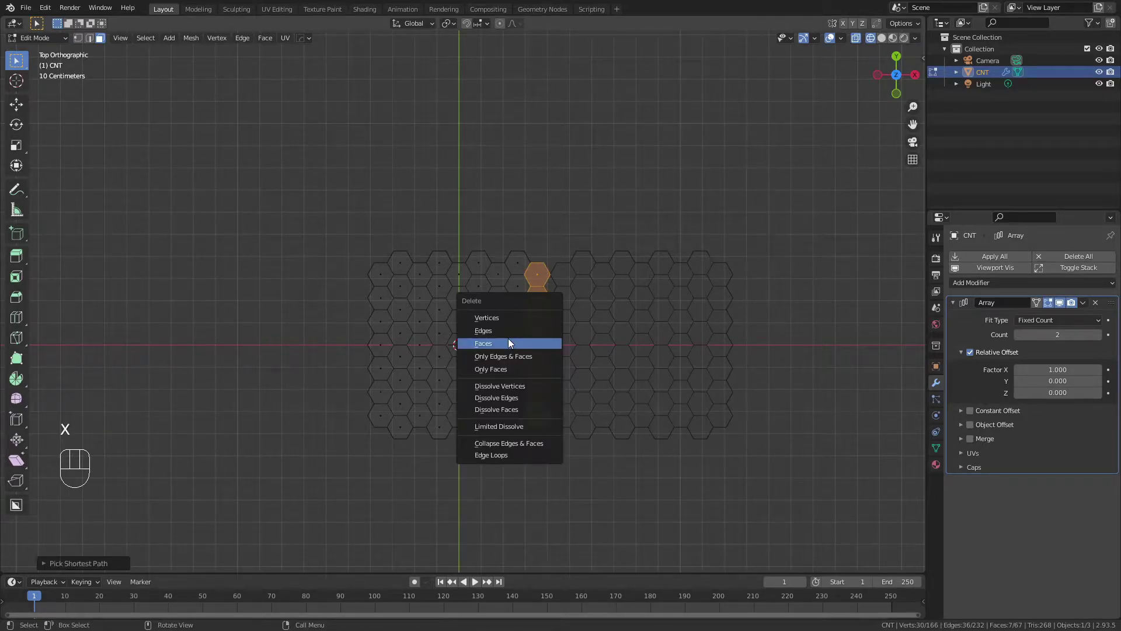
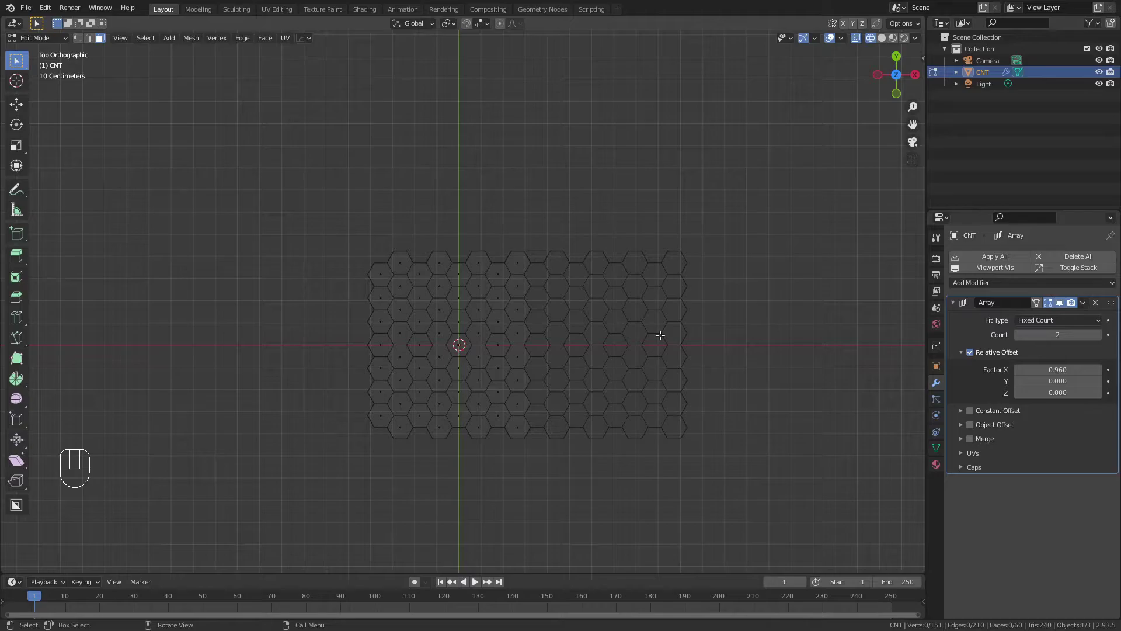
- Zoom in on the seam and enable Merge on the Array modifier to fuse overlapping vertices
{"action": "key", "text": "shift+b"}
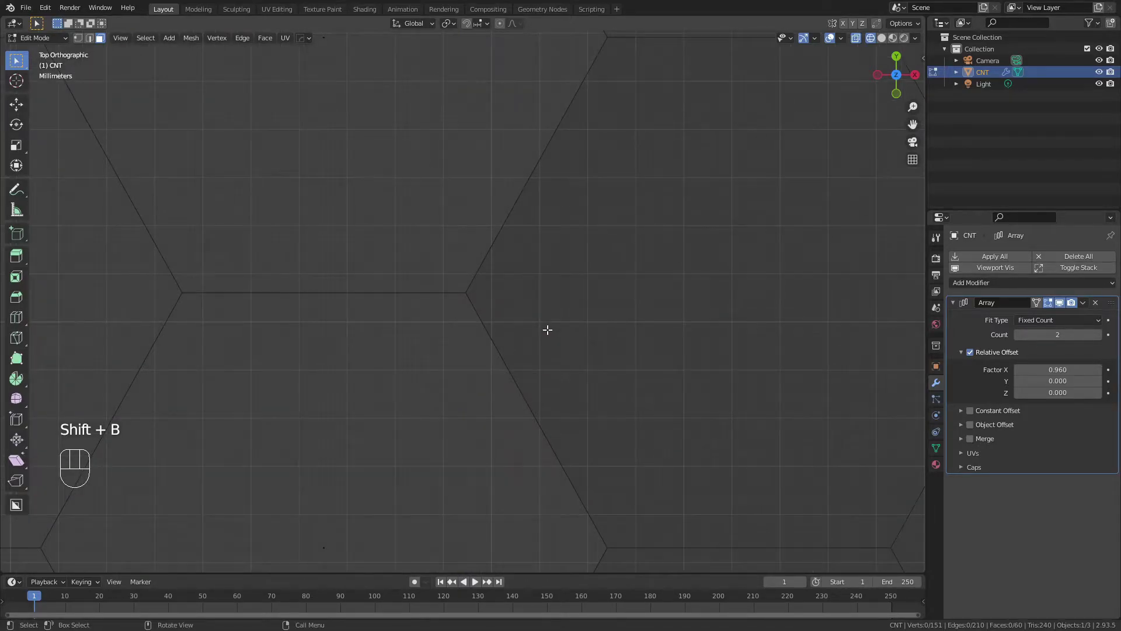
{"action": "scroll", "scroll_direction": "down", "scroll_amount": 3}
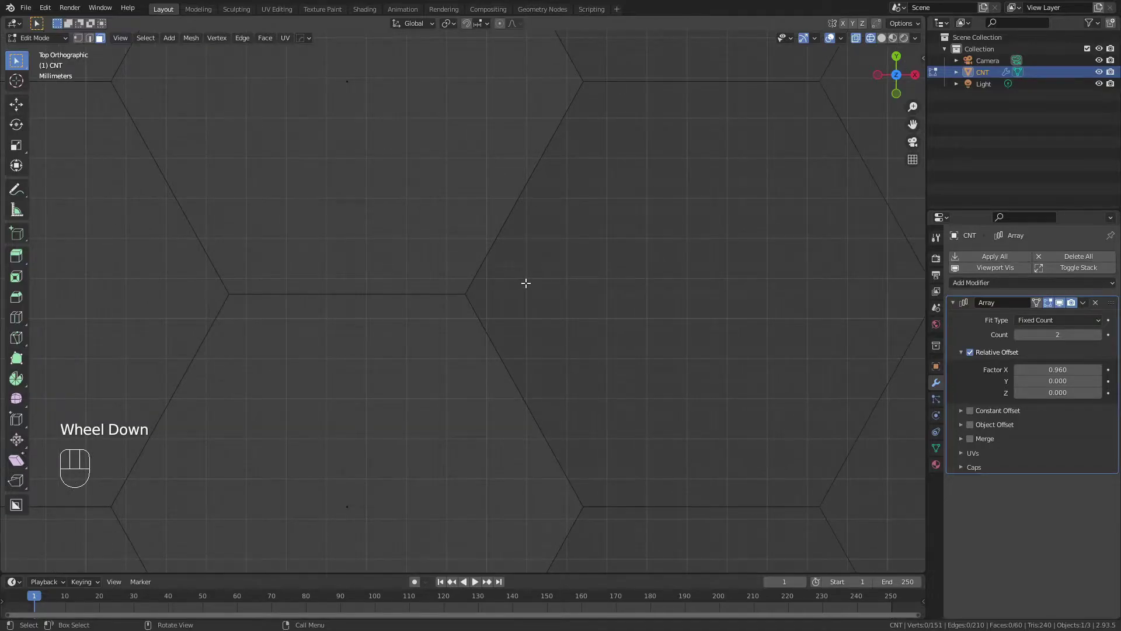
{"action": "left_click", "coordinate": [977, 444]}
{"action": "scroll", "scroll_direction": "down", "scroll_amount": 3}
{"action": "scroll", "scroll_direction": "down", "scroll_amount": 3}
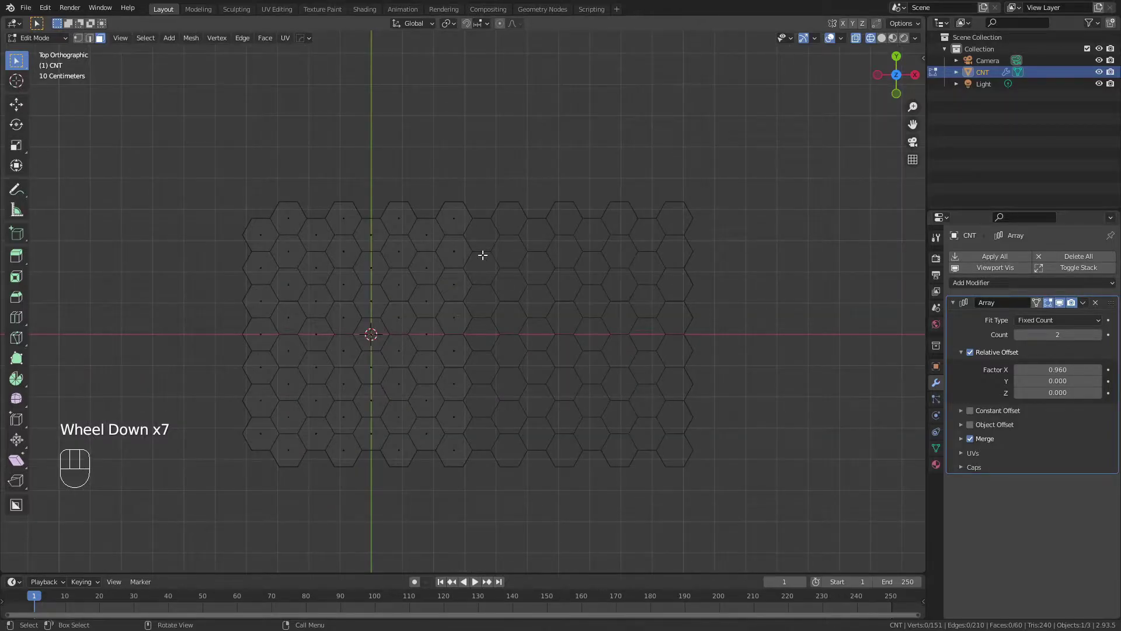
- Add a second Array modifier repeating the strip vertically with X factor 0 and Y offset
{"action": "left_click_drag", "start_coordinate": [974, 293], "coordinate": [911, 319]}
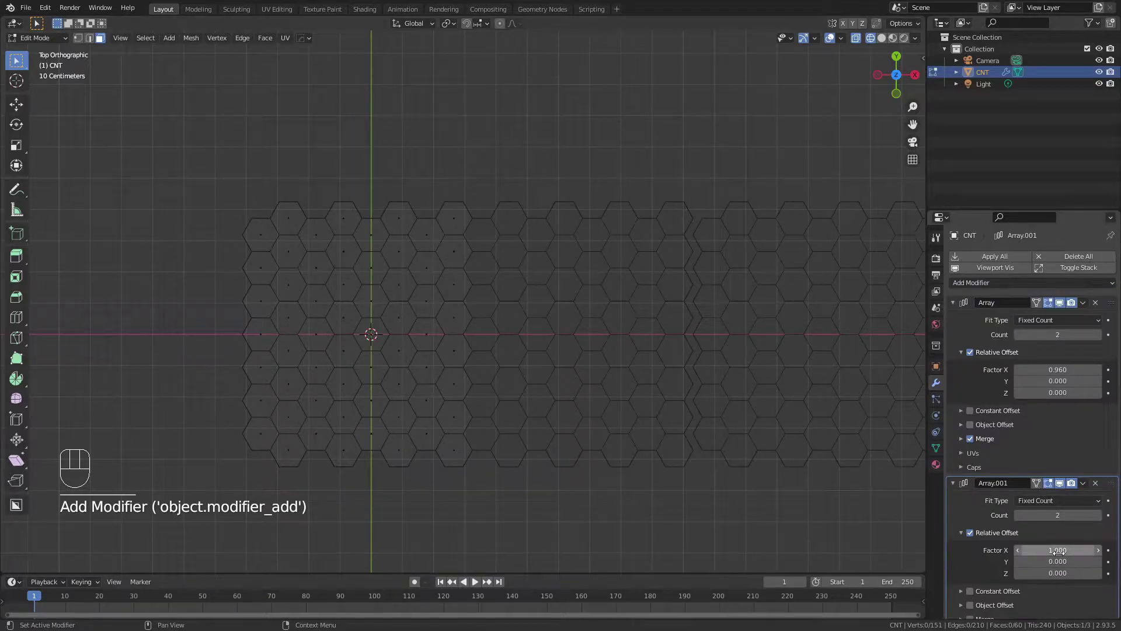
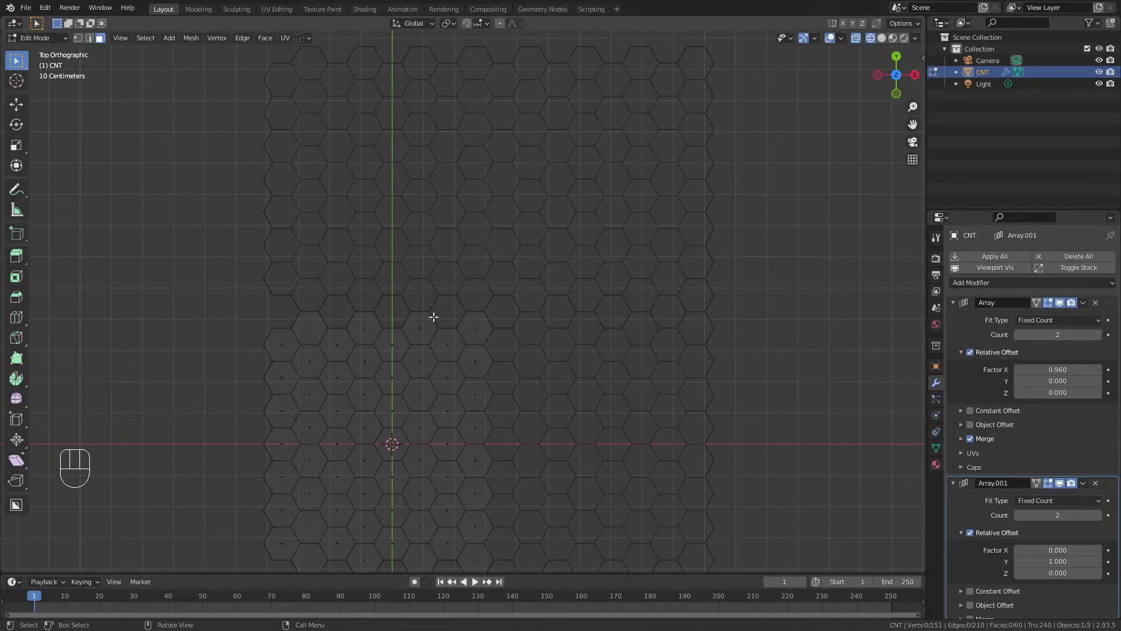
{"action": "key", "text": "z"}
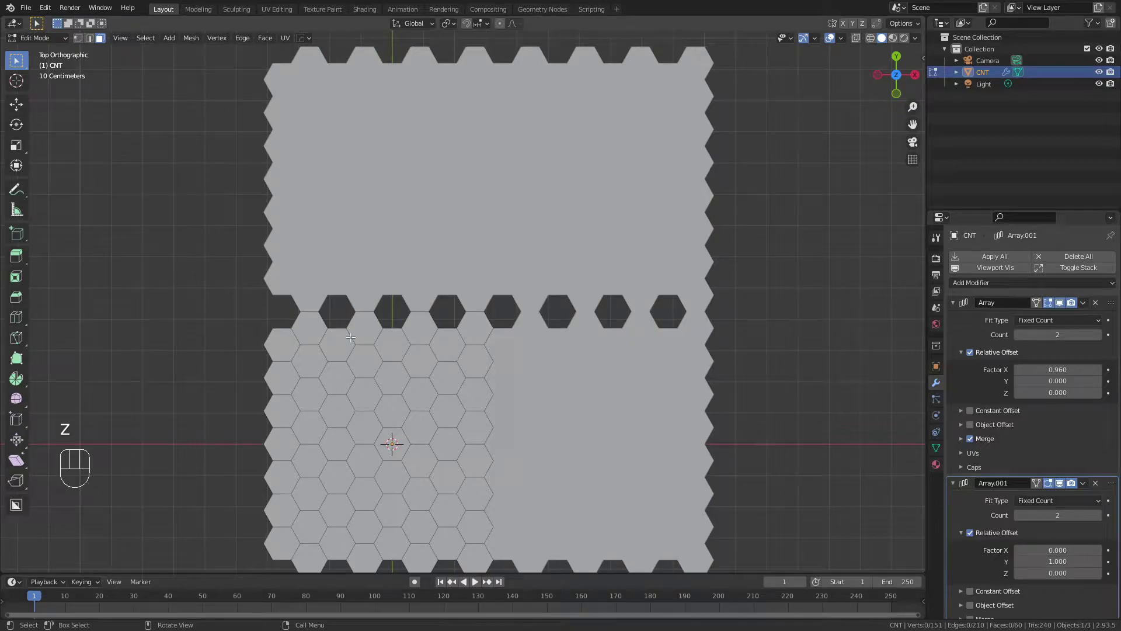
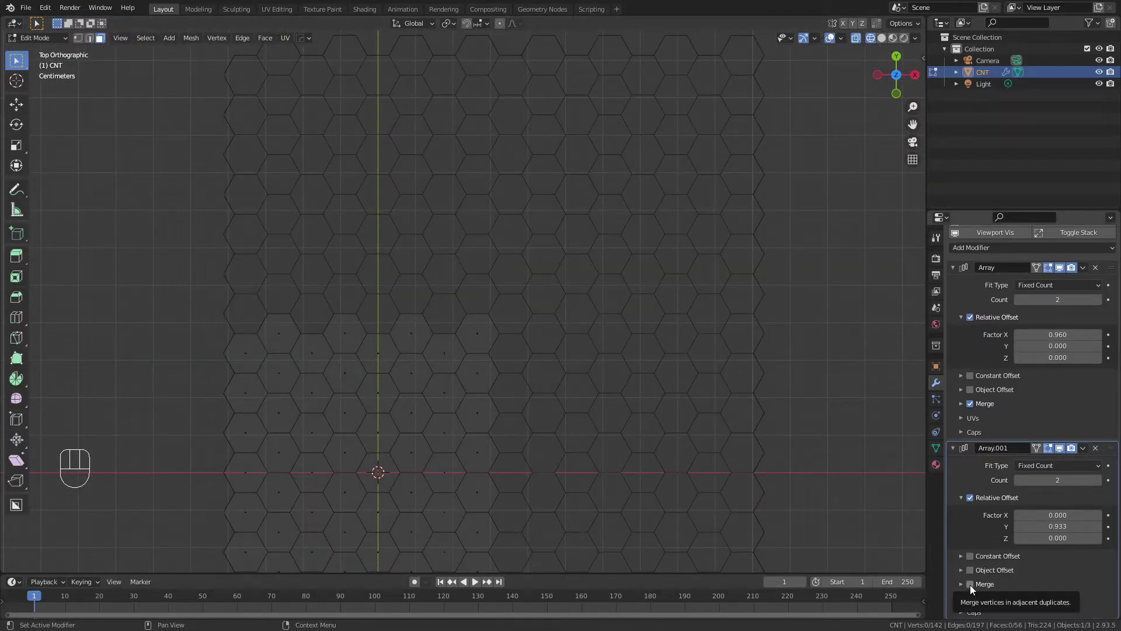
- Enable Merge on Array.001 and inspect the continuous sheet in X-ray view
{"action": "left_click", "coordinate": [973, 592]}
{"action": "scroll", "scroll_direction": "down", "scroll_amount": 3}
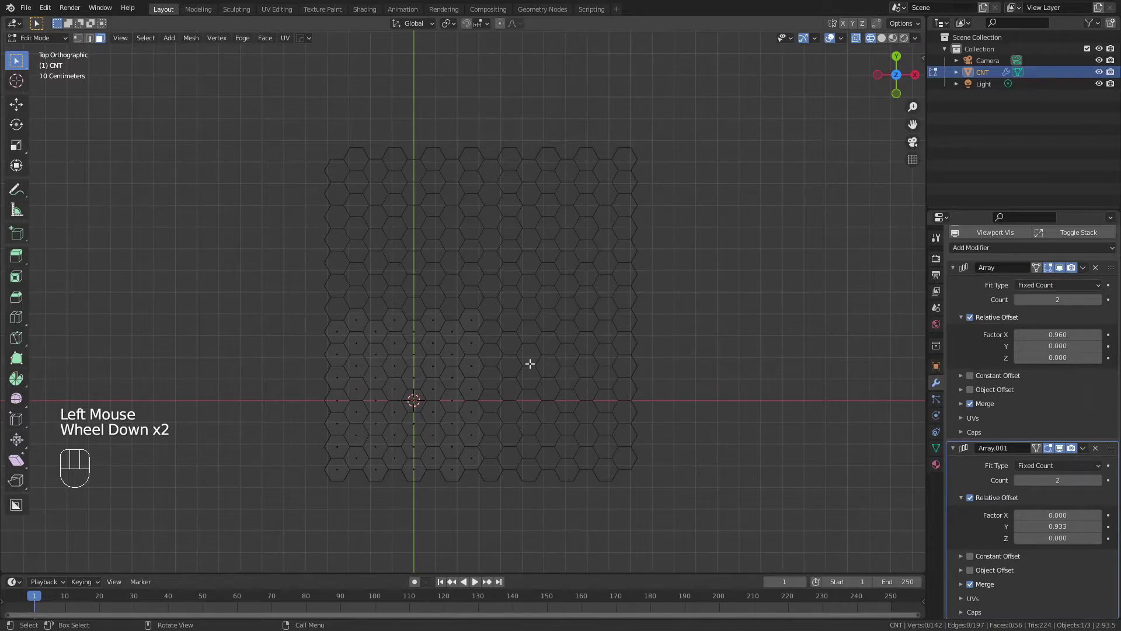
{"action": "key", "text": "z"}
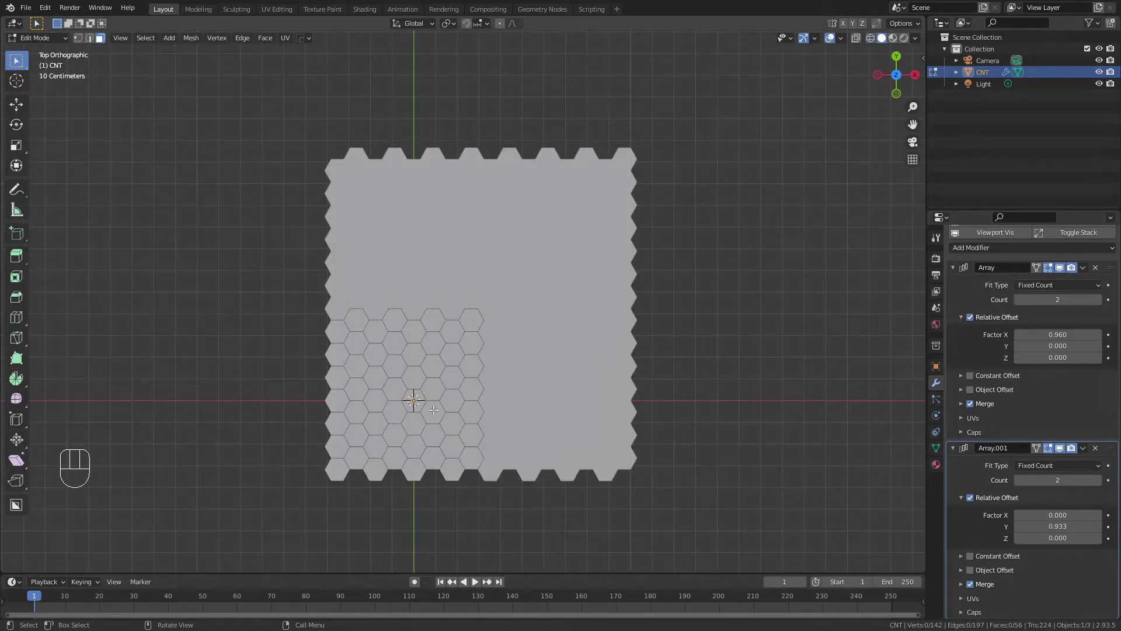
{"action": "scroll", "scroll_direction": "down", "scroll_amount": 3}
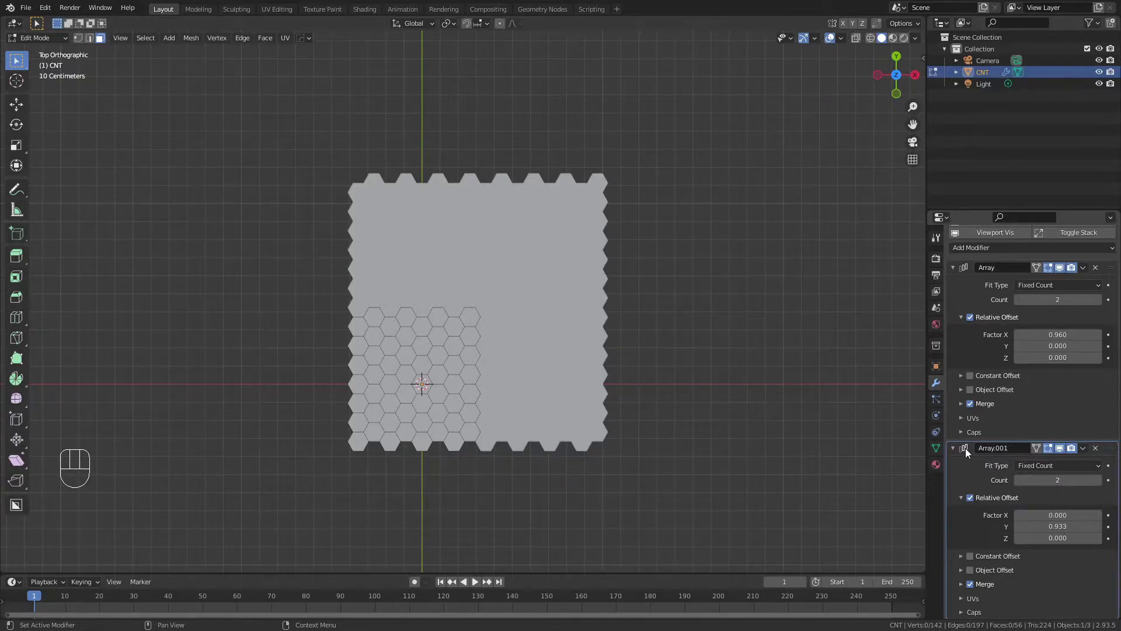
- Add a Wireframe modifier to CNT with 0.02 m thickness, below the collapsed arrays
{"action": "left_click", "coordinate": [962, 272]}
{"action": "left_click", "coordinate": [956, 323]}
{"action": "left_click_drag", "start_coordinate": [973, 292], "coordinate": [898, 553]}
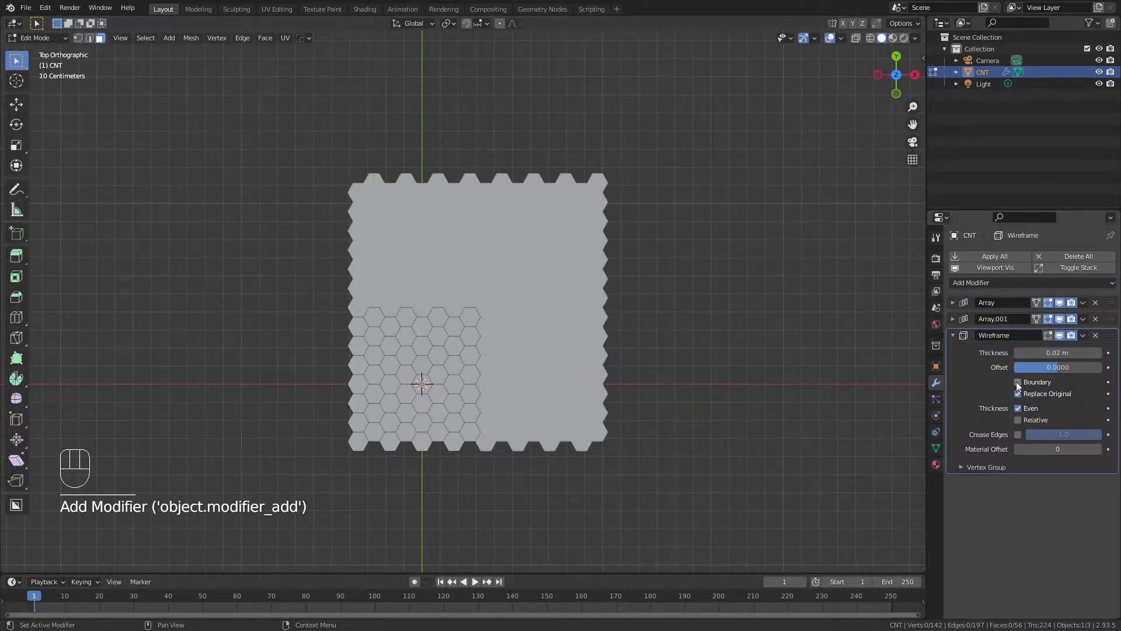
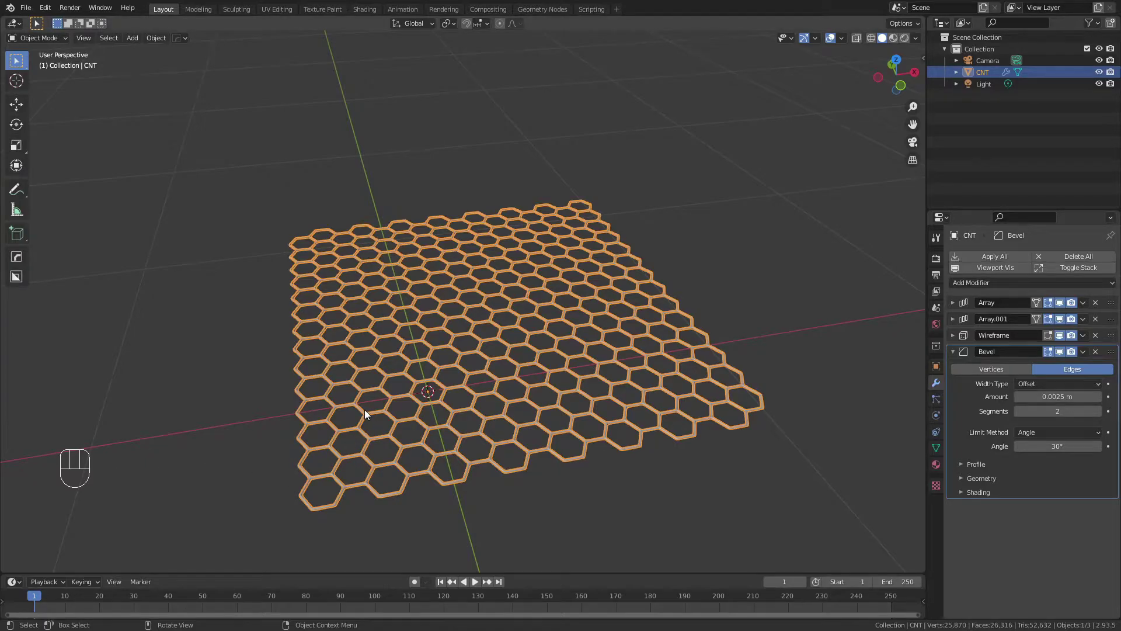
- Toggle the modifiers' viewport display, leaving Array.001 hidden so only a small honeycomb patch shows
{"action": "left_click", "coordinate": [1063, 344]}
{"action": "left_click", "coordinate": [1064, 361]}
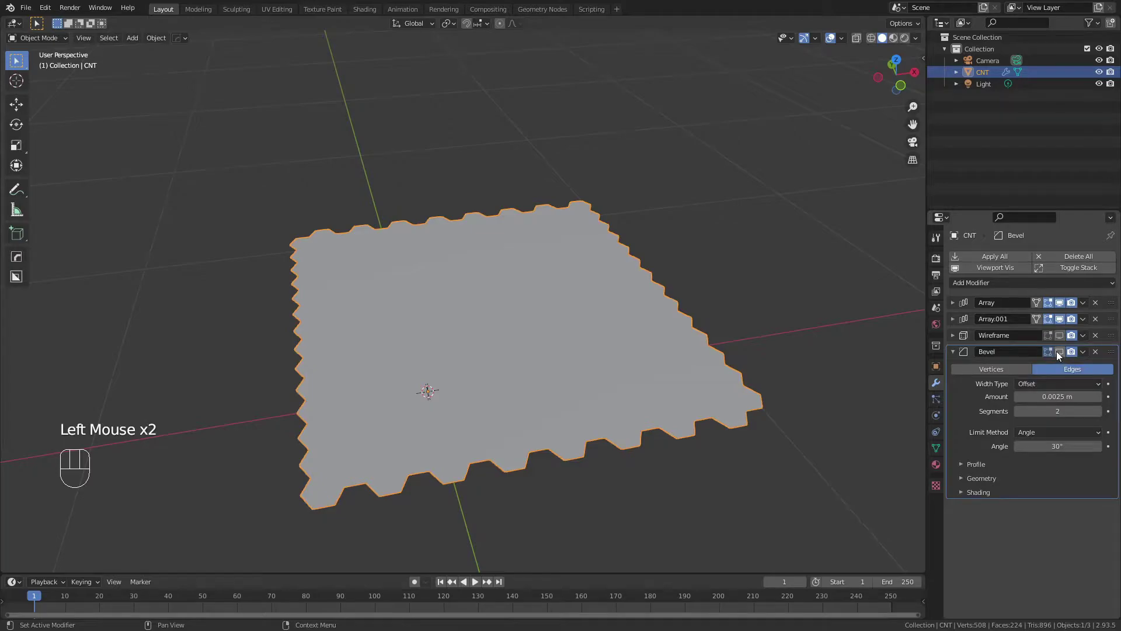
{"action": "left_click", "coordinate": [1062, 340]}
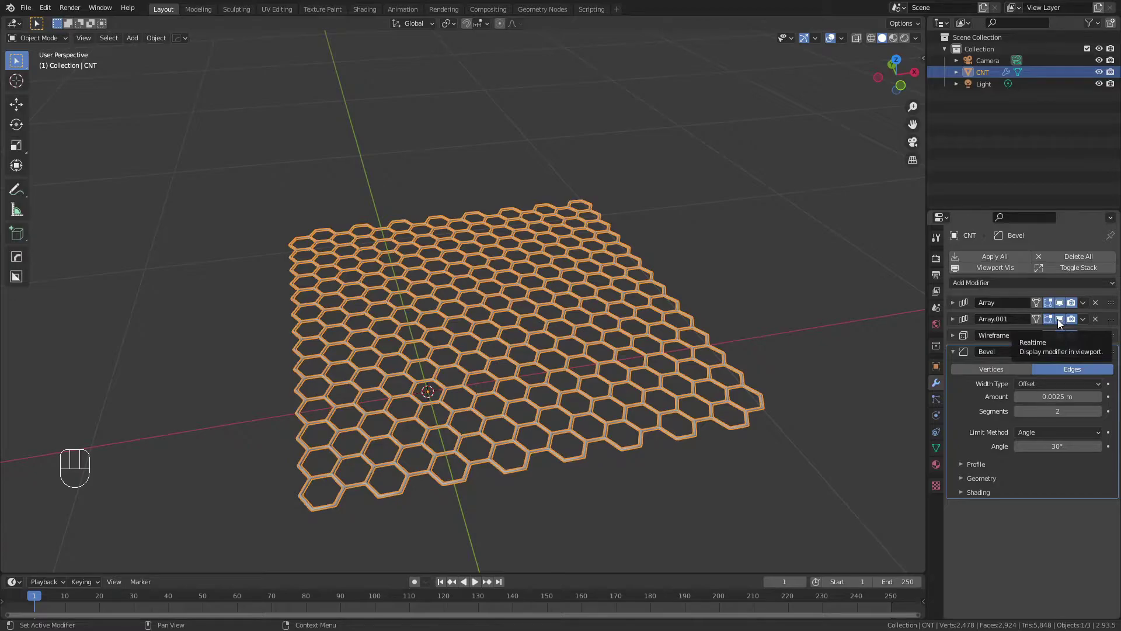
{"action": "left_click", "coordinate": [1060, 326]}
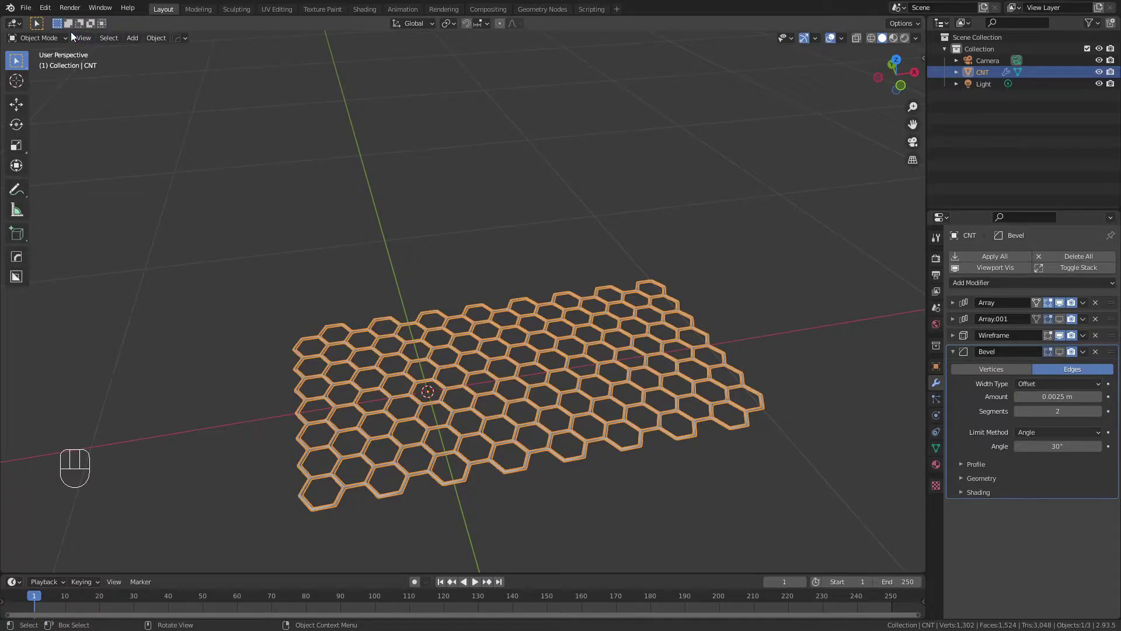
{"action": "left_click_drag", "start_coordinate": [52, 15], "coordinate": [91, 180]}
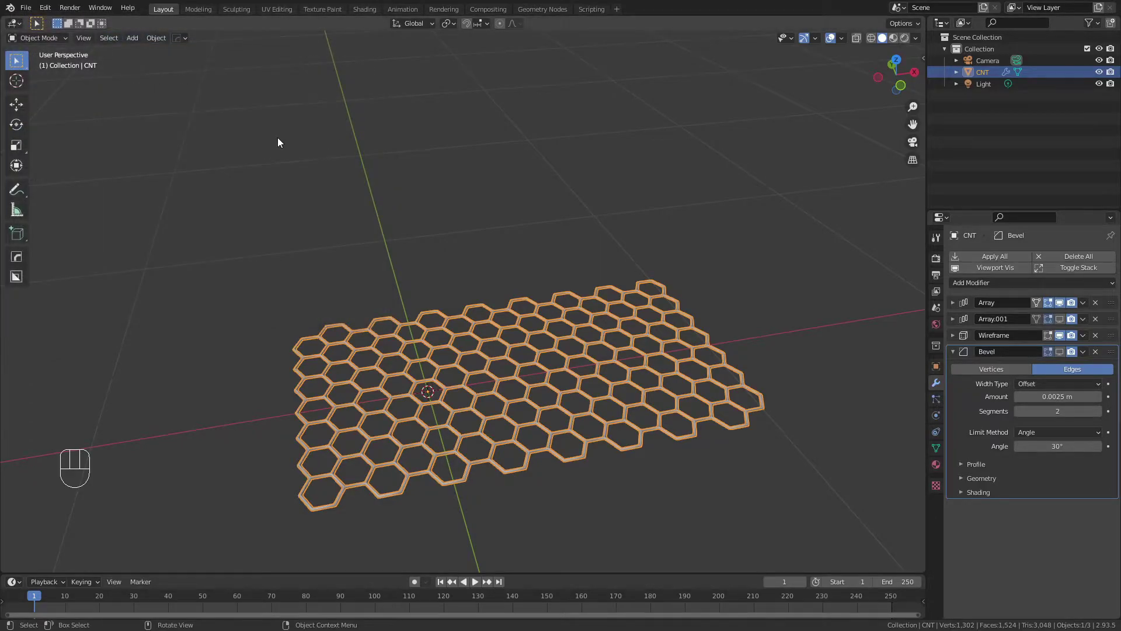
- Add a Spiral curve object and pull its end point outward along global Y
{"action": "key", "text": "shift+a"}
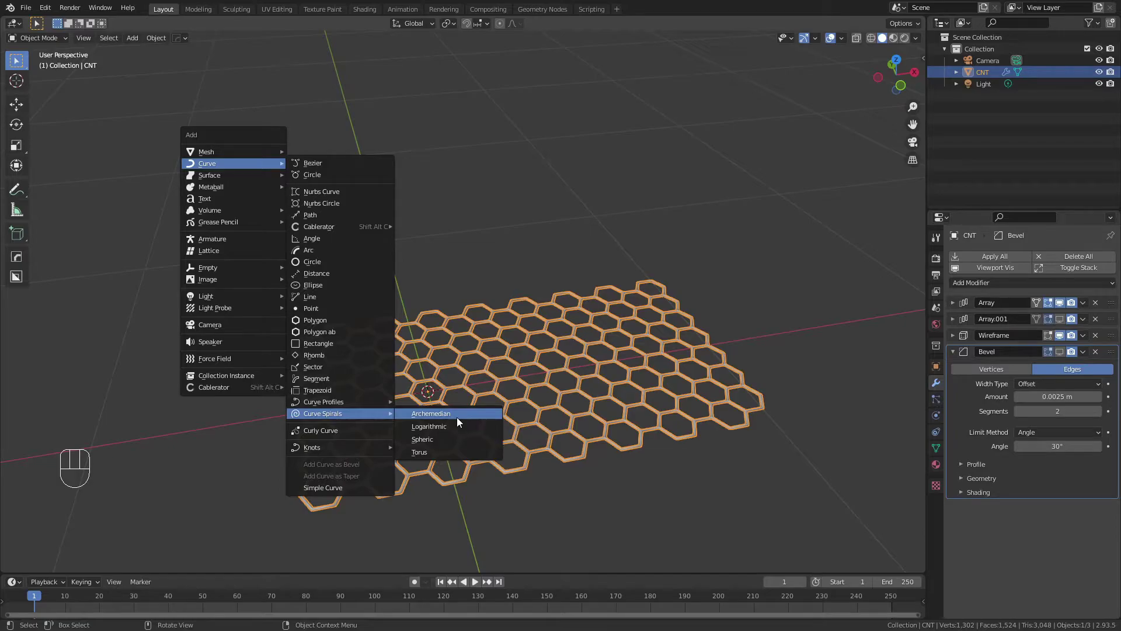
{"action": "scroll", "scroll_direction": "down", "scroll_amount": 3}
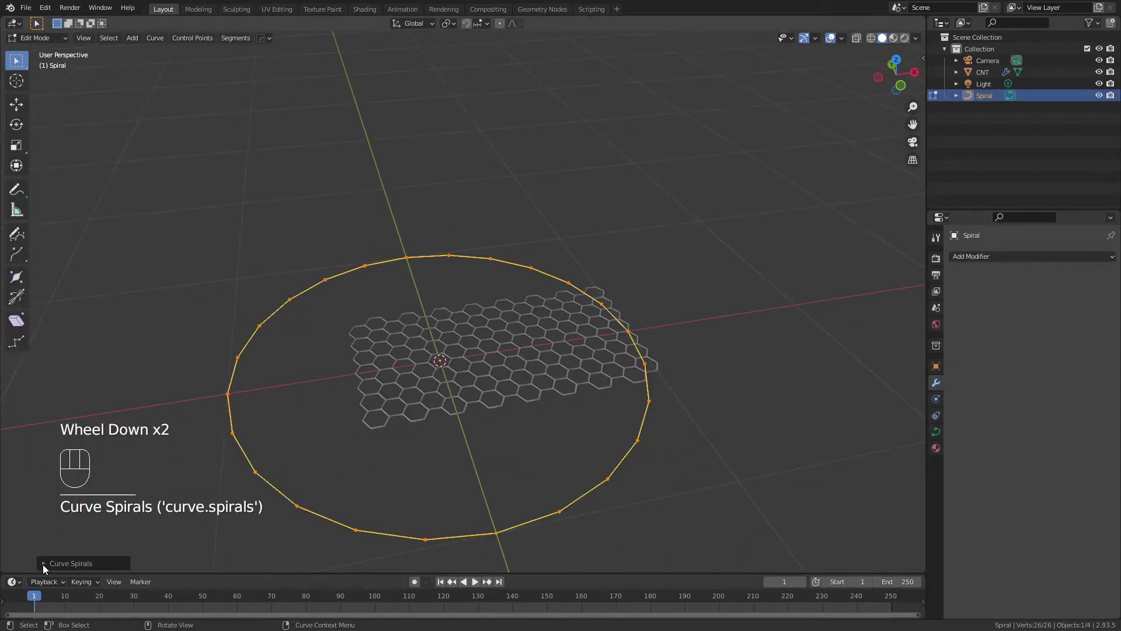
{"action": "left_click", "coordinate": [47, 570]}
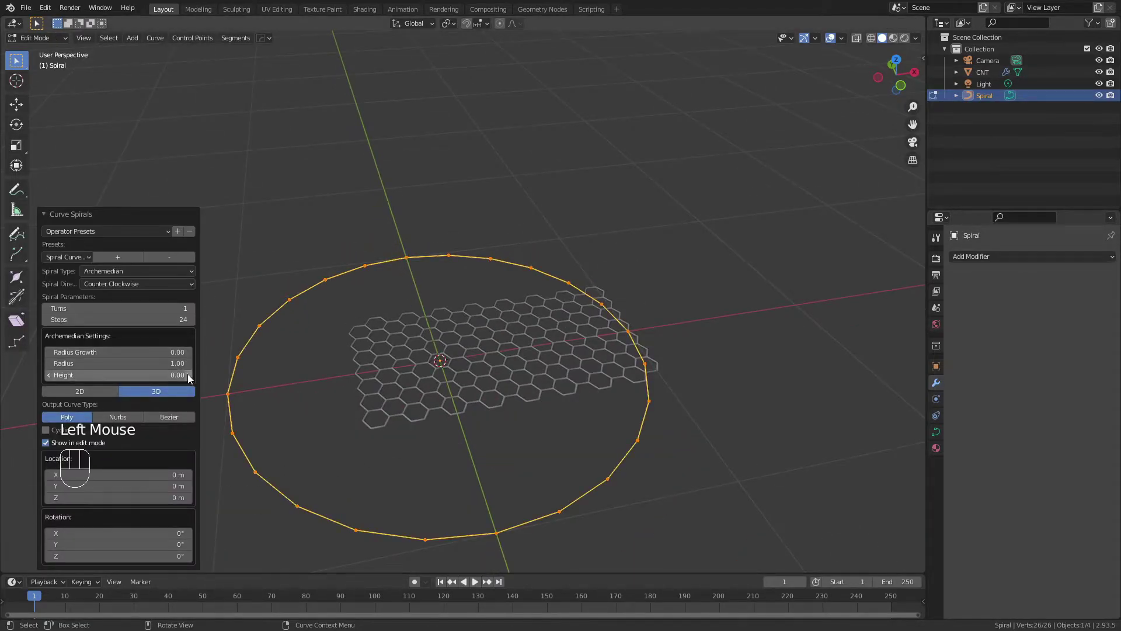
{"action": "left_click", "coordinate": [192, 383]}
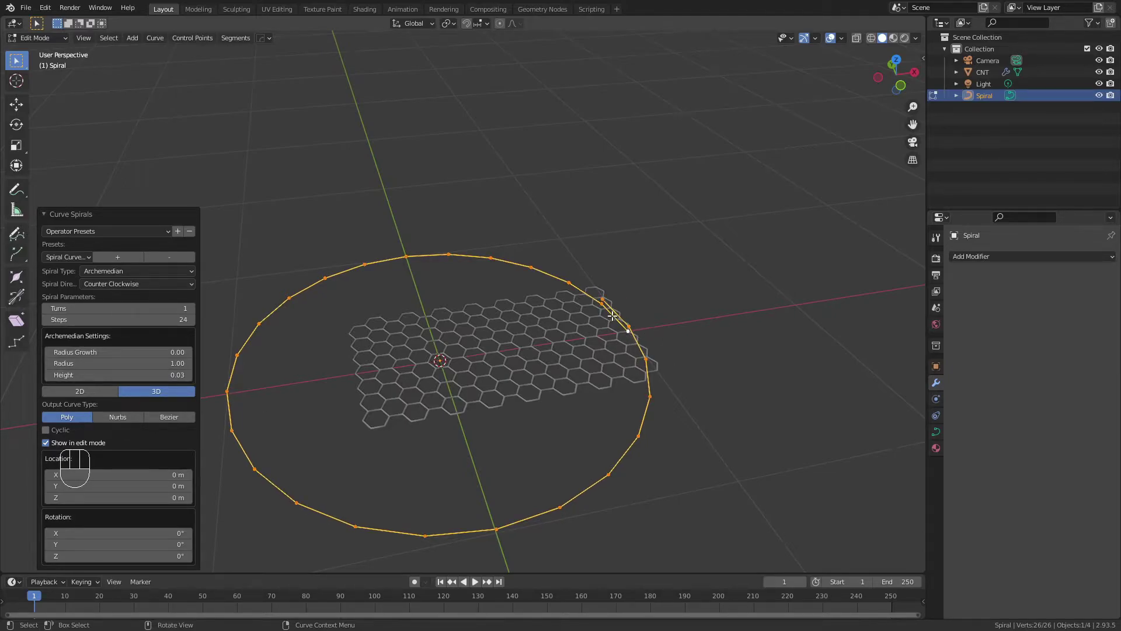
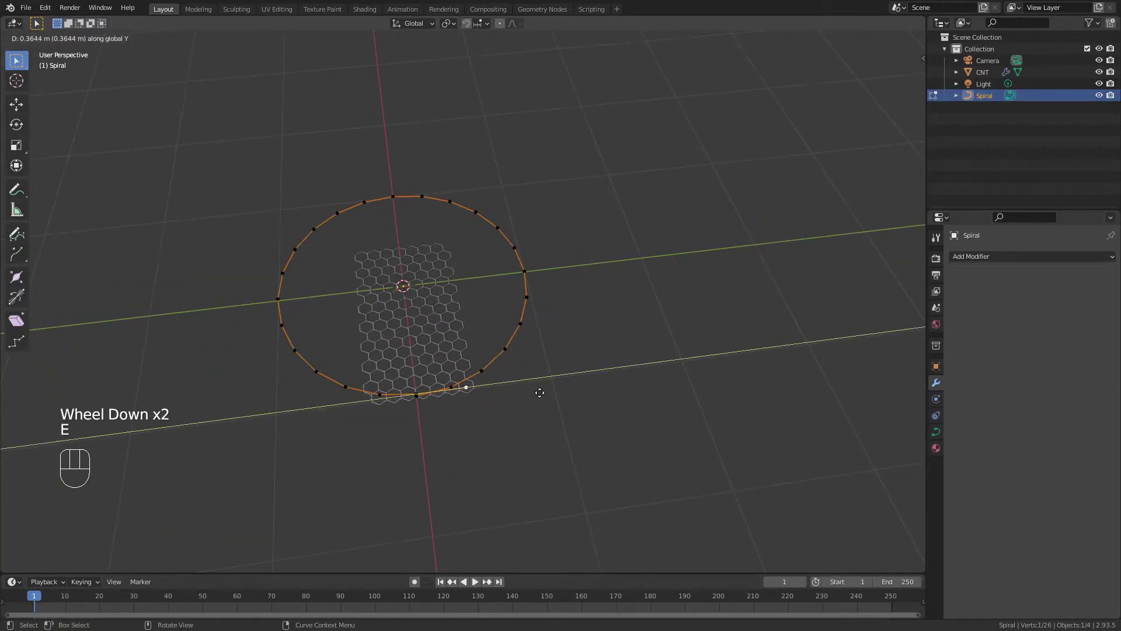
{"action": "scroll", "scroll_direction": "down", "scroll_amount": 3}
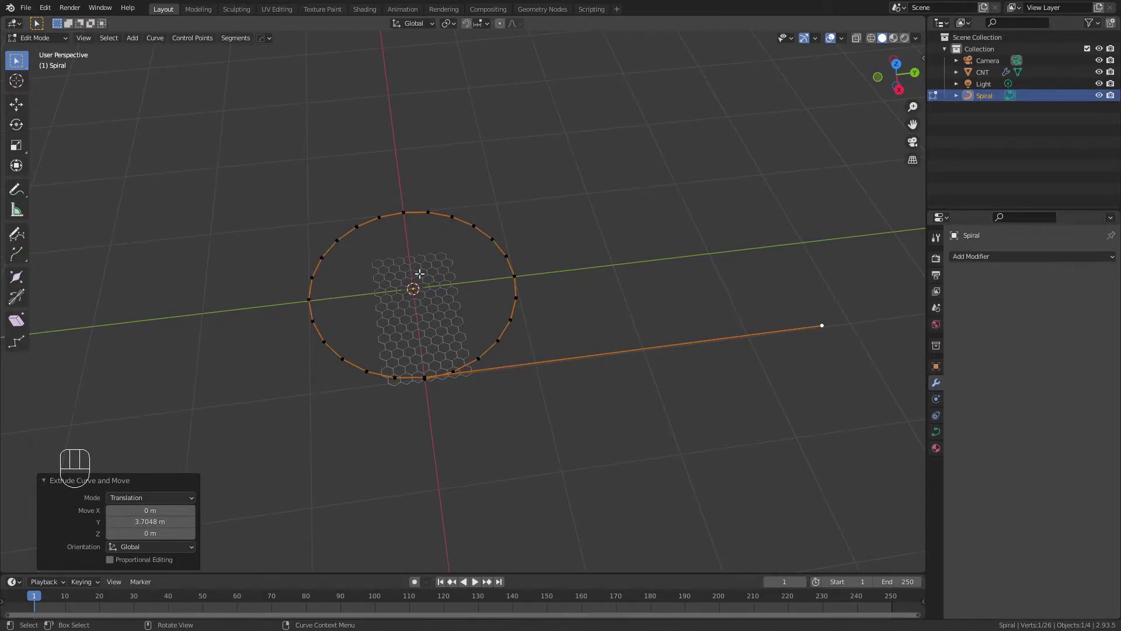
- Select all Spiral points, flatten them to Z 0 and shift them to X -0.92308 in the N panel
{"action": "key", "text": "a"}
{"action": "key", "text": "s"}
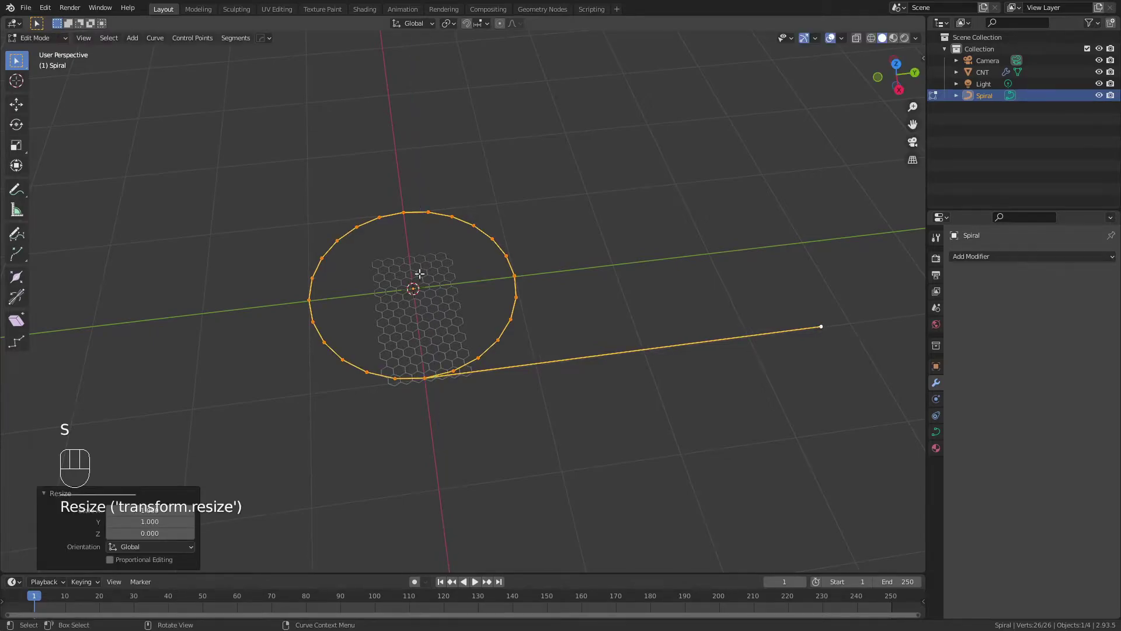
{"action": "key", "text": "KP_3"}
{"action": "scroll", "scroll_direction": "up", "scroll_amount": 3}
{"action": "scroll", "scroll_direction": "down", "scroll_amount": 3}
{"action": "key", "text": "n"}
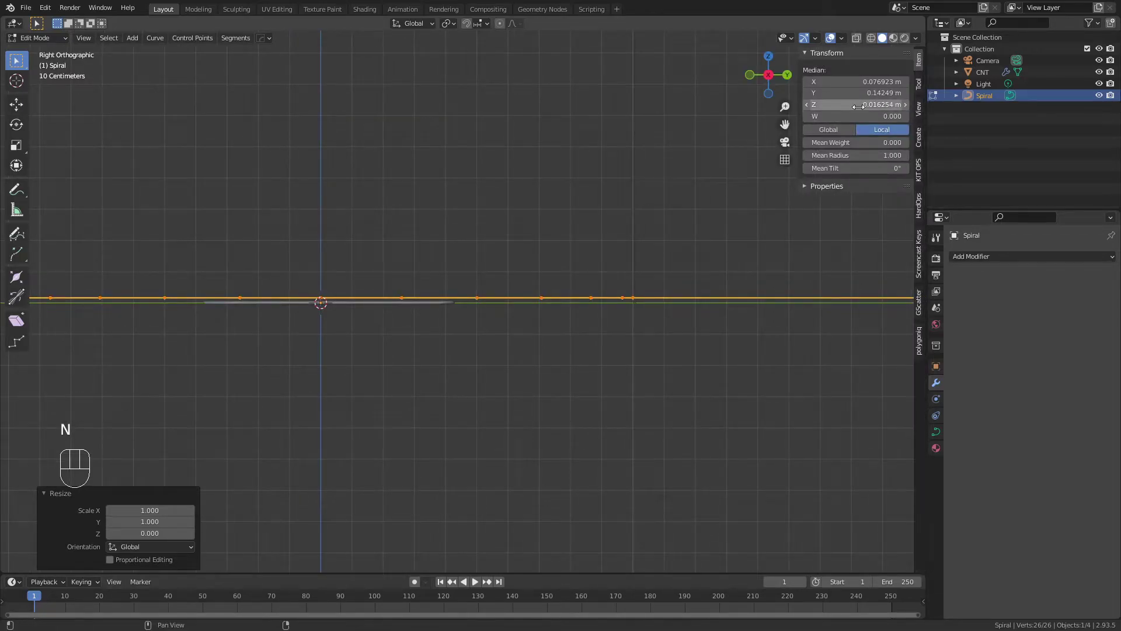
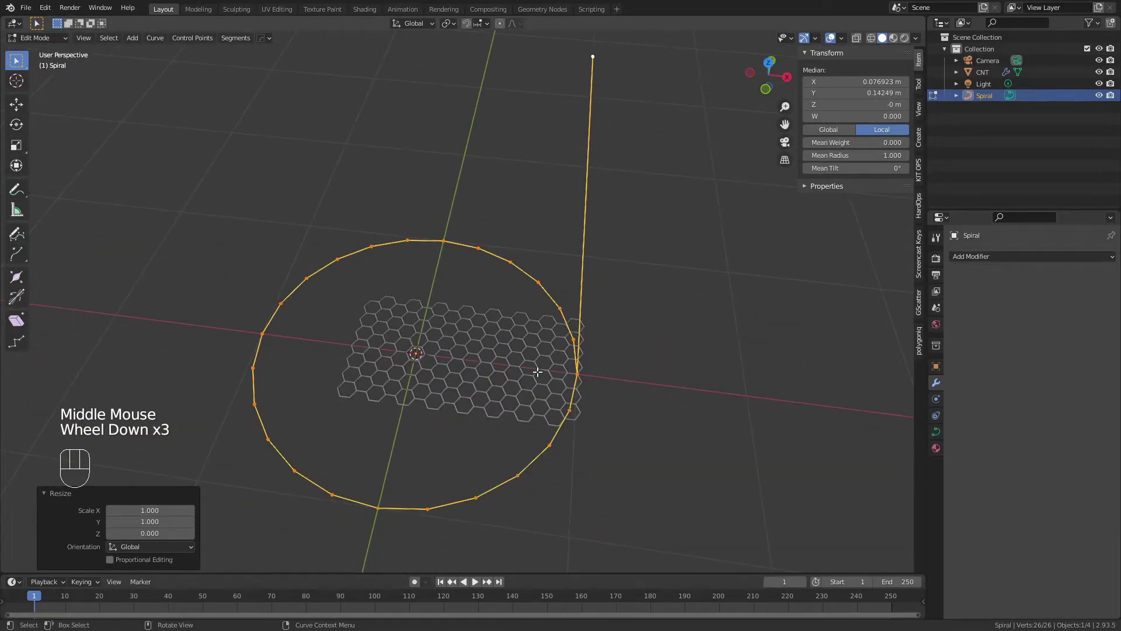
{"action": "key", "text": "g"}
{"action": "scroll", "scroll_direction": "down", "scroll_amount": 3}
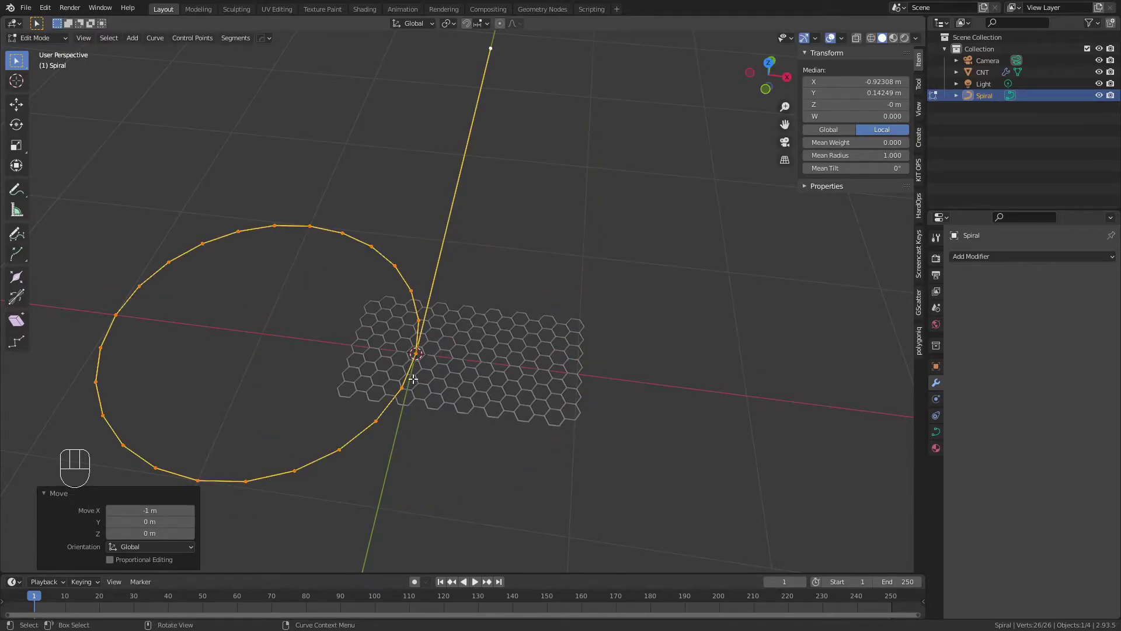
{"action": "scroll", "scroll_direction": "down", "scroll_amount": 3}
- Rotate the Spiral object 90° about Y in Object Mode
{"action": "key", "text": "Tab"}
{"action": "key", "text": "r"}
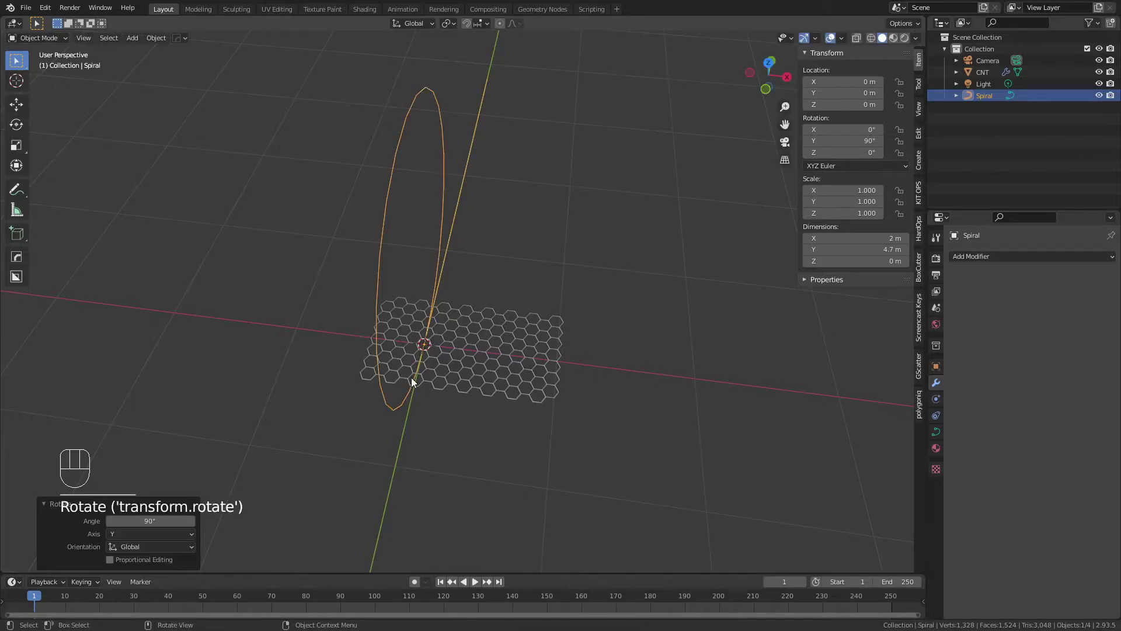
{"action": "left_click_drag", "start_coordinate": [527, 335], "coordinate": [448, 316]}
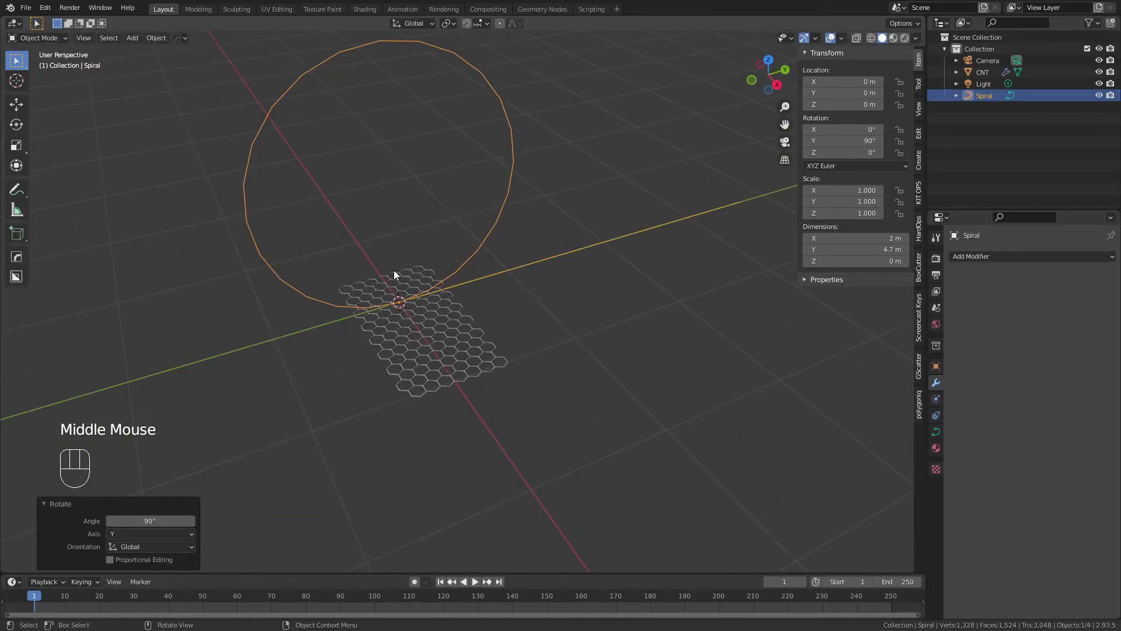
- Apply the spiral's transform, then give CNT a Curve modifier deforming along Spiral
{"action": "key", "text": "ctrl+a"}
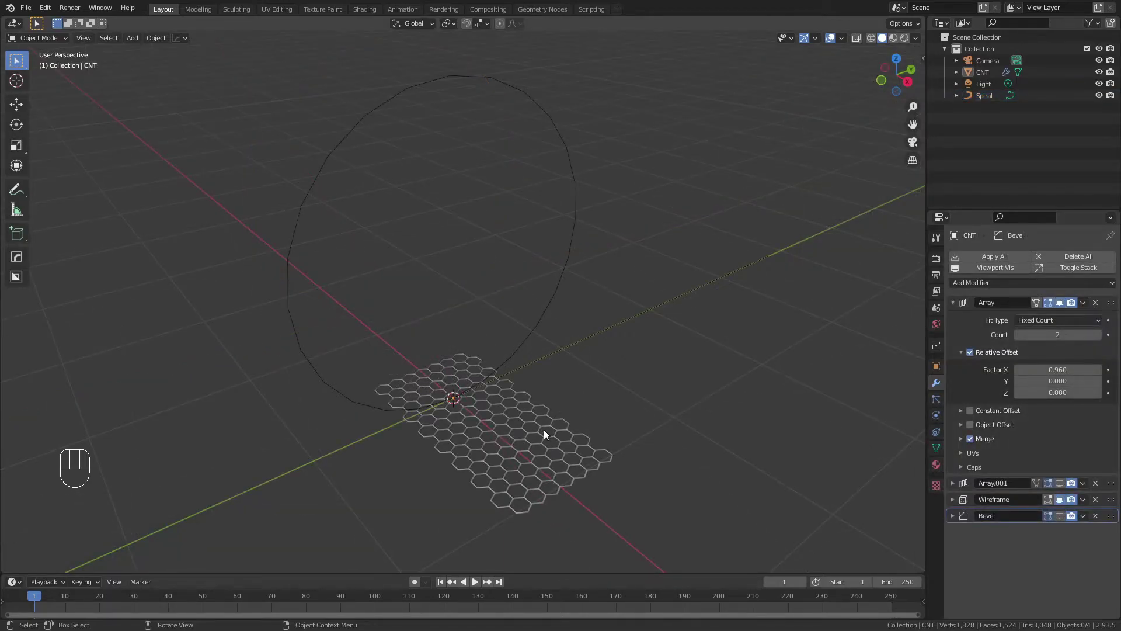
{"action": "left_click", "coordinate": [548, 434]}
{"action": "left_click_drag", "start_coordinate": [985, 286], "coordinate": [979, 350]}
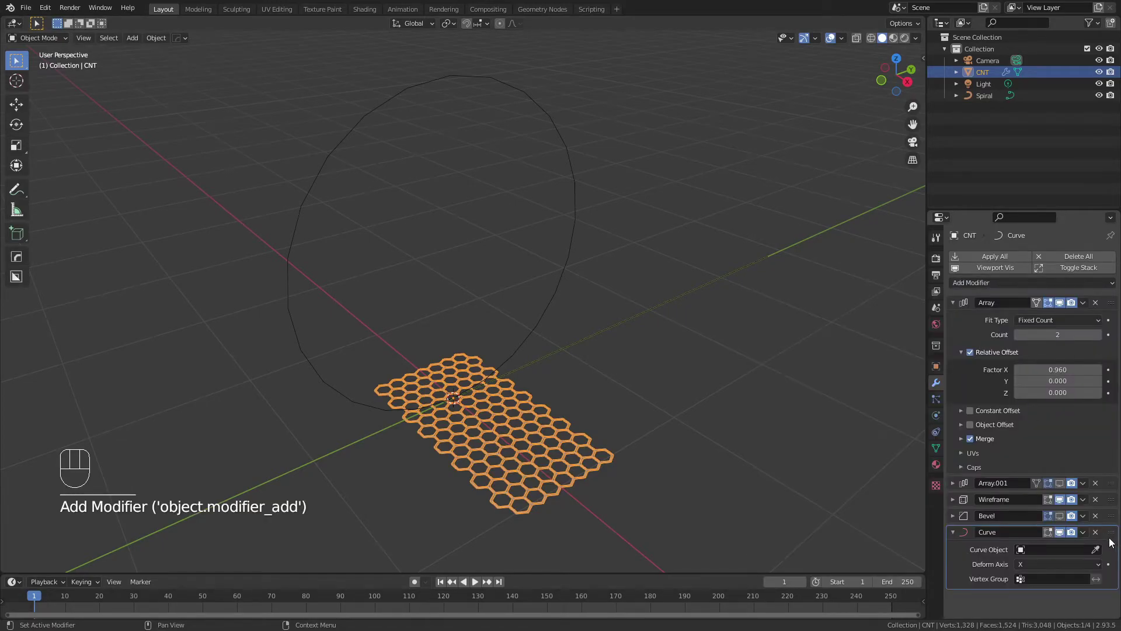
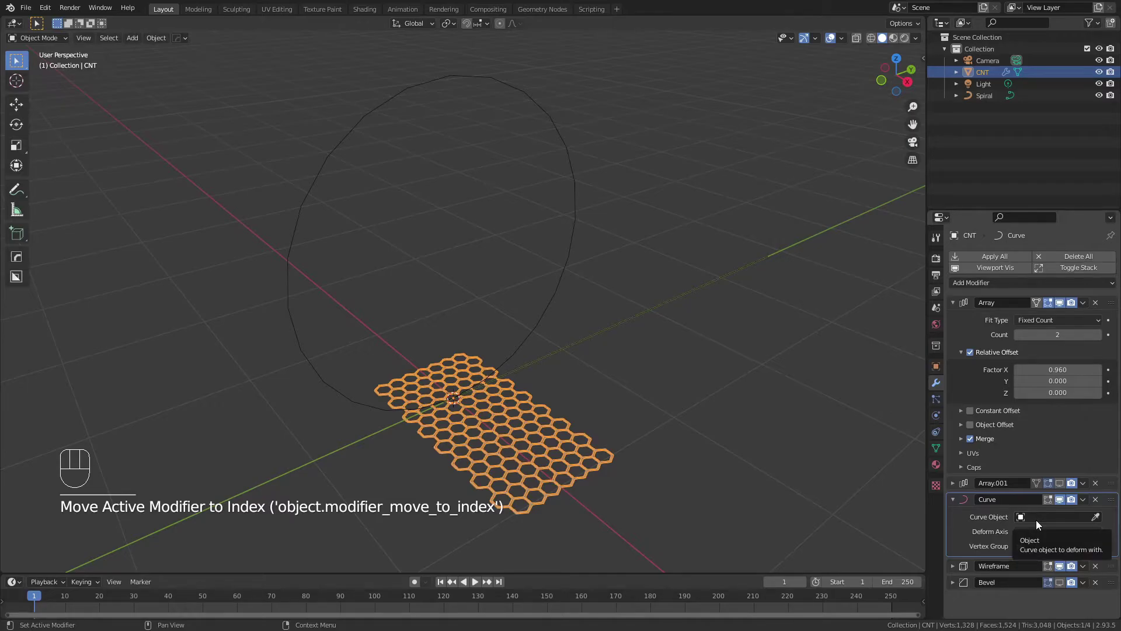
{"action": "left_click_drag", "start_coordinate": [1040, 526], "coordinate": [1014, 402]}
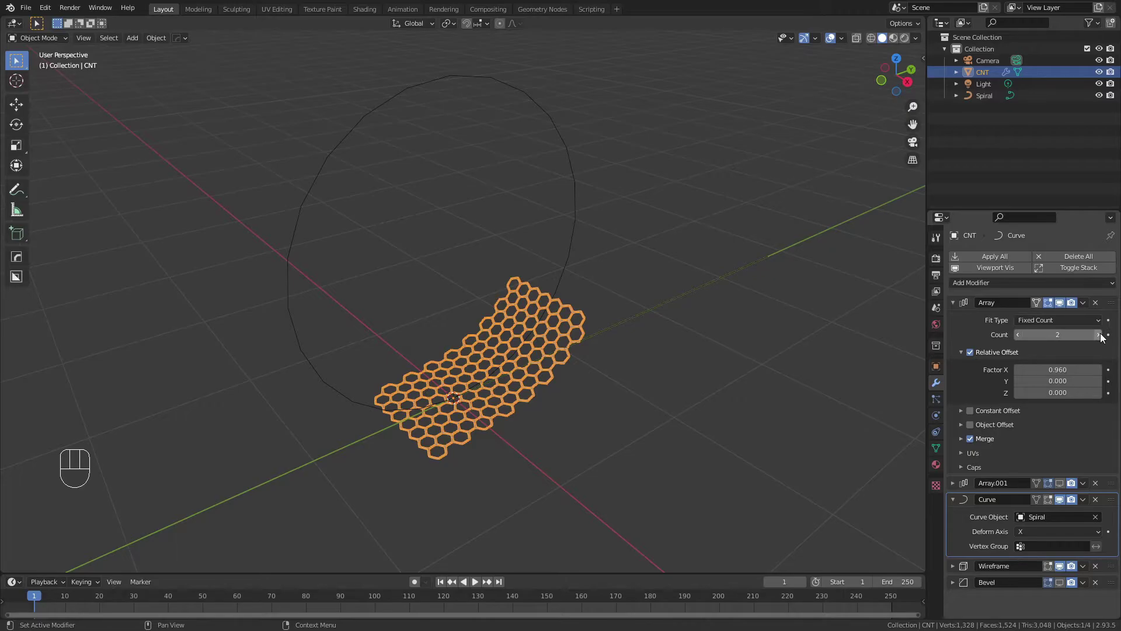
- Raise CNT's array count to 8 so the honeycomb wraps into a ring
{"action": "left_click", "coordinate": [1104, 339]}
{"action": "double_click", "coordinate": [1104, 339]}
{"action": "left_click", "coordinate": [1105, 338]}
{"action": "left_click", "coordinate": [1104, 338]}
{"action": "left_click", "coordinate": [1104, 338]}
- Inspect the ring from several angles and nudge the sheet along X toward the seam
{"action": "left_click_drag", "start_coordinate": [439, 423], "coordinate": [396, 402]}
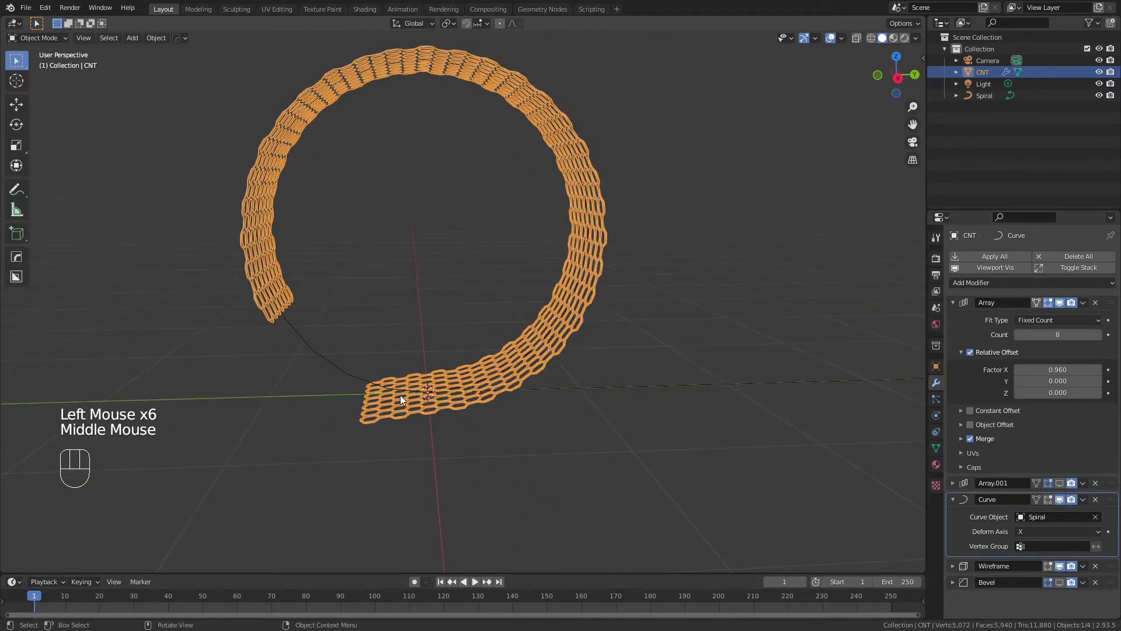
{"action": "scroll", "scroll_direction": "down", "scroll_amount": 3}
{"action": "left_click_drag", "start_coordinate": [463, 381], "coordinate": [478, 396]}
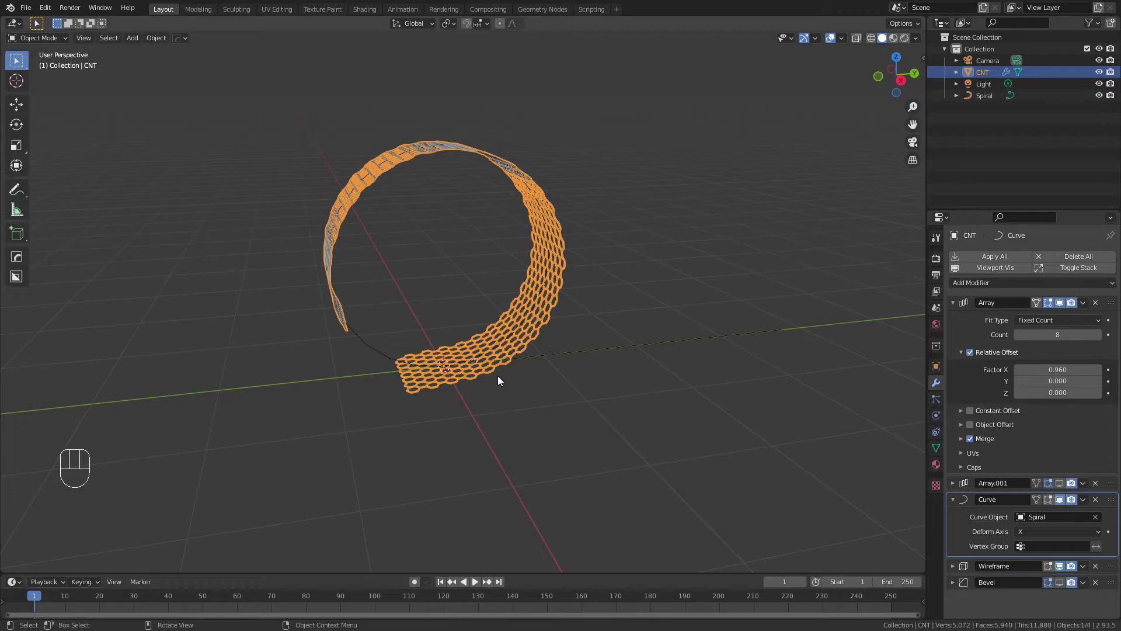
{"action": "scroll", "scroll_direction": "down", "scroll_amount": 3}
{"action": "left_click_drag", "start_coordinate": [473, 356], "coordinate": [492, 373]}
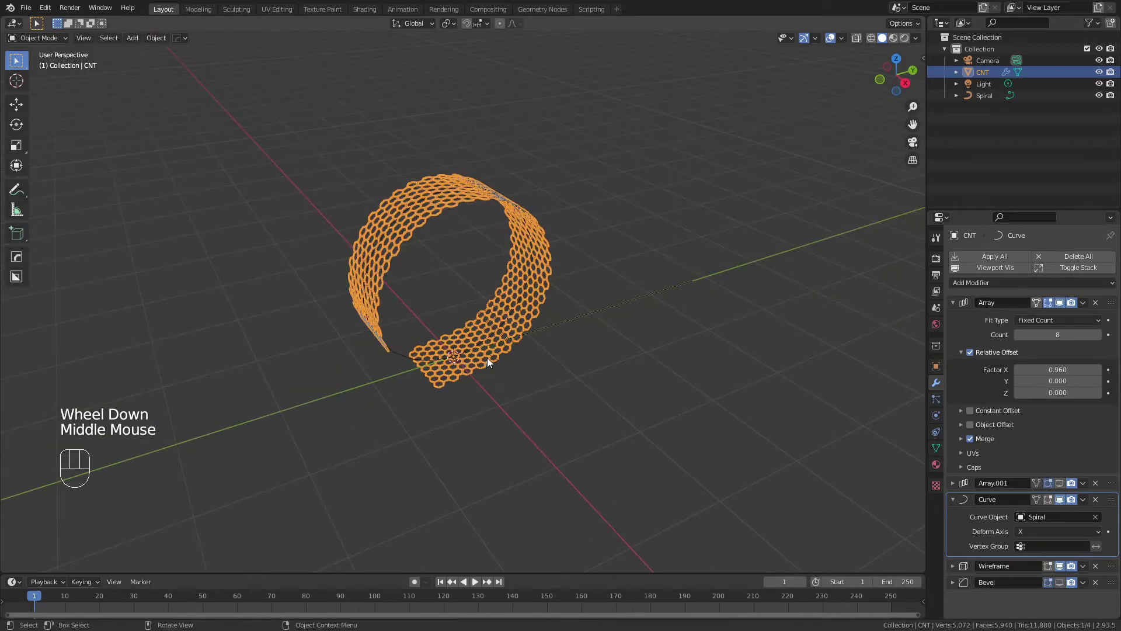
{"action": "key", "text": "g"}
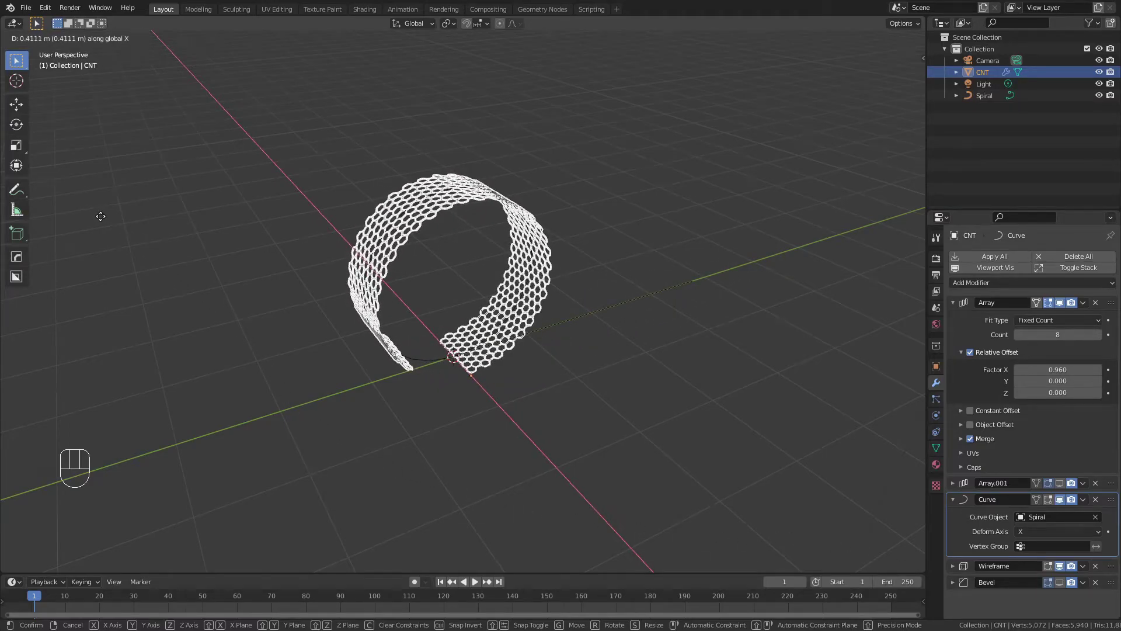
{"action": "scroll", "scroll_direction": "up", "scroll_amount": 3}
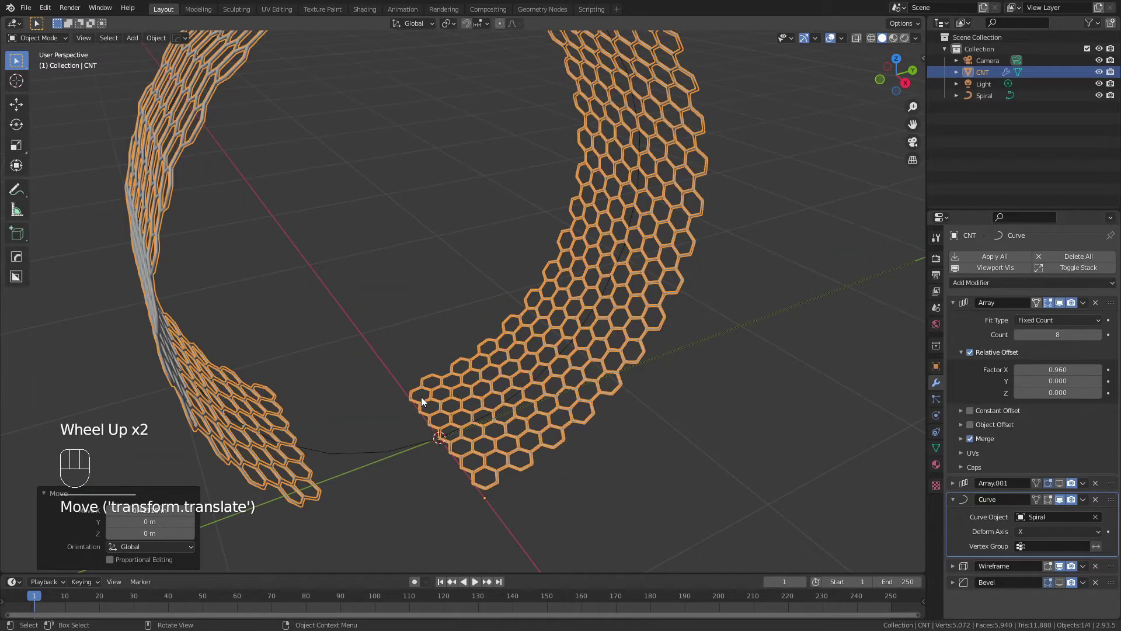
{"action": "left_click_drag", "start_coordinate": [445, 483], "coordinate": [418, 472]}
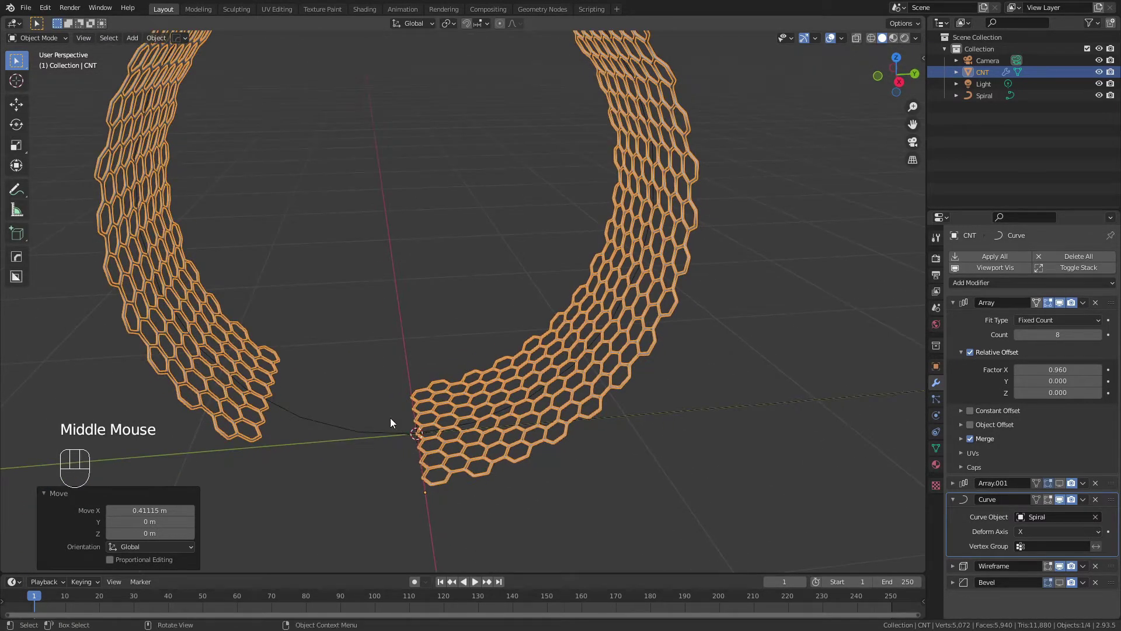
- Set CNT's array count to 9, then rescale the Spiral curve to tighten the roll
{"action": "left_click", "coordinate": [299, 419]}
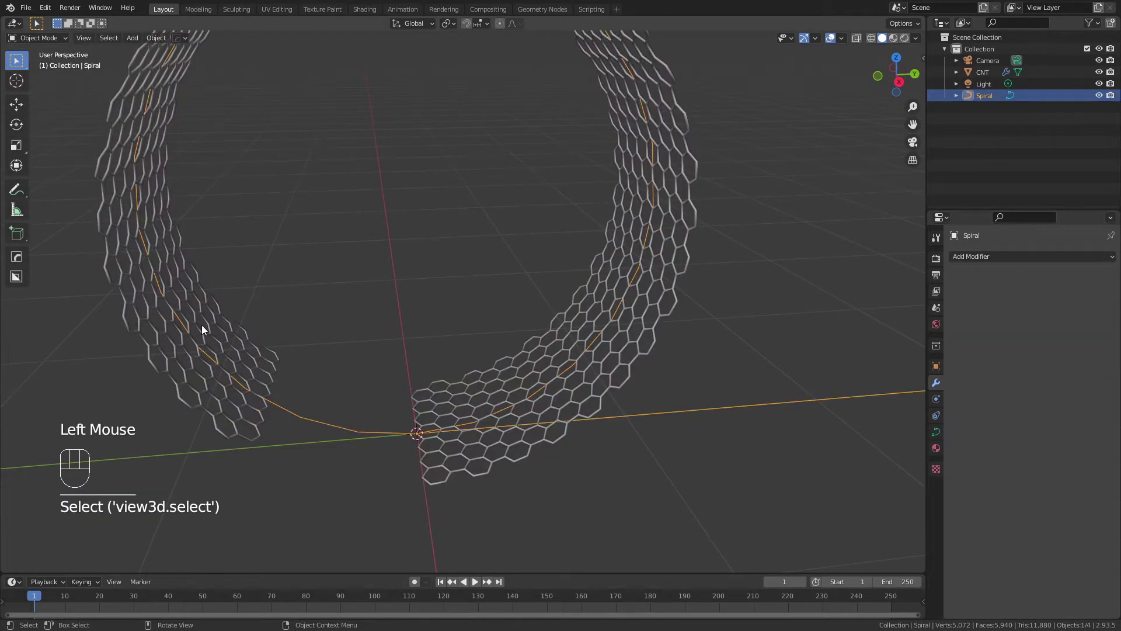
{"action": "left_click", "coordinate": [208, 333]}
{"action": "left_click", "coordinate": [1102, 337]}
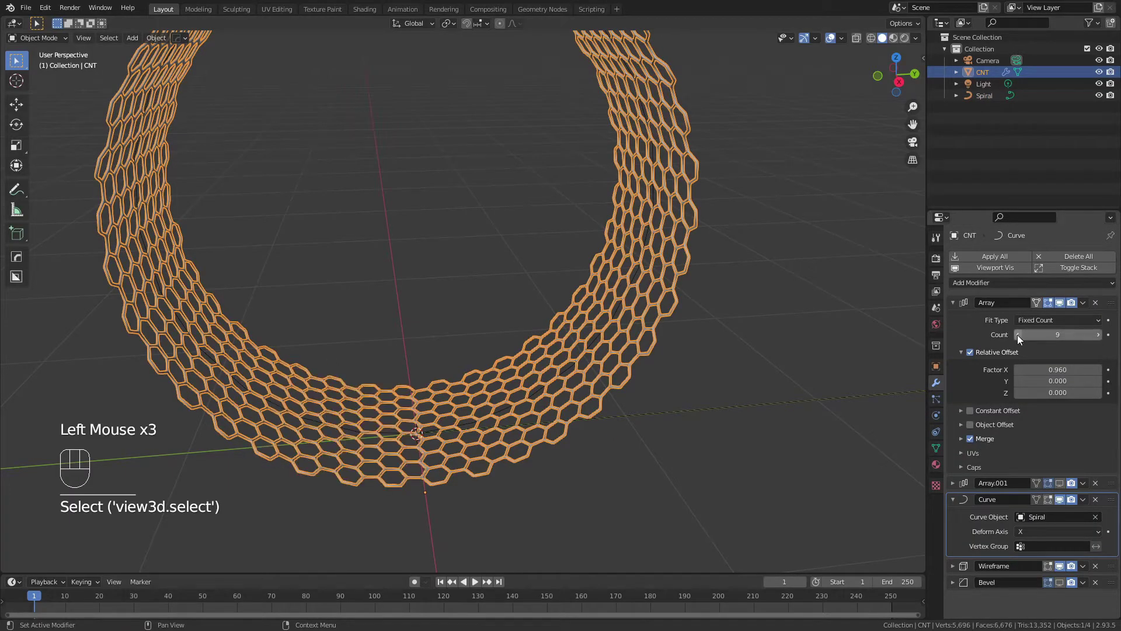
{"action": "left_click", "coordinate": [1025, 341]}
{"action": "left_click", "coordinate": [299, 419]}
{"action": "key", "text": "s"}
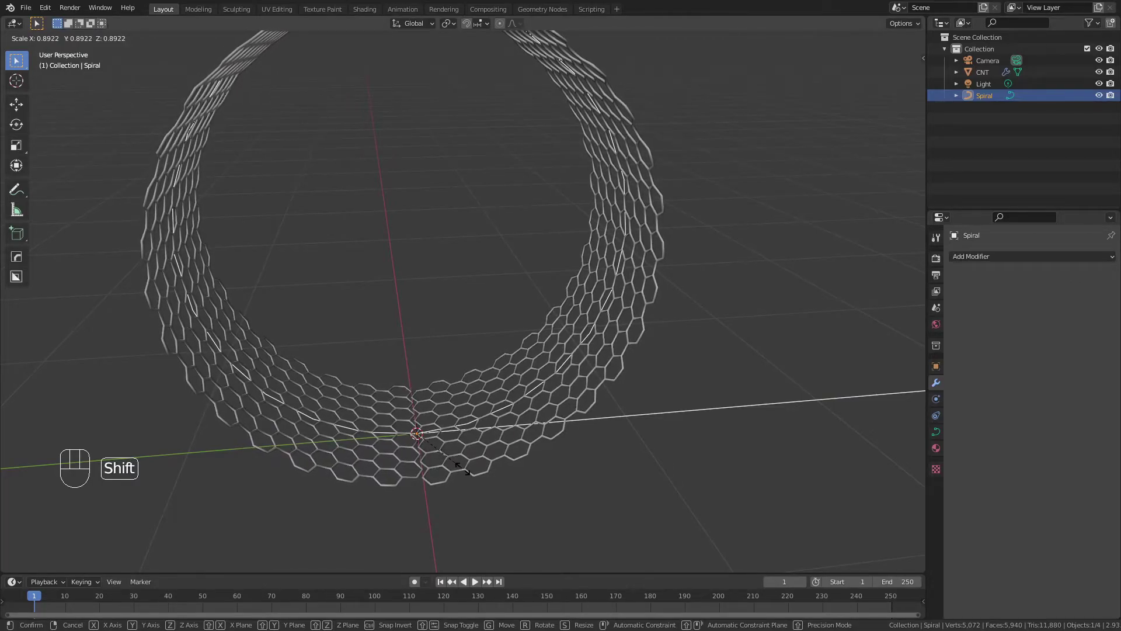
{"action": "key", "text": "s"}
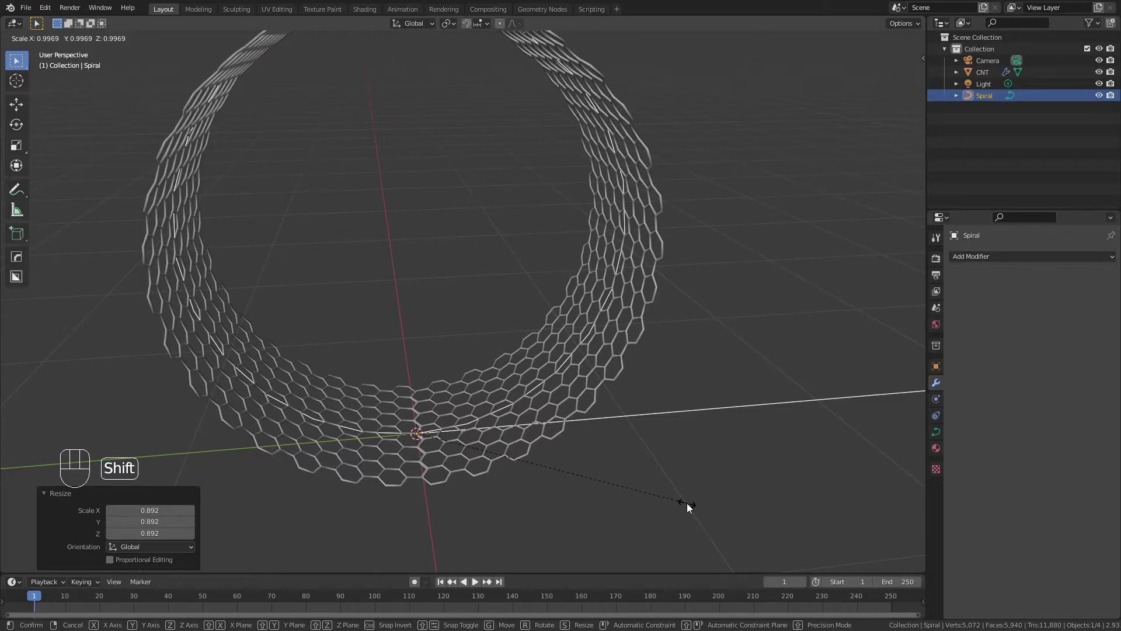
- Add a Weld modifier at 0.01 m distance to CNT, placed above the Wireframe, closing the seam
{"action": "scroll", "scroll_direction": "up", "scroll_amount": 3}
{"action": "middle_click", "coordinate": [342, 494]}
{"action": "scroll", "scroll_direction": "up", "scroll_amount": 3}
{"action": "left_click_drag", "start_coordinate": [579, 315], "coordinate": [545, 327]}
{"action": "left_click", "coordinate": [652, 382]}
{"action": "left_click", "coordinate": [953, 308]}
{"action": "left_click_drag", "start_coordinate": [977, 285], "coordinate": [881, 539]}
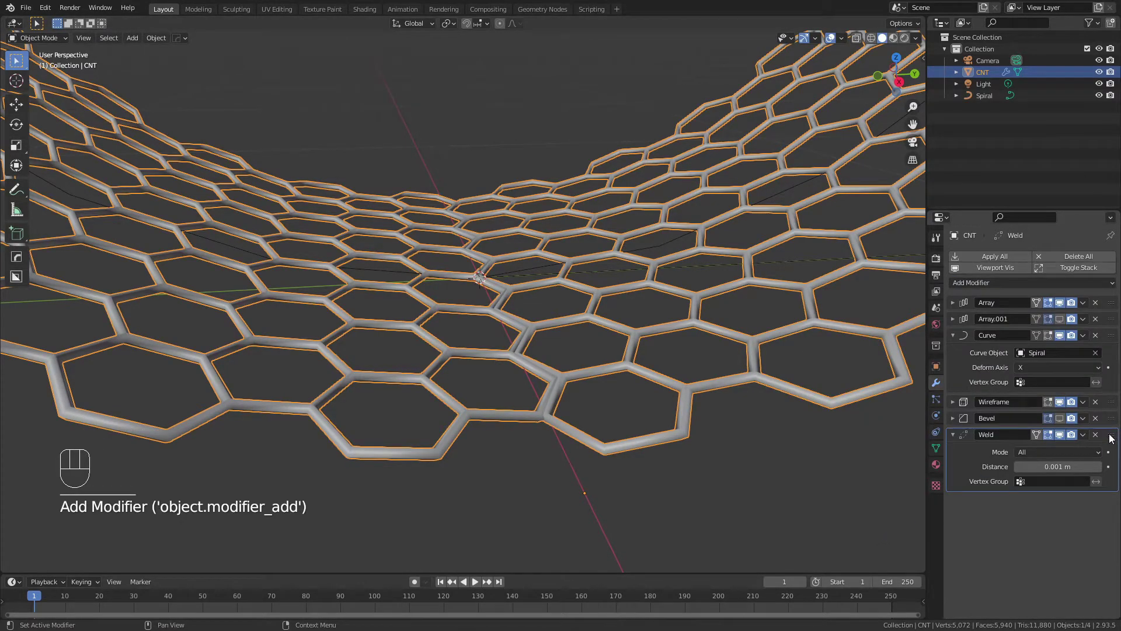
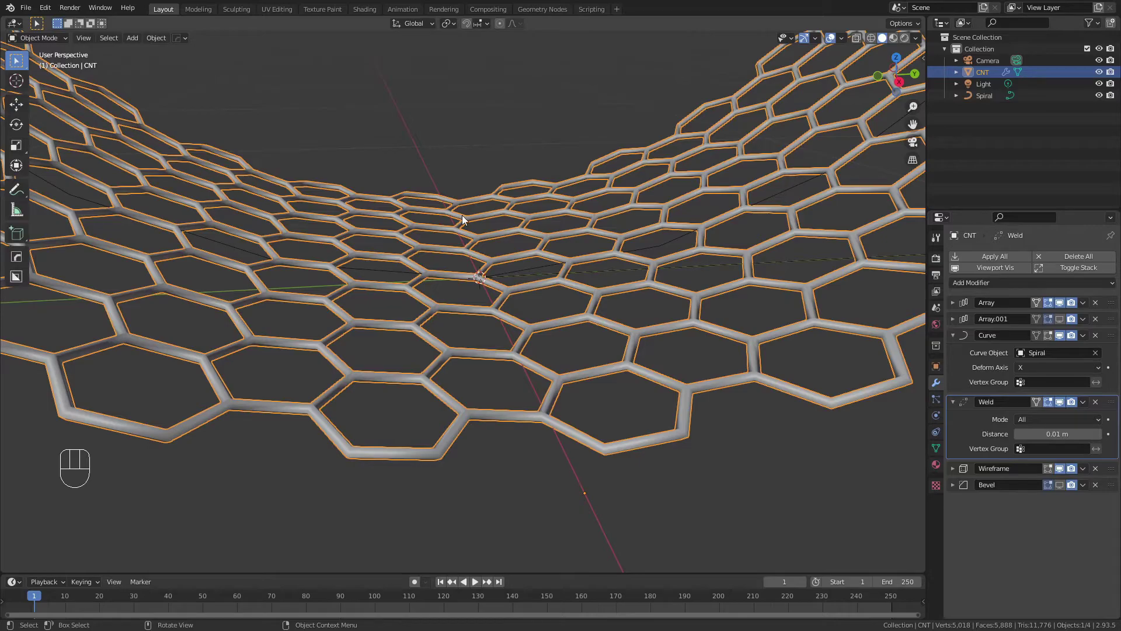
{"action": "left_click_drag", "start_coordinate": [532, 338], "coordinate": [522, 370]}
{"action": "scroll", "scroll_direction": "down", "scroll_amount": 3}
{"action": "scroll", "scroll_direction": "down", "scroll_amount": 3}
- Rescale the Spiral again and select CNT with its six-modifier stack and transform values shown
{"action": "left_click_drag", "start_coordinate": [521, 384], "coordinate": [538, 361]}
{"action": "scroll", "scroll_direction": "down", "scroll_amount": 3}
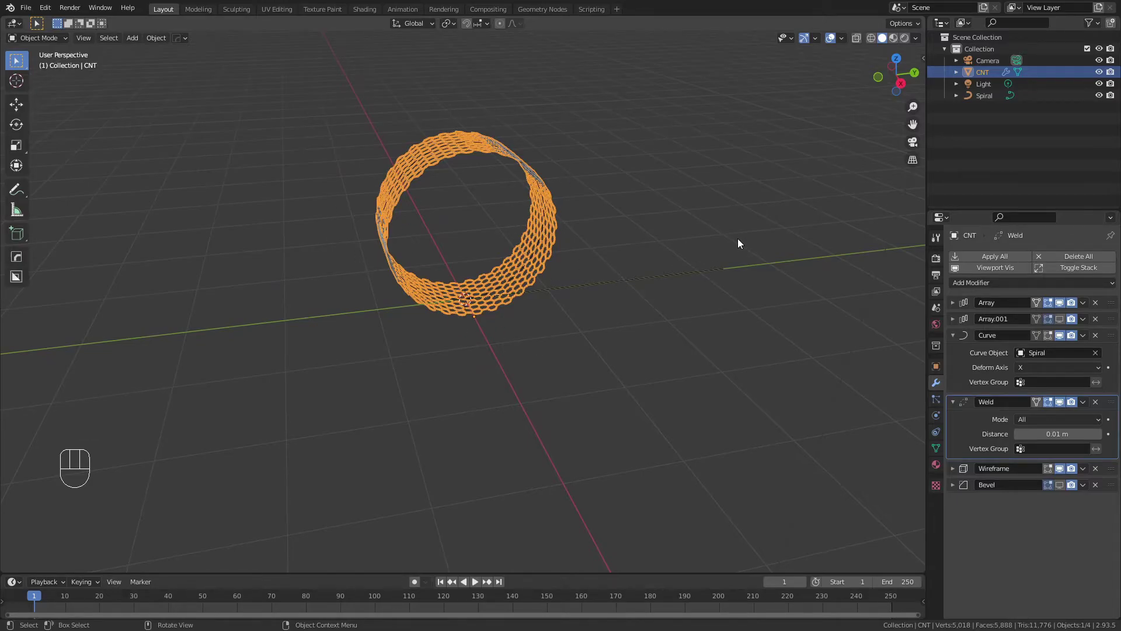
{"action": "left_click", "coordinate": [484, 154]}
{"action": "left_click", "coordinate": [627, 285]}
{"action": "key", "text": "ctrl+p"}
{"action": "left_click", "coordinate": [614, 285]}
{"action": "key", "text": "s"}
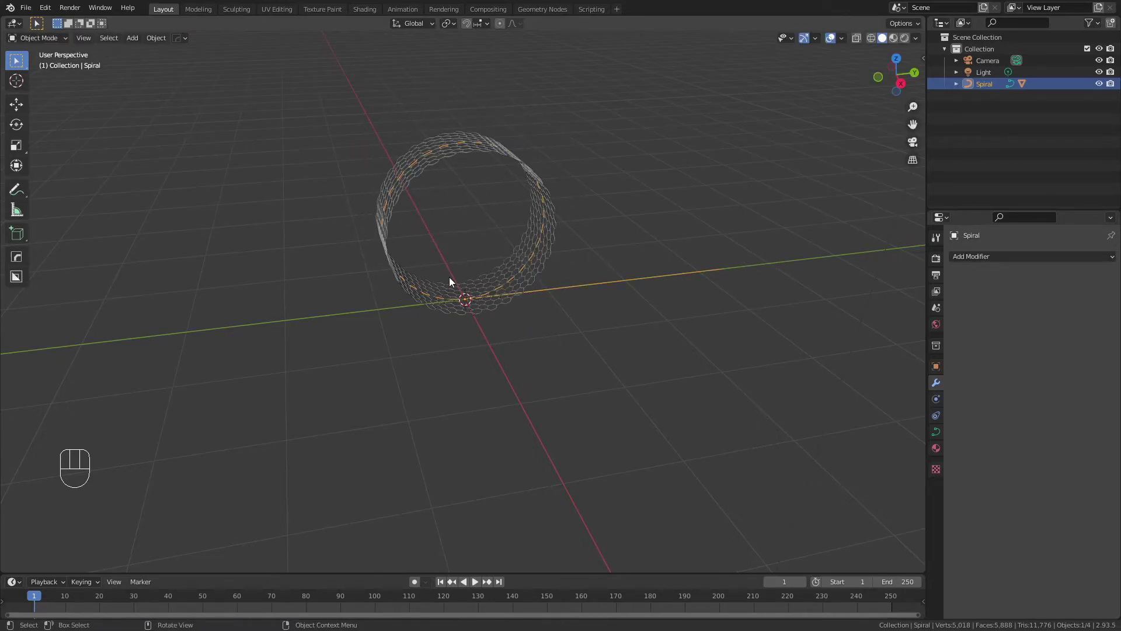
{"action": "scroll", "scroll_direction": "up", "scroll_amount": 3}
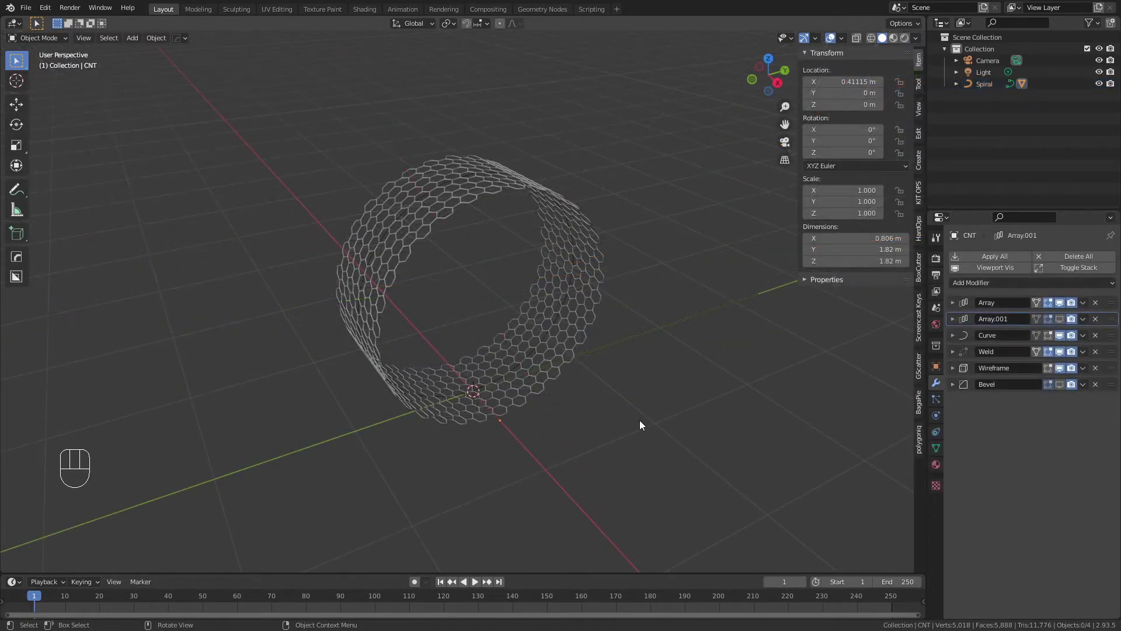
- Preview Array.001 as a long tube, hide it again to restore the single ring, and select CNT
{"action": "left_click", "coordinate": [1065, 325]}
{"action": "left_click", "coordinate": [958, 321]}
{"action": "left_click", "coordinate": [1099, 358]}
{"action": "left_click", "coordinate": [1098, 358]}
{"action": "double_click", "coordinate": [1098, 357]}
{"action": "left_click", "coordinate": [1098, 358]}
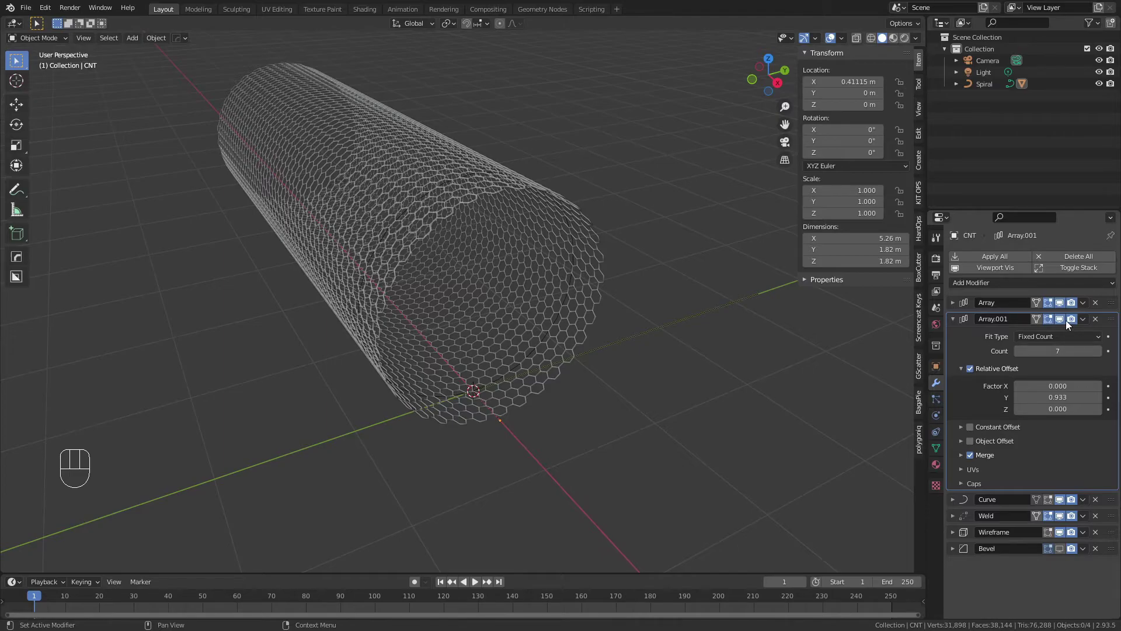
{"action": "left_click", "coordinate": [1063, 325]}
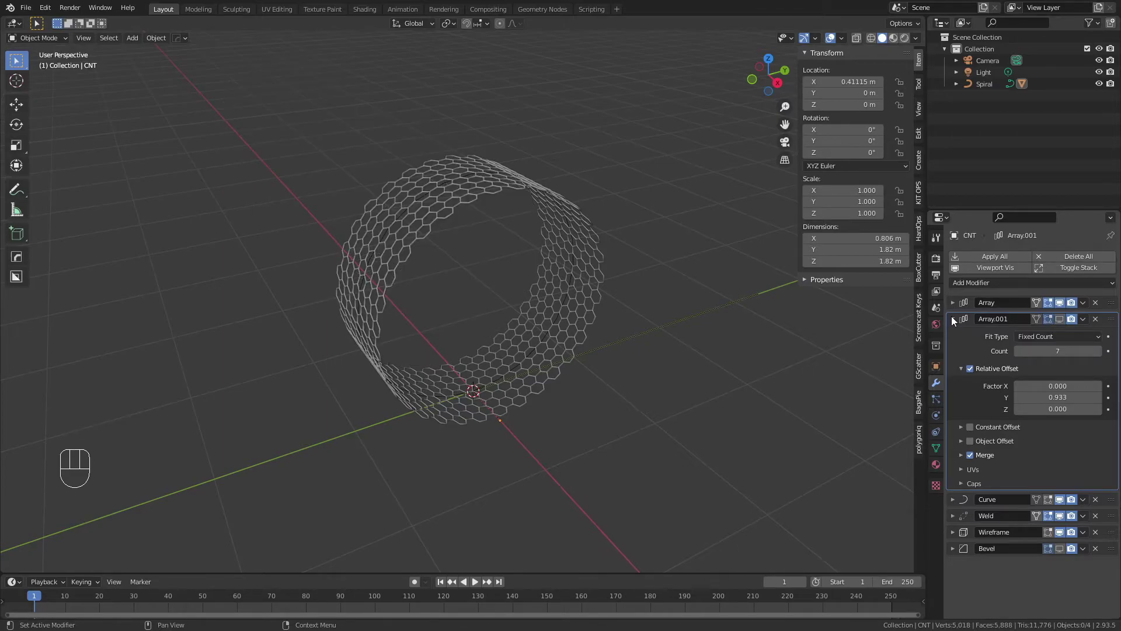
{"action": "left_click", "coordinate": [957, 323]}
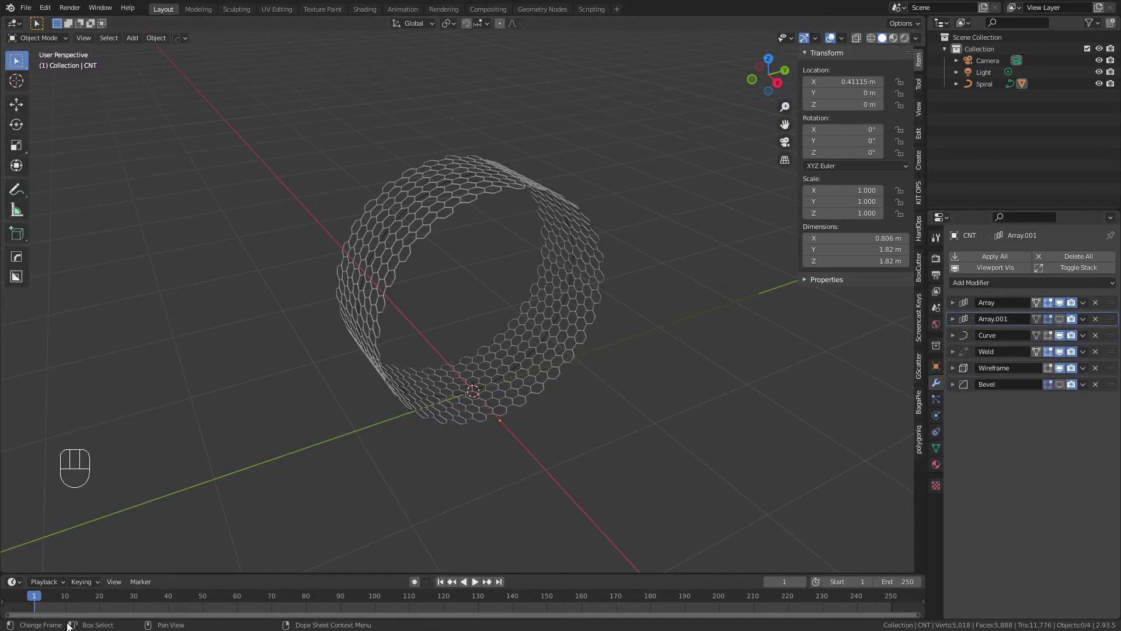
{"action": "left_click", "coordinate": [512, 395]}
- Key CNT's location rolled at frame 1 and at X 6.8708 m on frame 72, then play the unrolling
{"action": "key", "text": "i"}
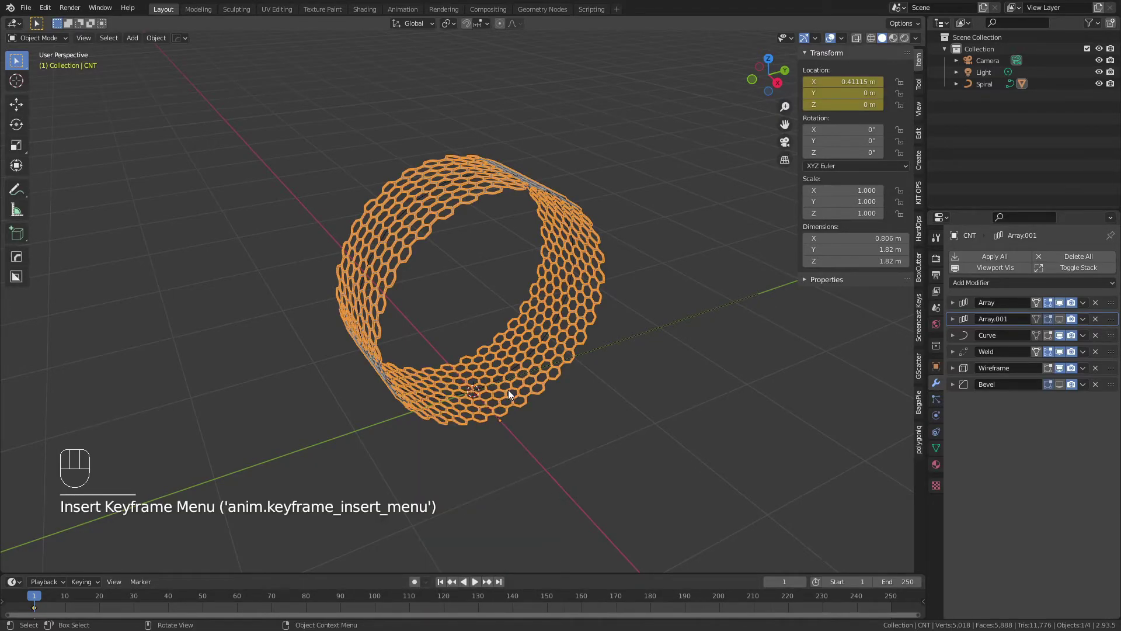
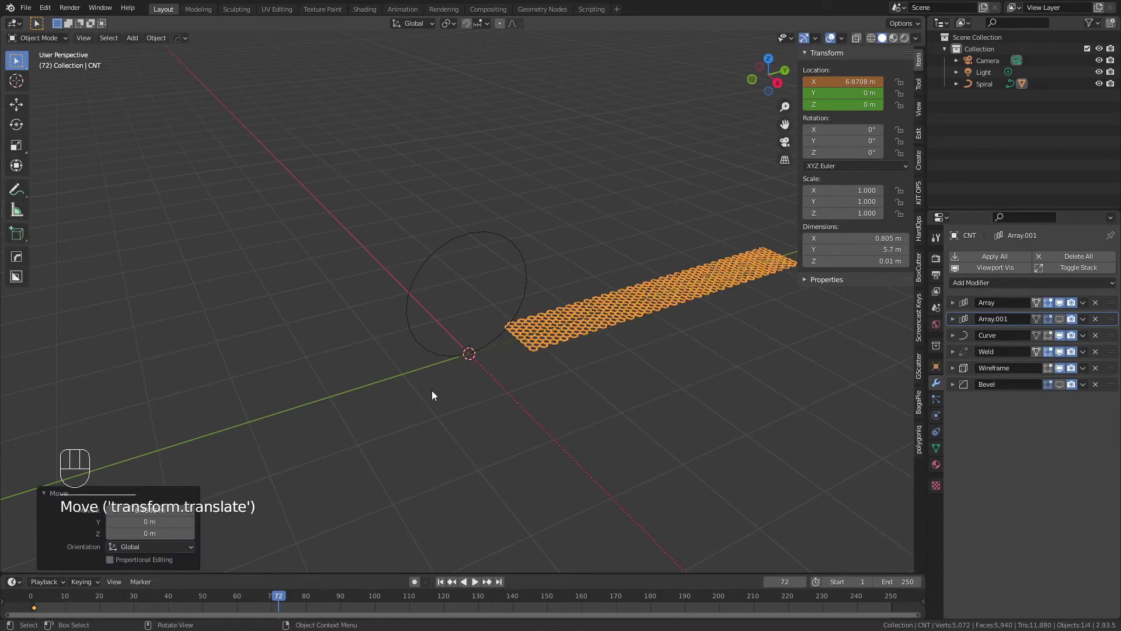
{"action": "key", "text": "i"}
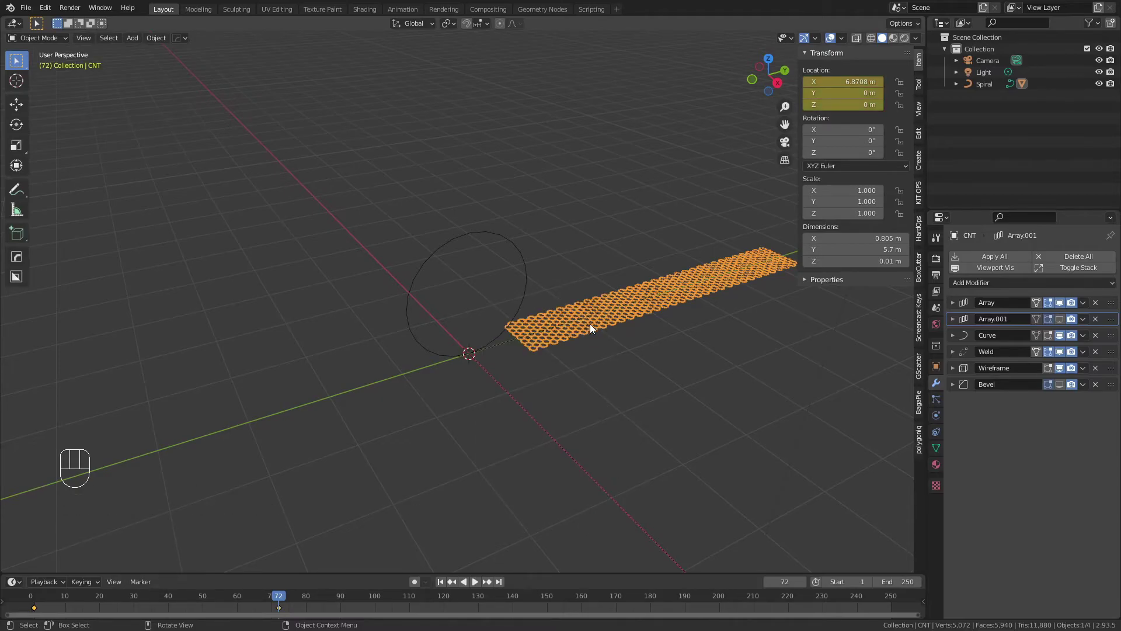
{"action": "left_click", "coordinate": [447, 591]}
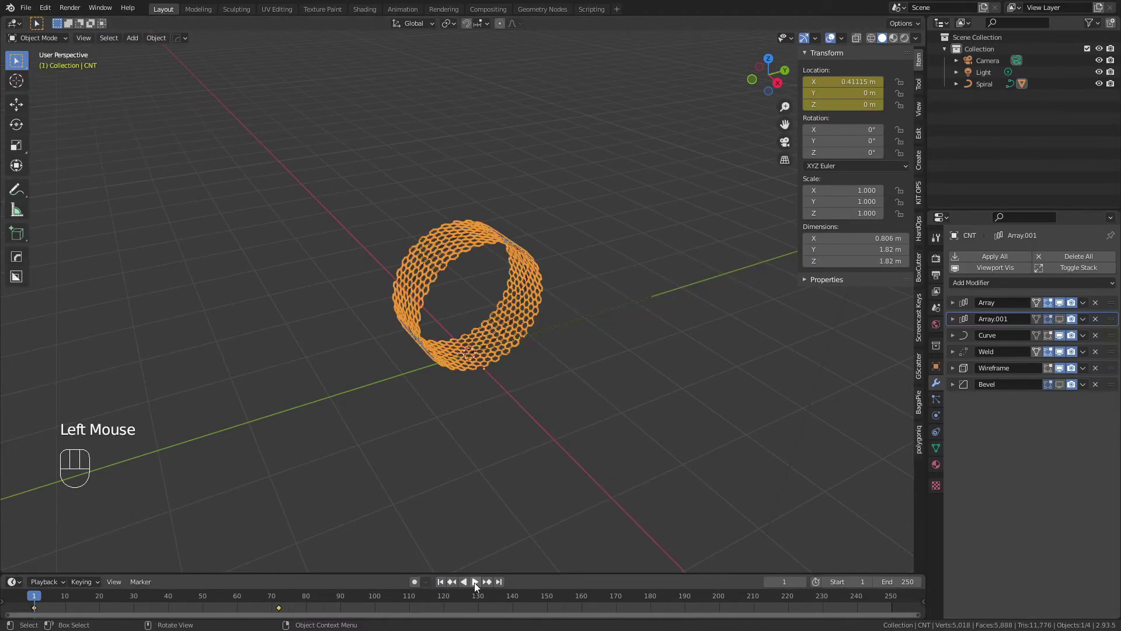
{"action": "left_click", "coordinate": [481, 588]}
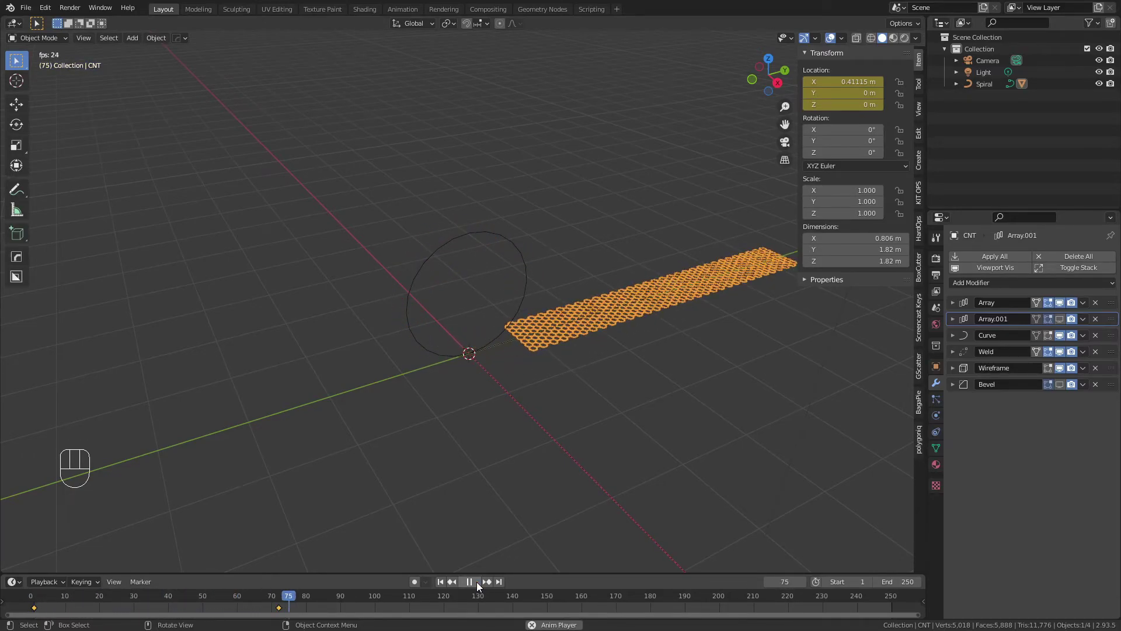
{"action": "left_click", "coordinate": [482, 587]}
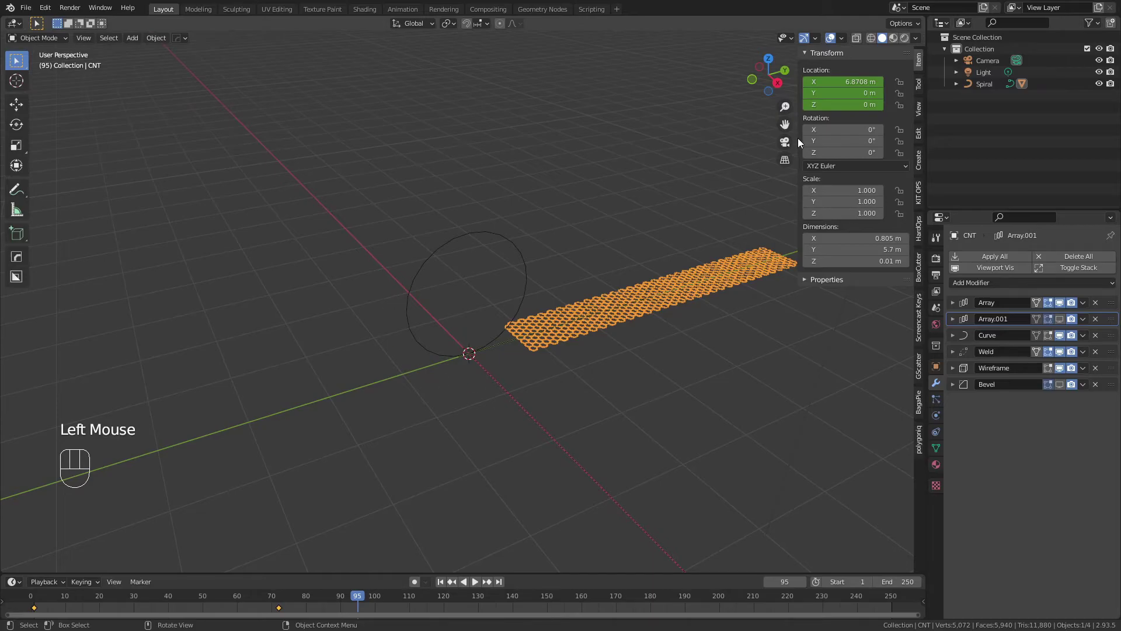
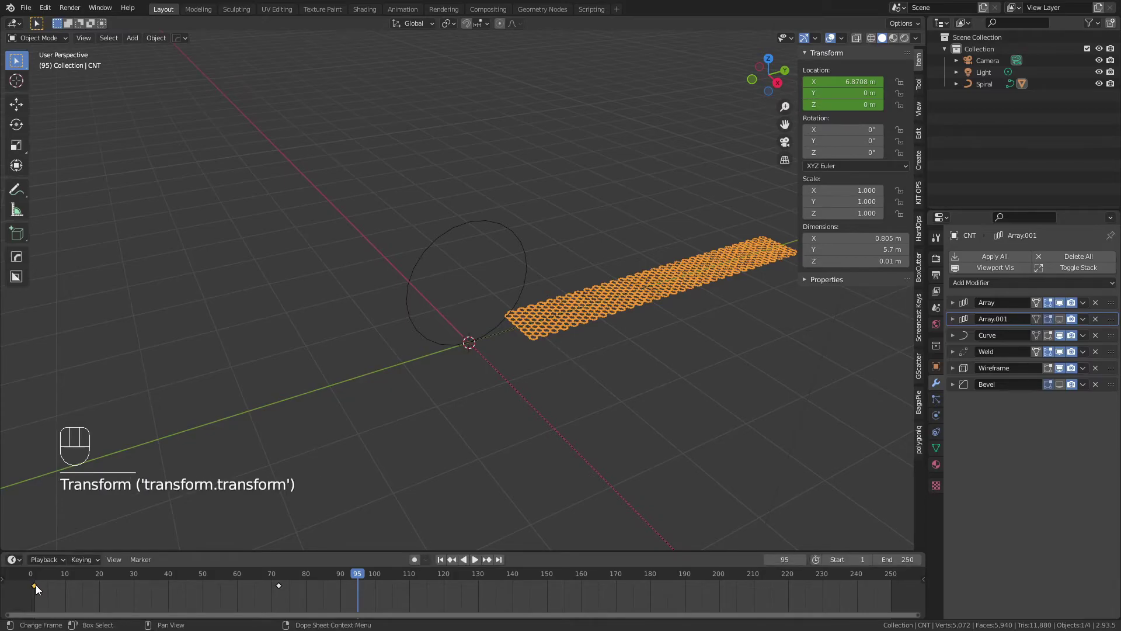
- Swap the two location keyframes so the sheet lies flat at frame 1 and rolls up by the later frame
{"action": "left_click_drag", "start_coordinate": [41, 589], "coordinate": [315, 599]}
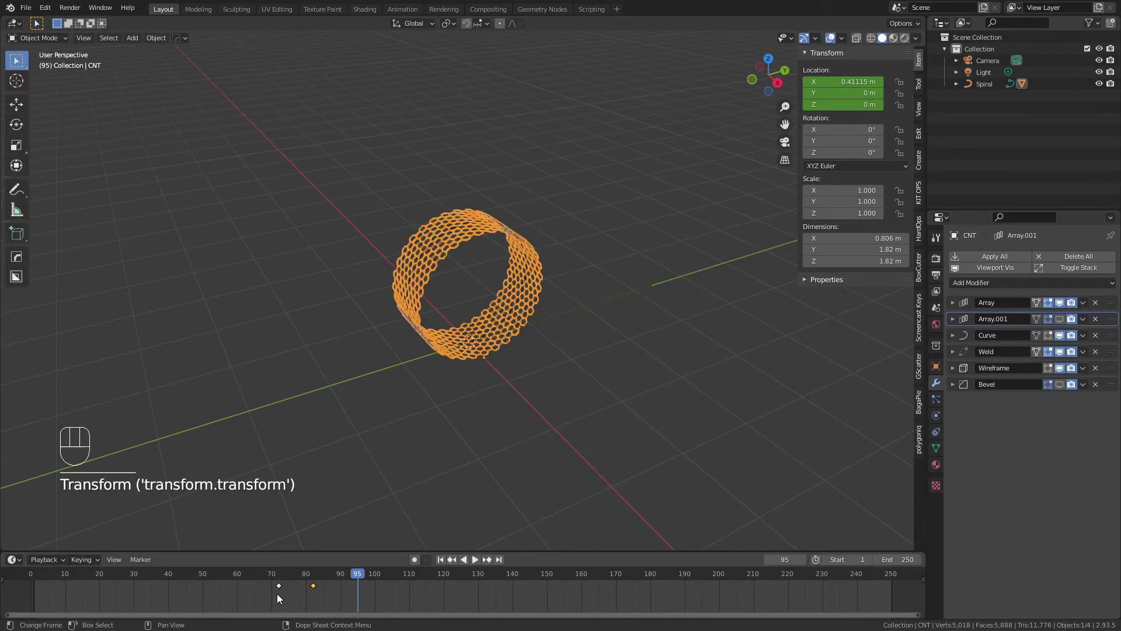
{"action": "left_click_drag", "start_coordinate": [281, 593], "coordinate": [38, 594]}
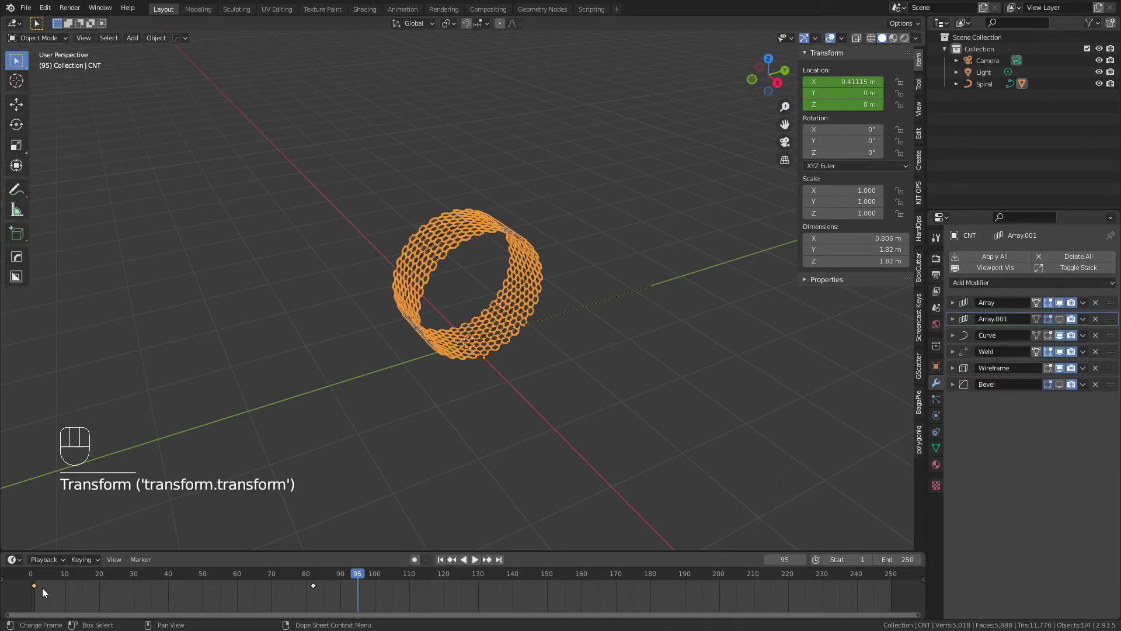
{"action": "left_click_drag", "start_coordinate": [315, 593], "coordinate": [285, 594]}
- Play the reversed animation to watch the flat sheet roll into the ring, then stop playback
{"action": "left_click", "coordinate": [447, 562]}
{"action": "left_click", "coordinate": [523, 450]}
{"action": "scroll", "scroll_direction": "up", "scroll_amount": 3}
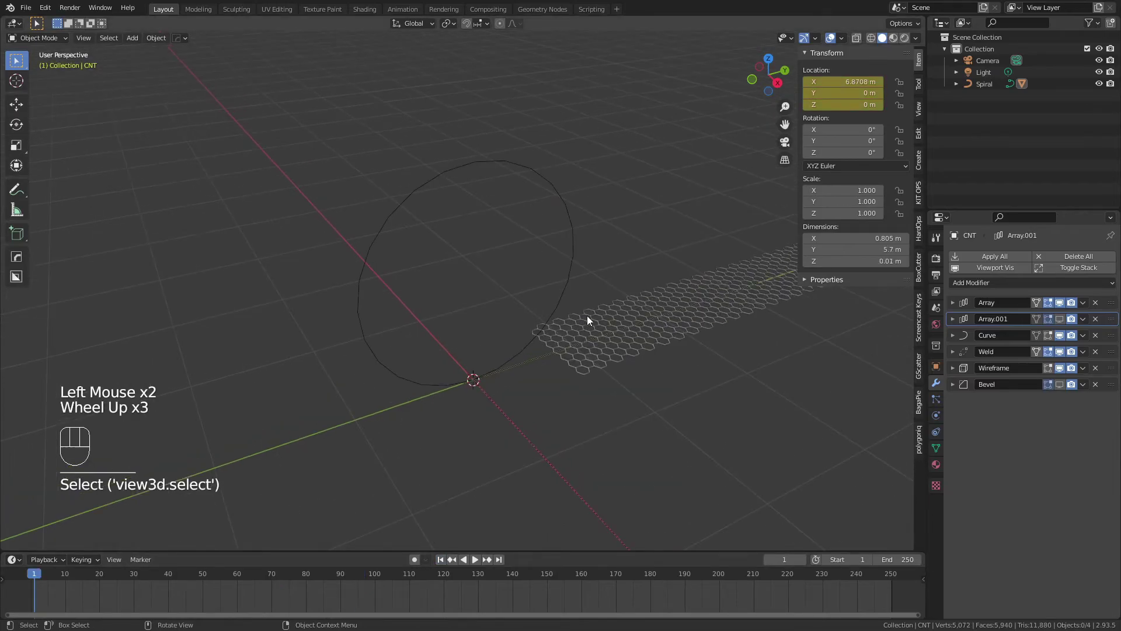
{"action": "key", "text": "n"}
{"action": "left_click", "coordinate": [482, 567]}
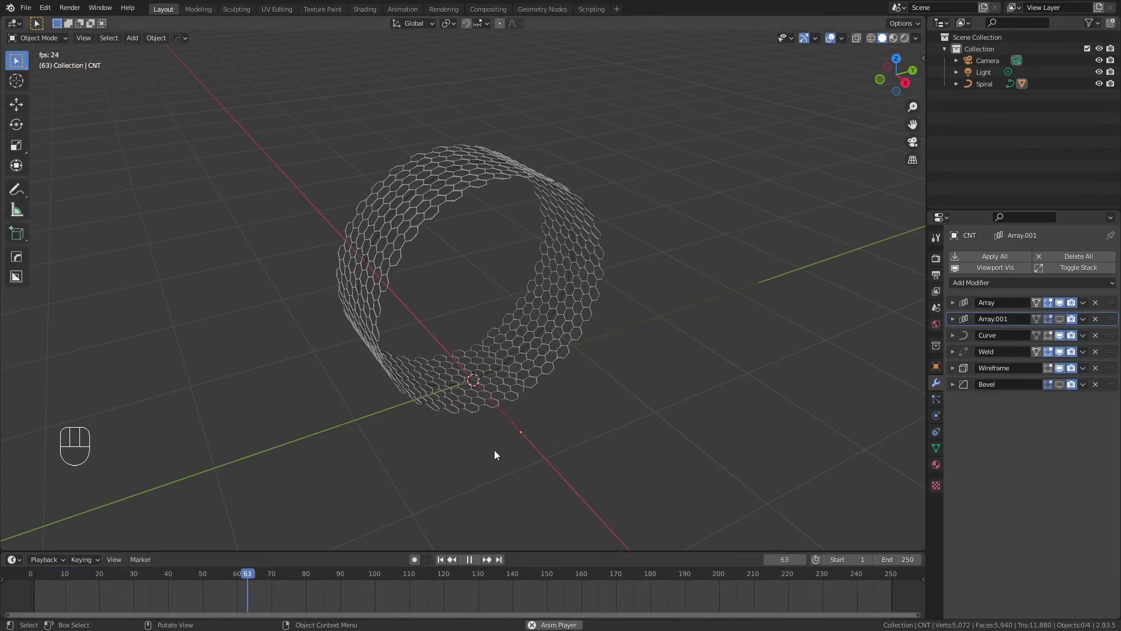
{"action": "left_click", "coordinate": [471, 562]}
{"action": "scroll", "scroll_direction": "up", "scroll_amount": 3}
{"action": "scroll", "scroll_direction": "down", "scroll_amount": 3}
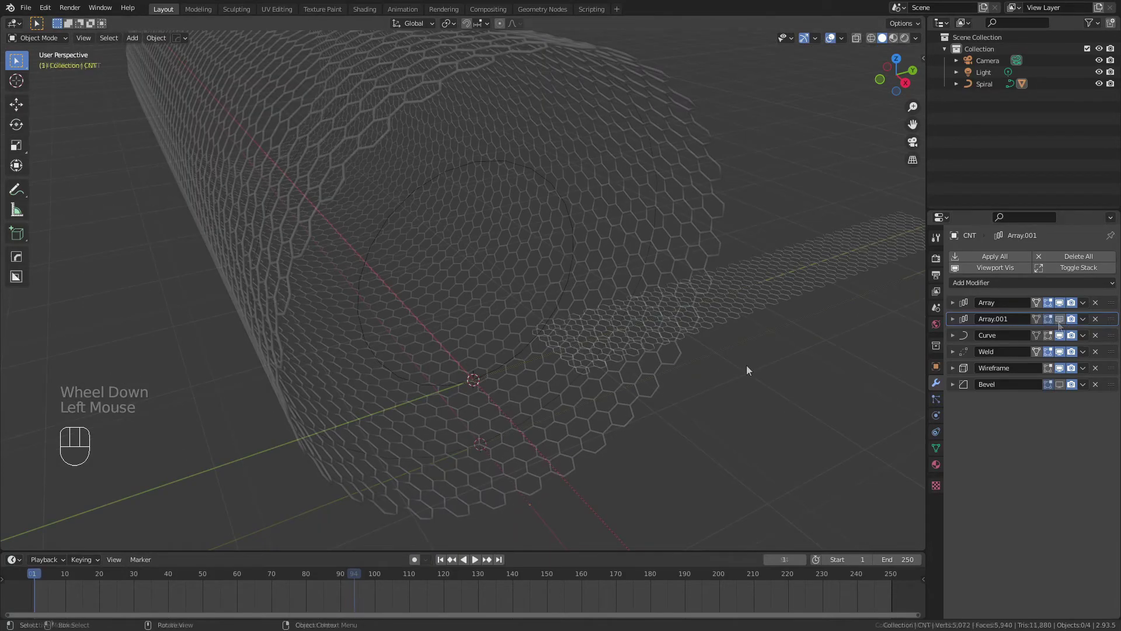
- Raise the array copy count for a wider sheet and play the roll-up into a full nanotube
{"action": "left_click", "coordinate": [1064, 326]}
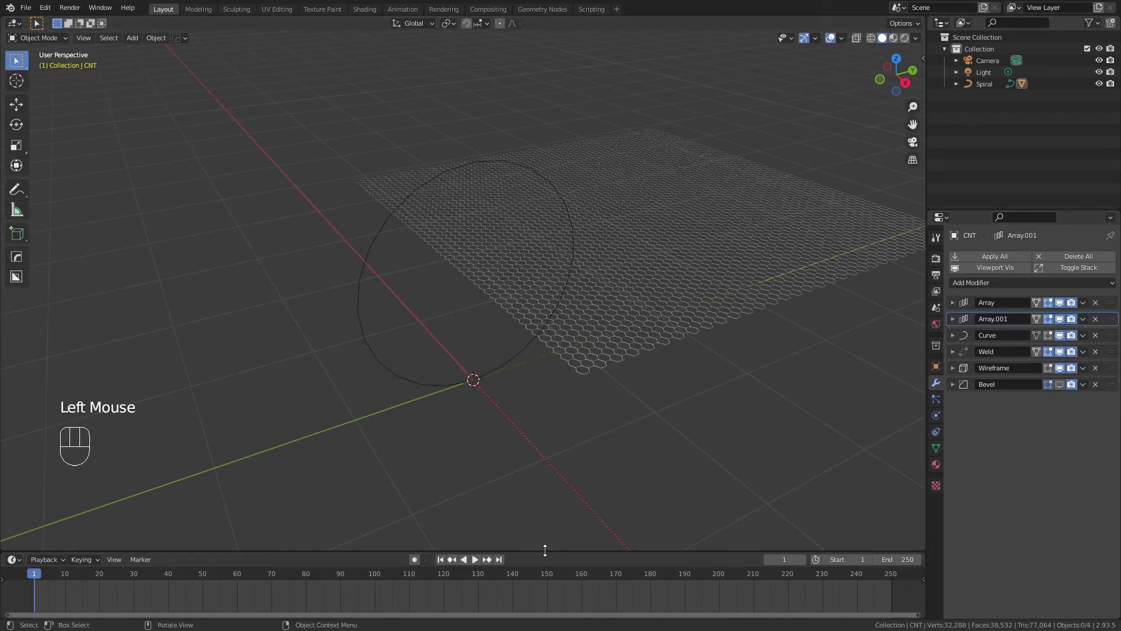
{"action": "left_click", "coordinate": [956, 327]}
{"action": "double_click", "coordinate": [1101, 358]}
{"action": "left_click", "coordinate": [958, 326]}
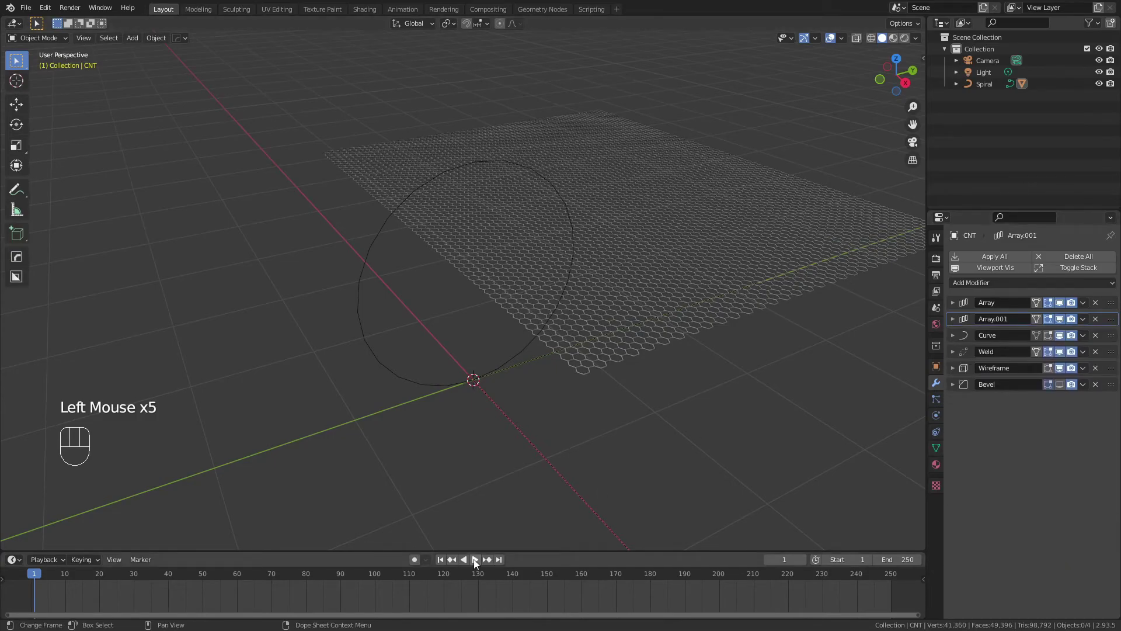
{"action": "left_click", "coordinate": [477, 566]}
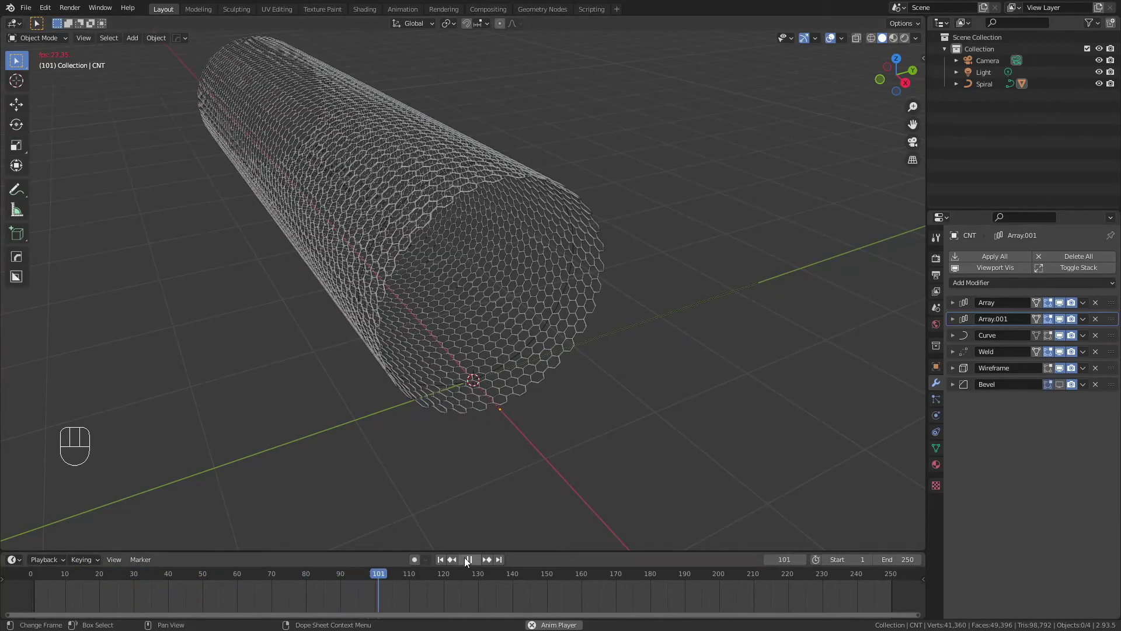
{"action": "left_click", "coordinate": [468, 564]}
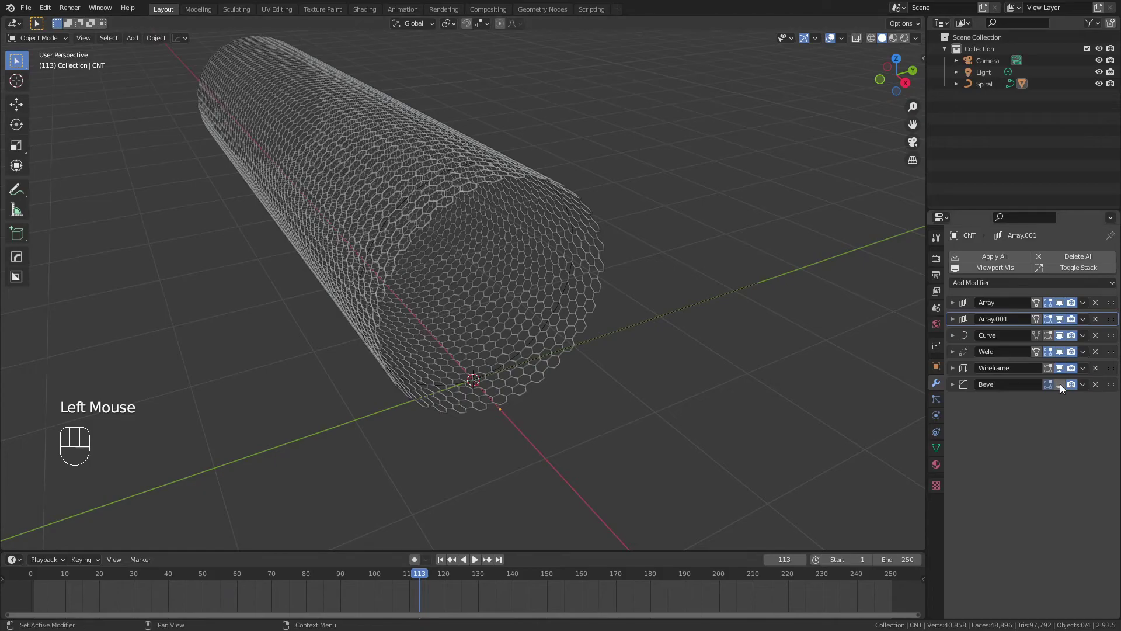
- Enable the Bevel modifier's viewport display and inspect the bevelled honeycomb tube up close
{"action": "left_click", "coordinate": [632, 407]}
{"action": "scroll", "scroll_direction": "up", "scroll_amount": 3}
{"action": "left_click_drag", "start_coordinate": [537, 391], "coordinate": [493, 185]}
{"action": "scroll", "scroll_direction": "up", "scroll_amount": 3}
{"action": "scroll", "scroll_direction": "down", "scroll_amount": 3}
{"action": "scroll", "scroll_direction": "down", "scroll_amount": 3}
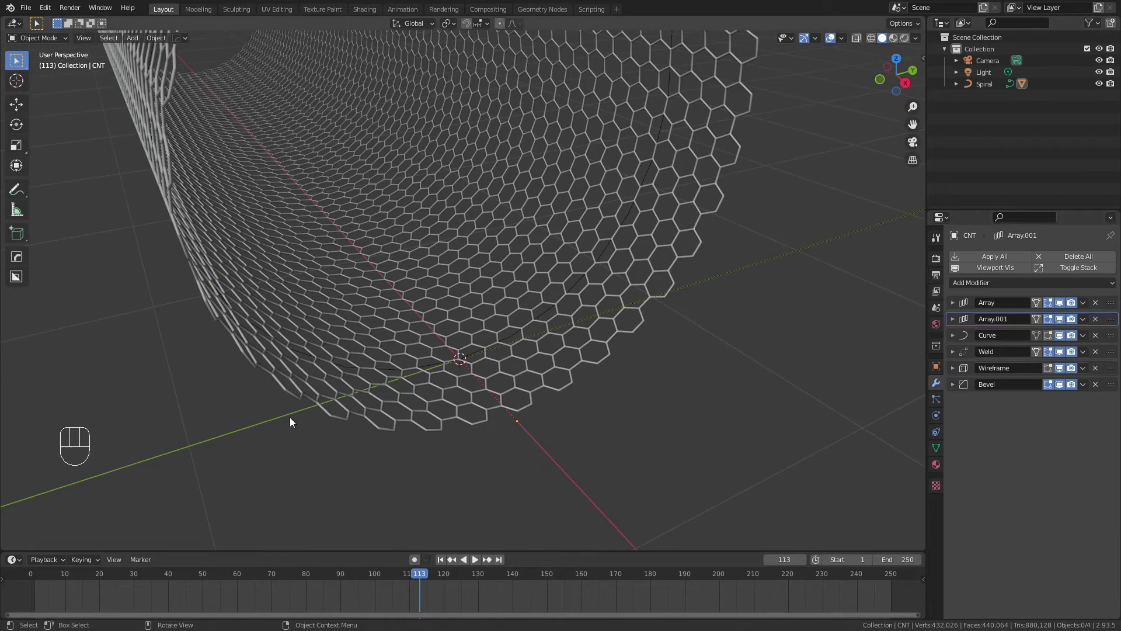
{"action": "scroll", "scroll_direction": "down", "scroll_amount": 3}
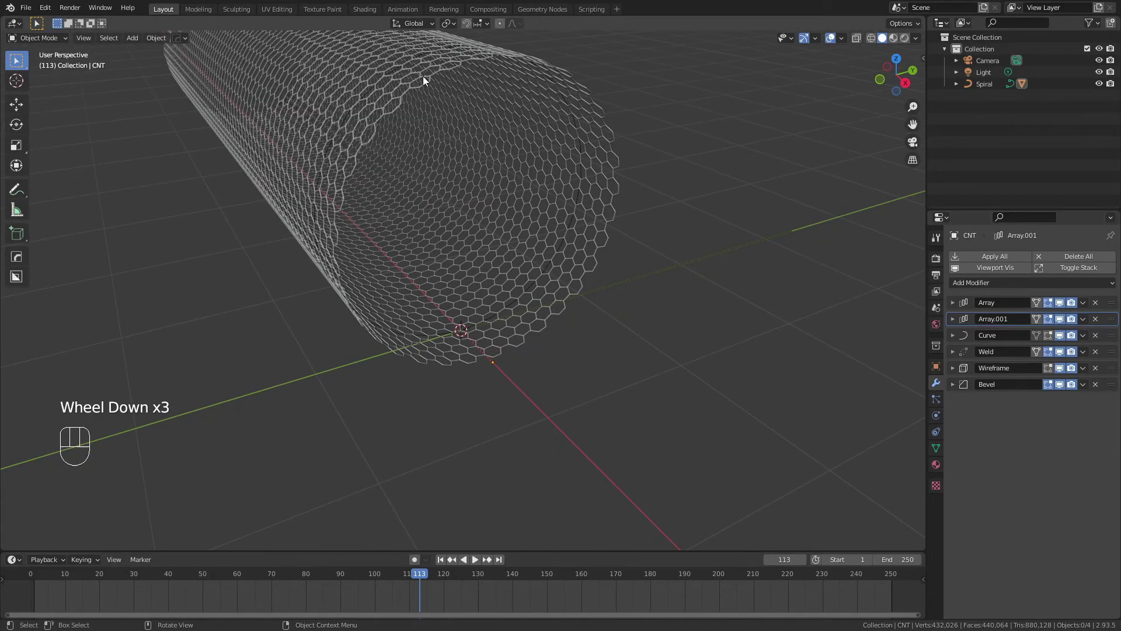